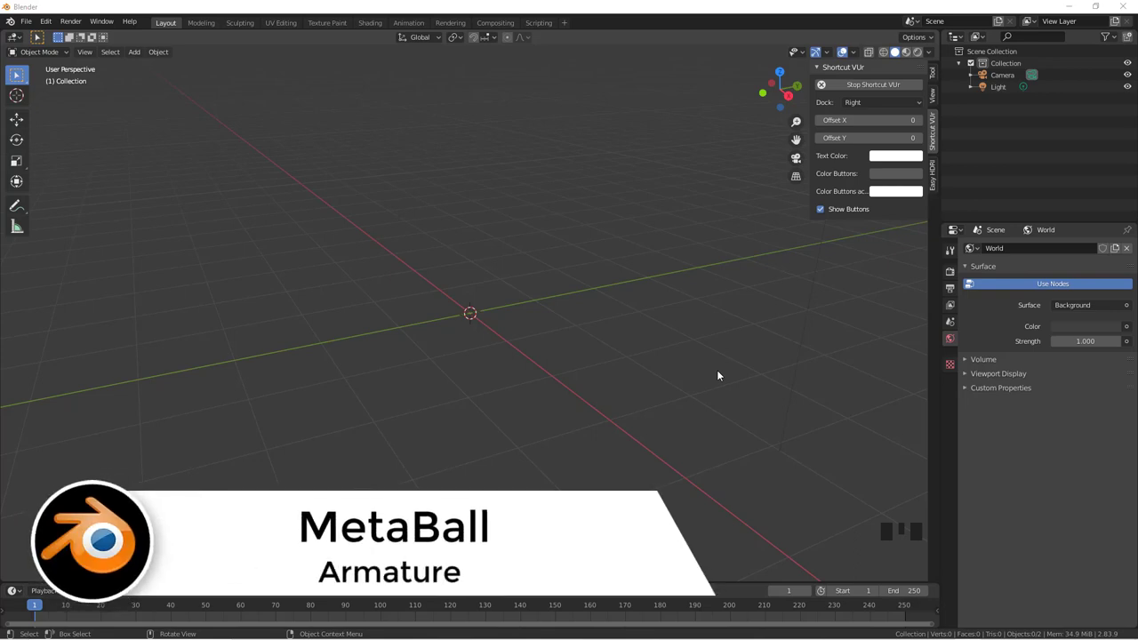
Step: View the empty scene in front orthographic projection (Numpad 1, Numpad 5)
{"action": "scroll", "scroll_direction": "down", "scroll_amount": 3}
{"action": "scroll", "scroll_direction": "up", "scroll_amount": 3}
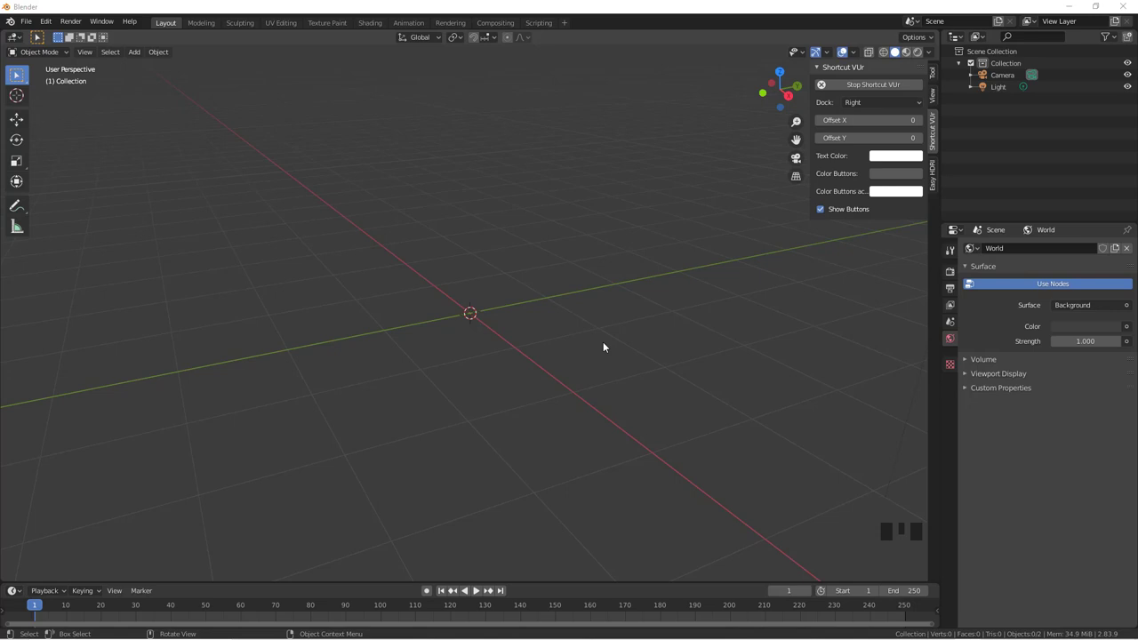
{"action": "left_click", "coordinate": [594, 344]}
{"action": "key", "text": "KP_1"}
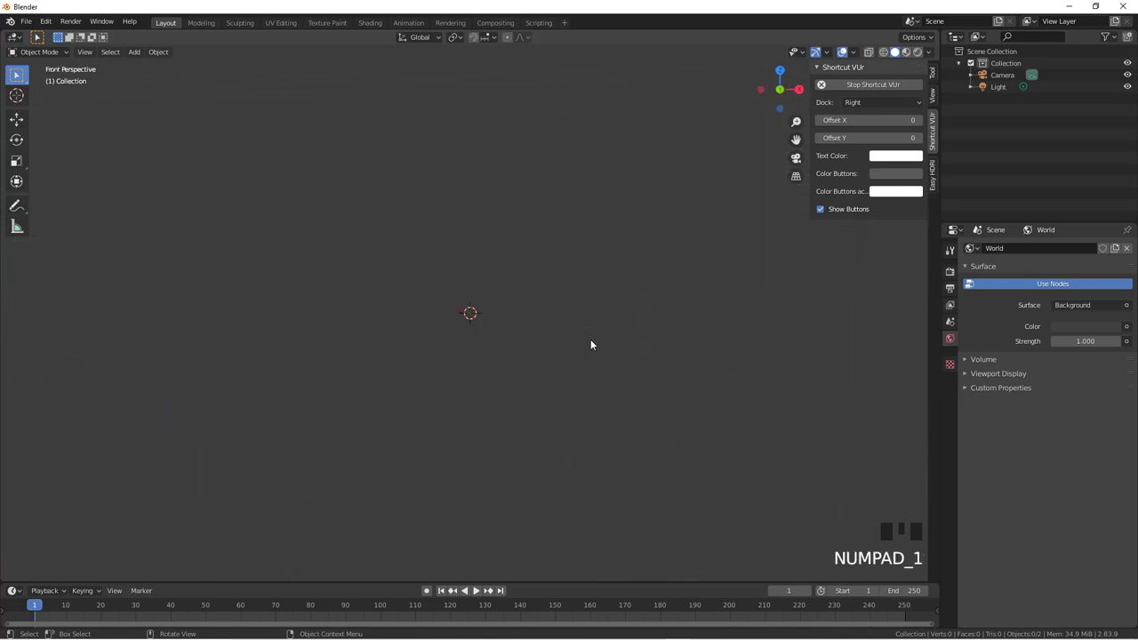
{"action": "key", "text": "KP_5"}
{"action": "scroll", "scroll_direction": "up", "scroll_amount": 3}
Step: Add a shrunken metaball, duplicate it upward along Z so the blobs merge, then add an armature
{"action": "key", "text": "shift+a"}
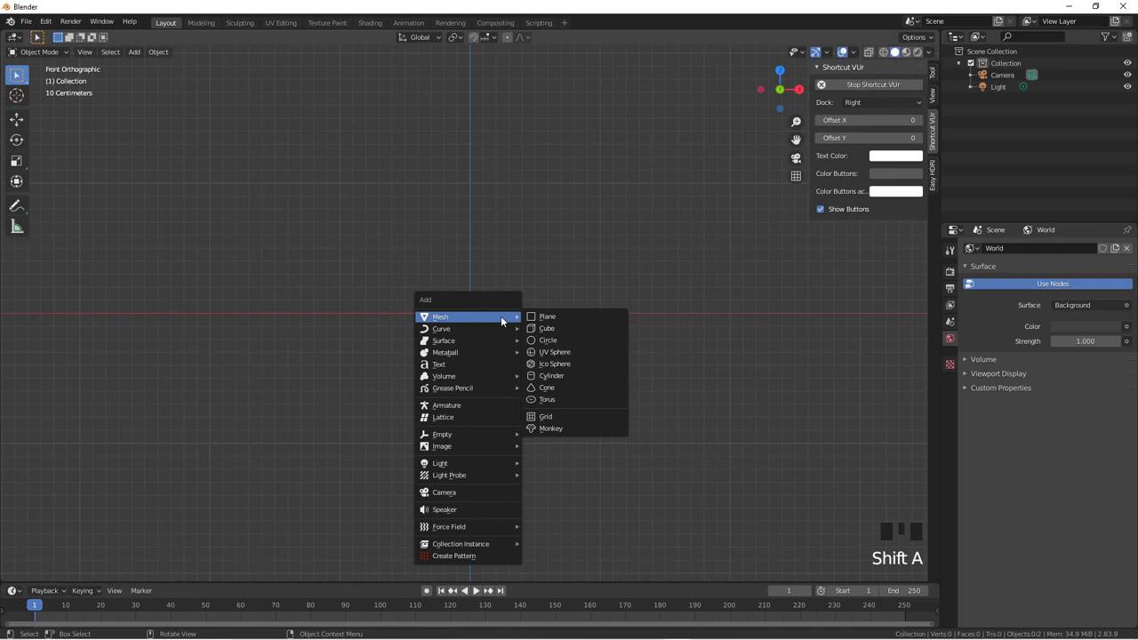
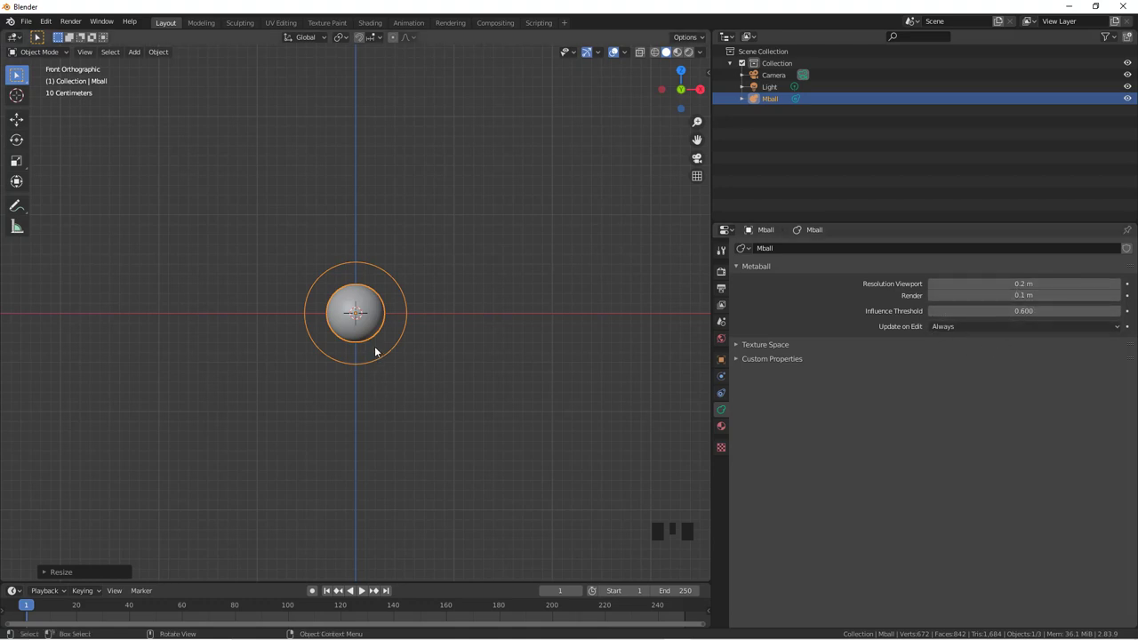
{"action": "key", "text": "shift+d"}
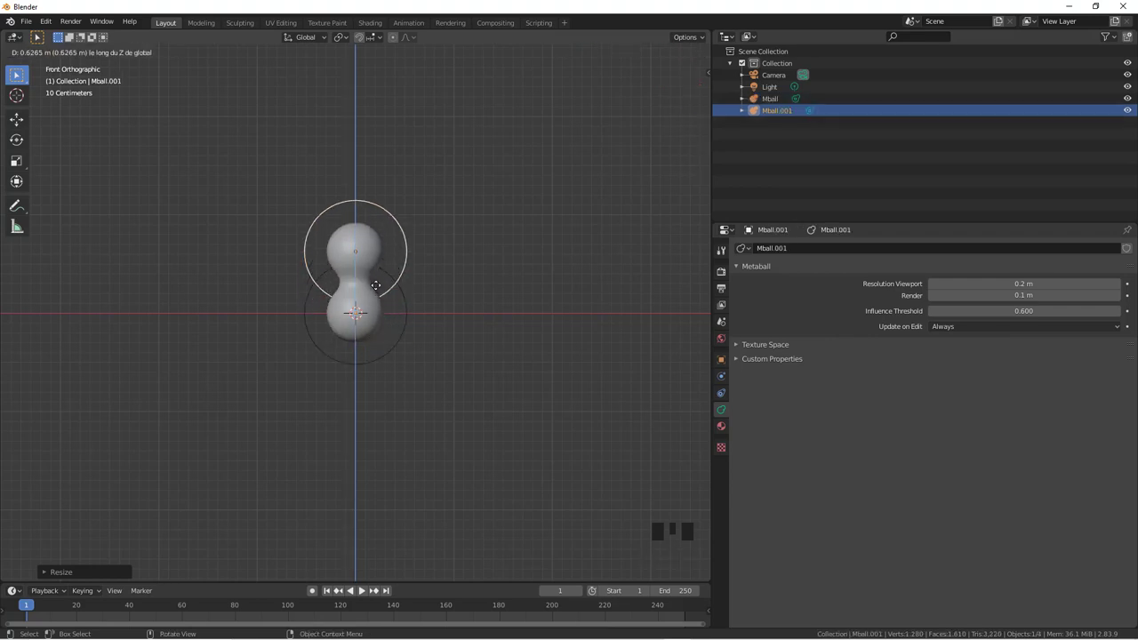
{"action": "middle_click", "coordinate": [422, 386]}
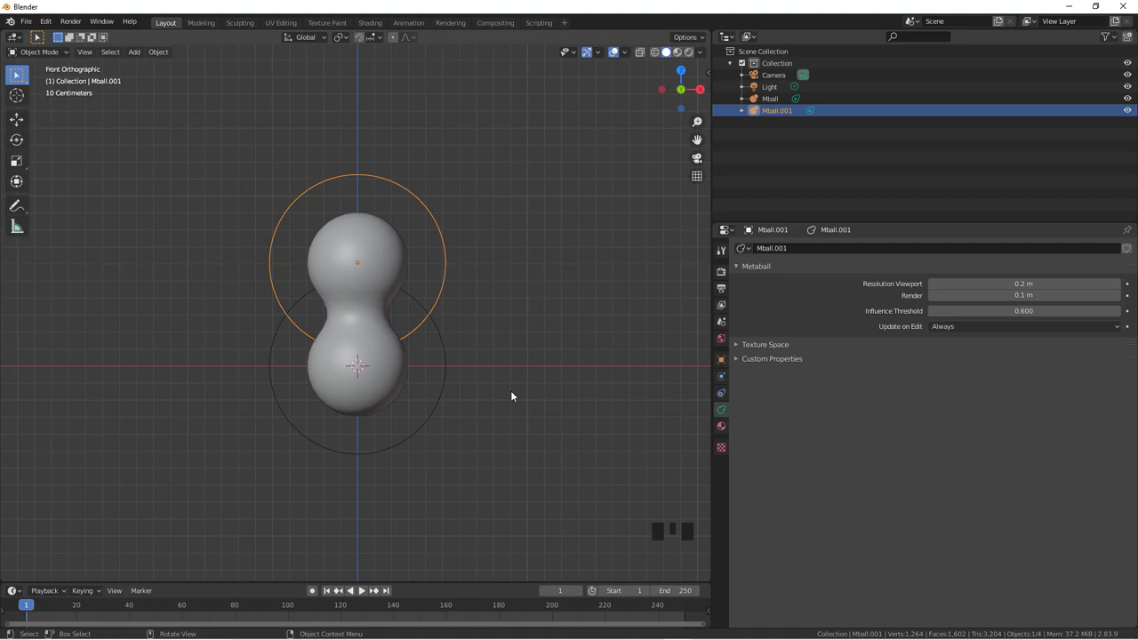
{"action": "scroll", "scroll_direction": "down", "scroll_amount": 3}
{"action": "scroll", "scroll_direction": "up", "scroll_amount": 3}
Step: Expand the armature's Viewport Display panel in Object Data Properties
{"action": "key", "text": "shift+a"}
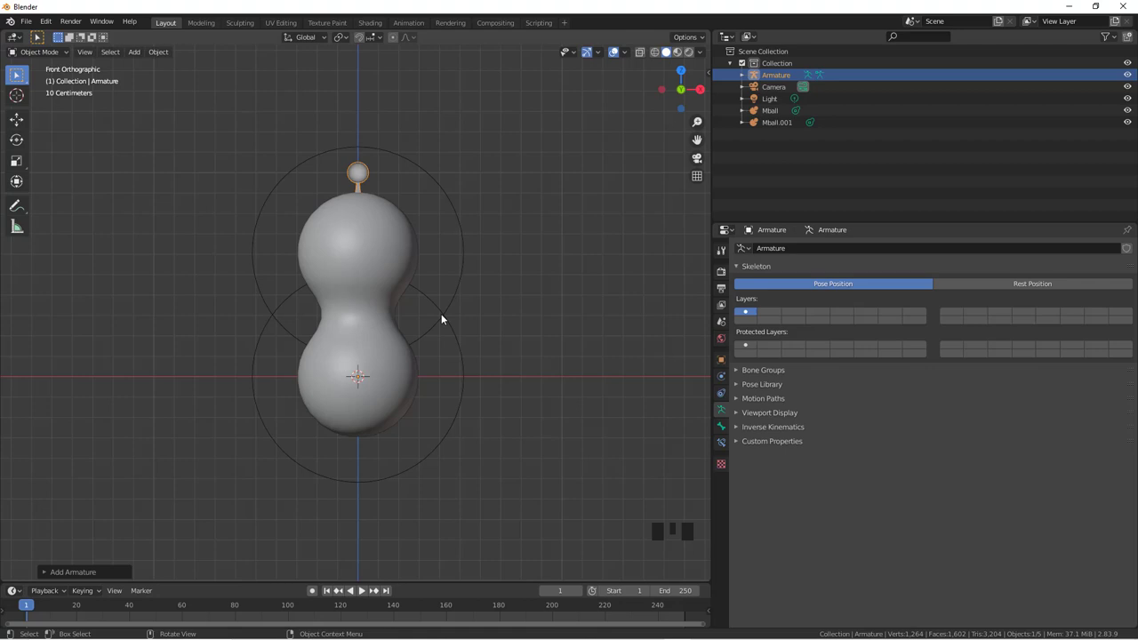
{"action": "left_click", "coordinate": [365, 174]}
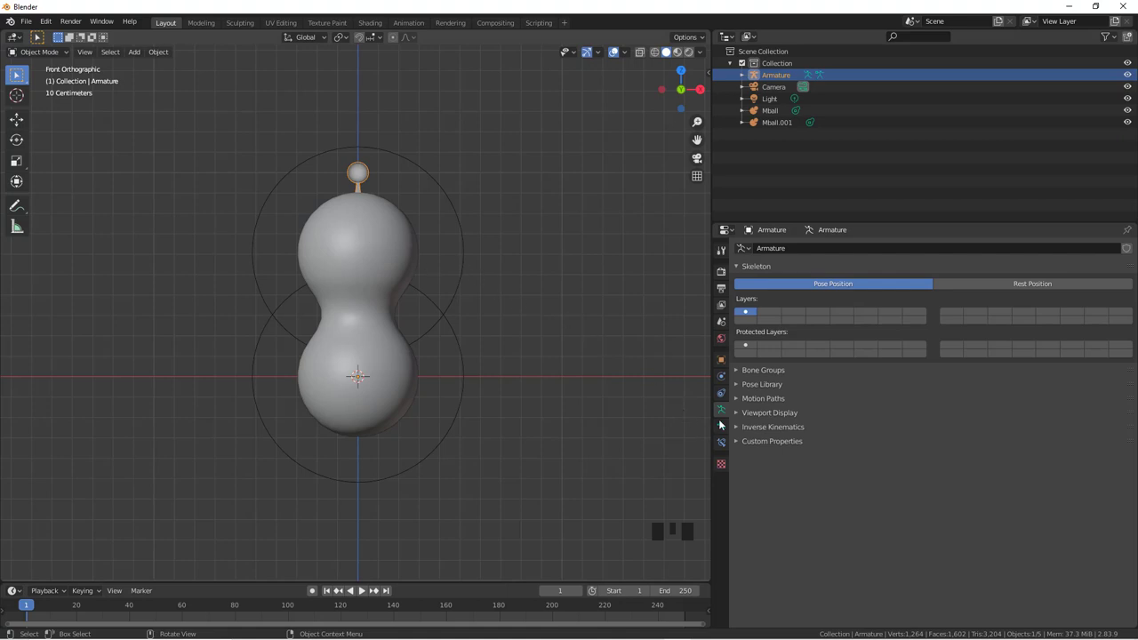
Step: Enable In Front and Names for the bone, then move the armature down along Z into both blobs
{"action": "left_click_drag", "start_coordinate": [738, 414], "coordinate": [1122, 445]}
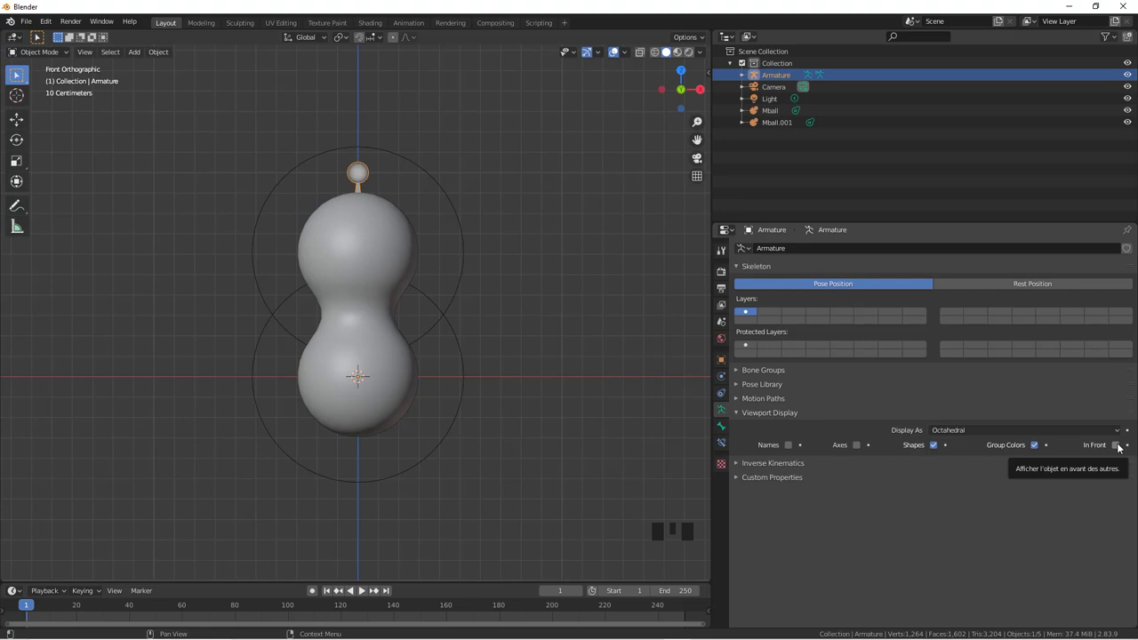
{"action": "left_click", "coordinate": [1120, 447]}
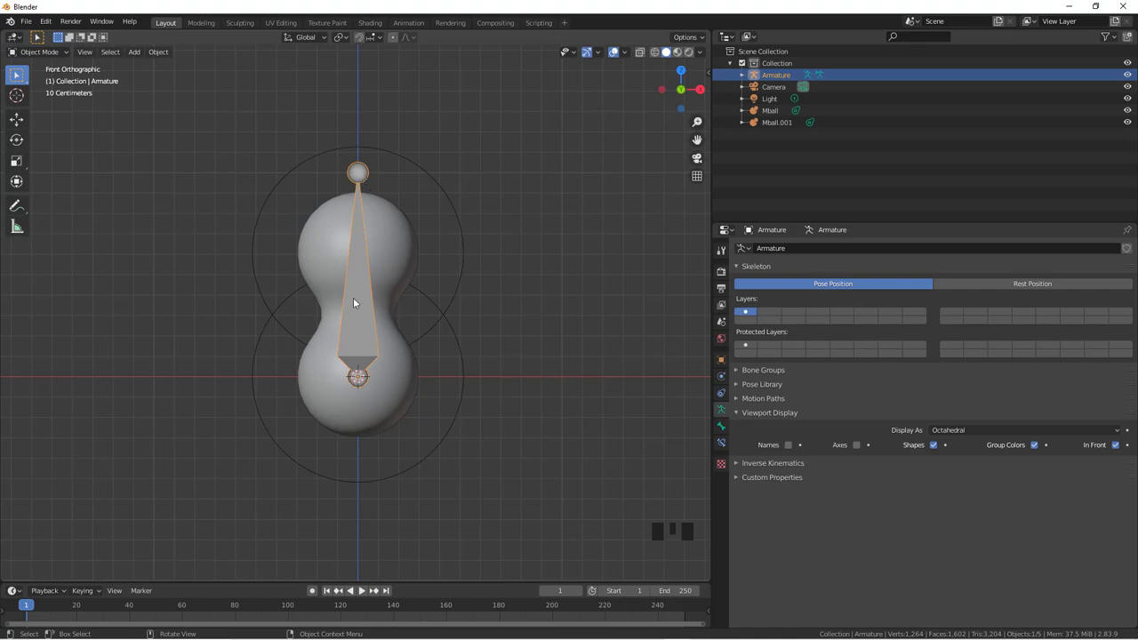
{"action": "left_click", "coordinate": [359, 295]}
{"action": "left_click", "coordinate": [362, 289]}
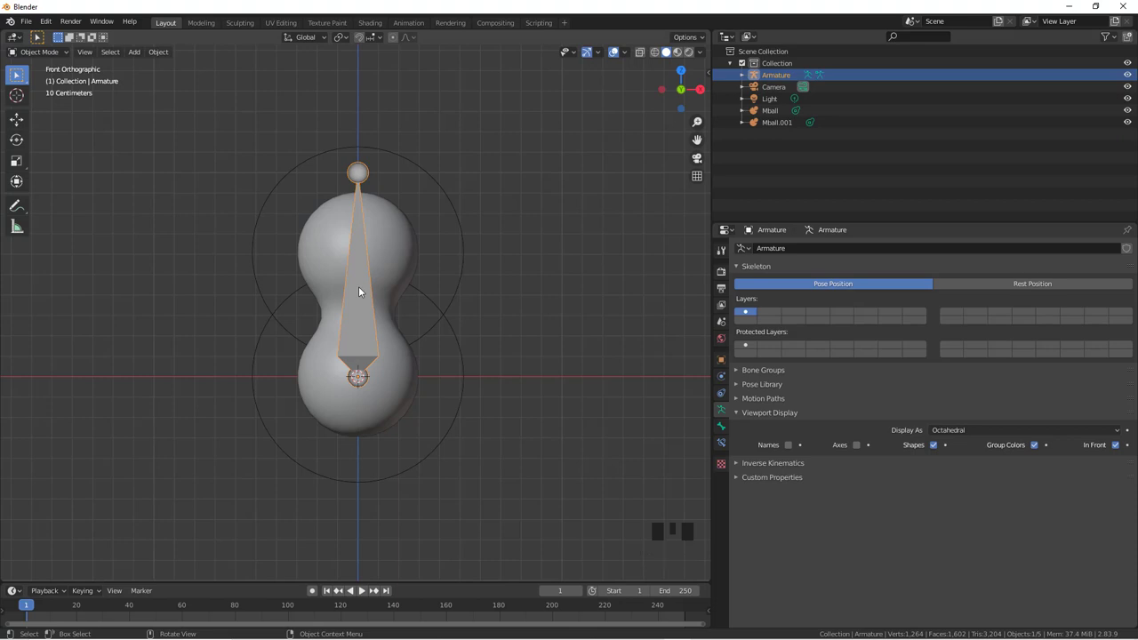
{"action": "key", "text": "g"}
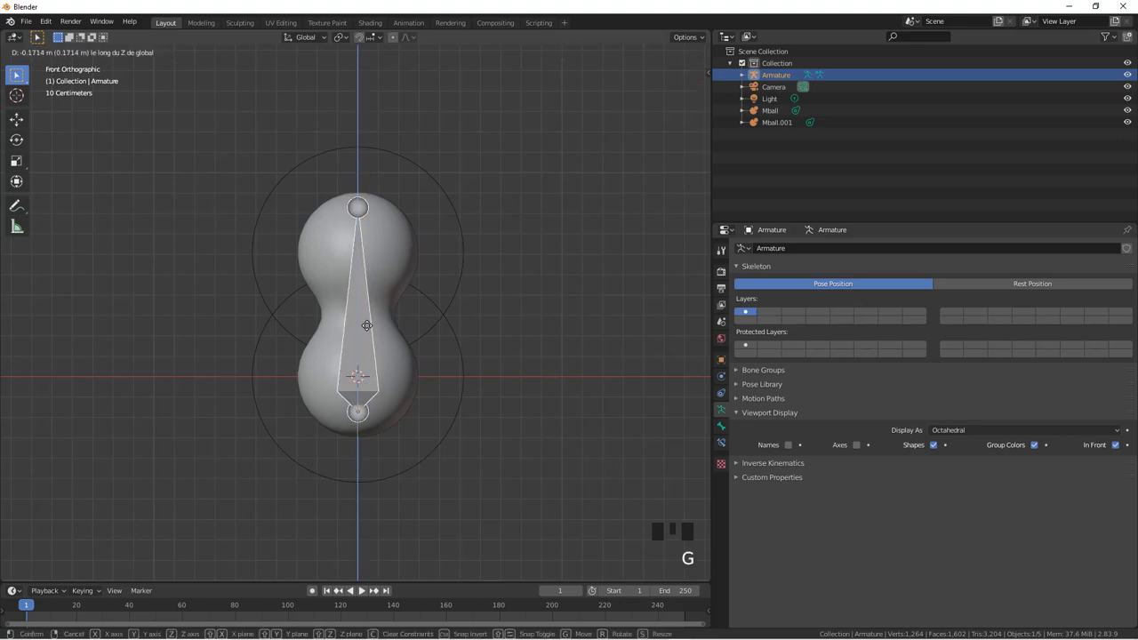
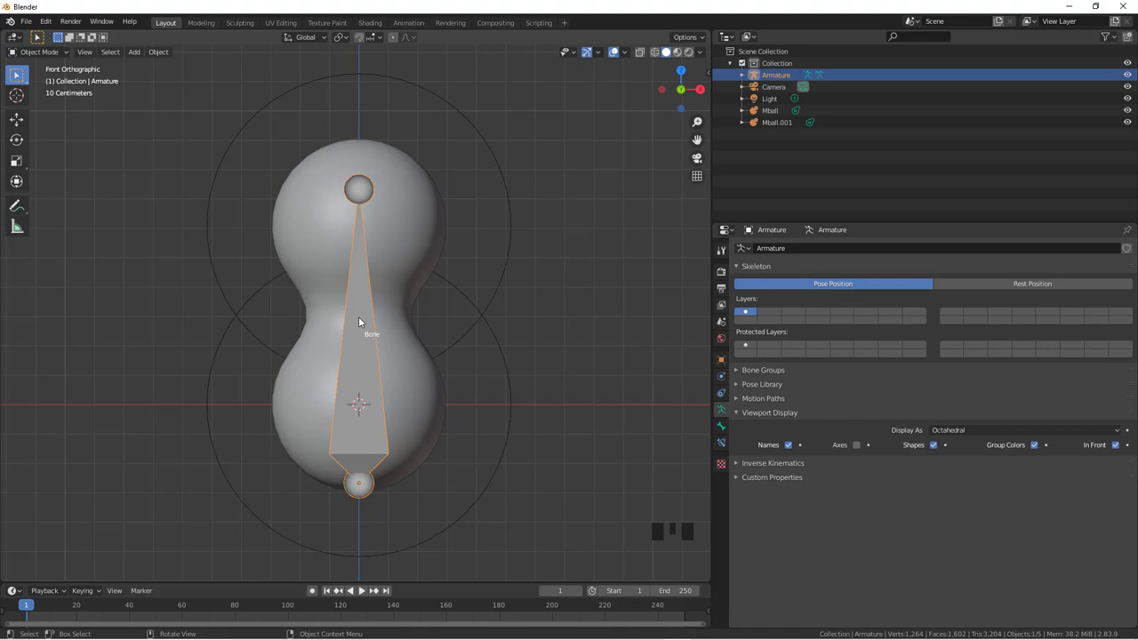
Step: In Edit Mode, pull the bone tip down to the neck and extrude Bone.001 up through the upper blob
{"action": "key", "text": "Tab"}
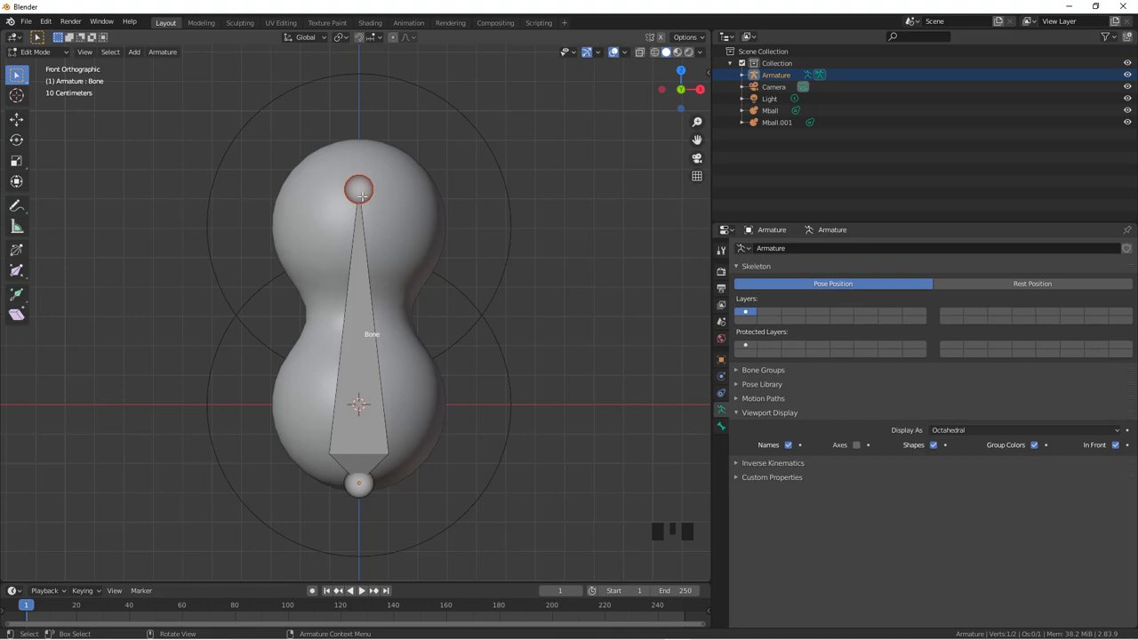
{"action": "key", "text": "g"}
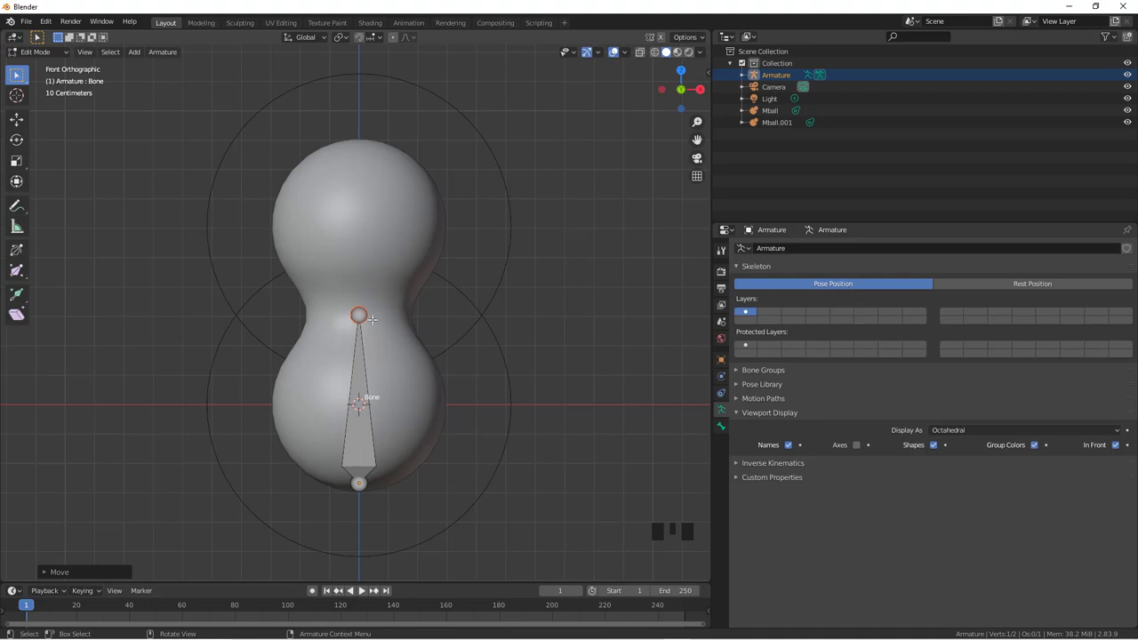
{"action": "key", "text": "e"}
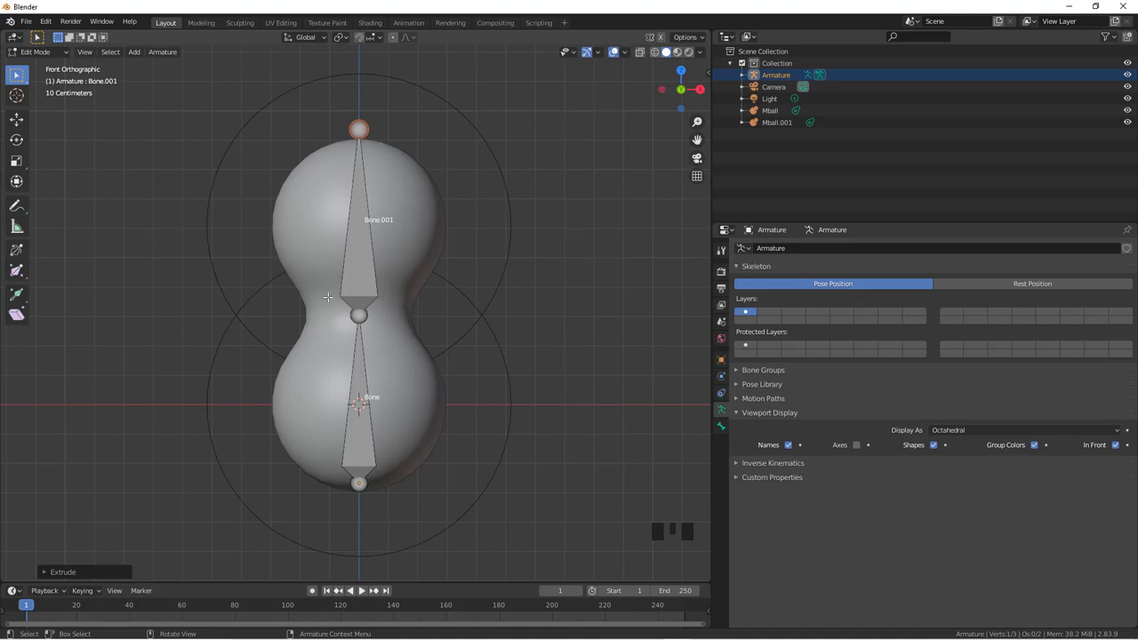
{"action": "key", "text": "Tab"}
Step: Box-select both metaballs to review their Object transform values, then select the armature
{"action": "left_click", "coordinate": [458, 530]}
{"action": "scroll", "scroll_direction": "down", "scroll_amount": 3}
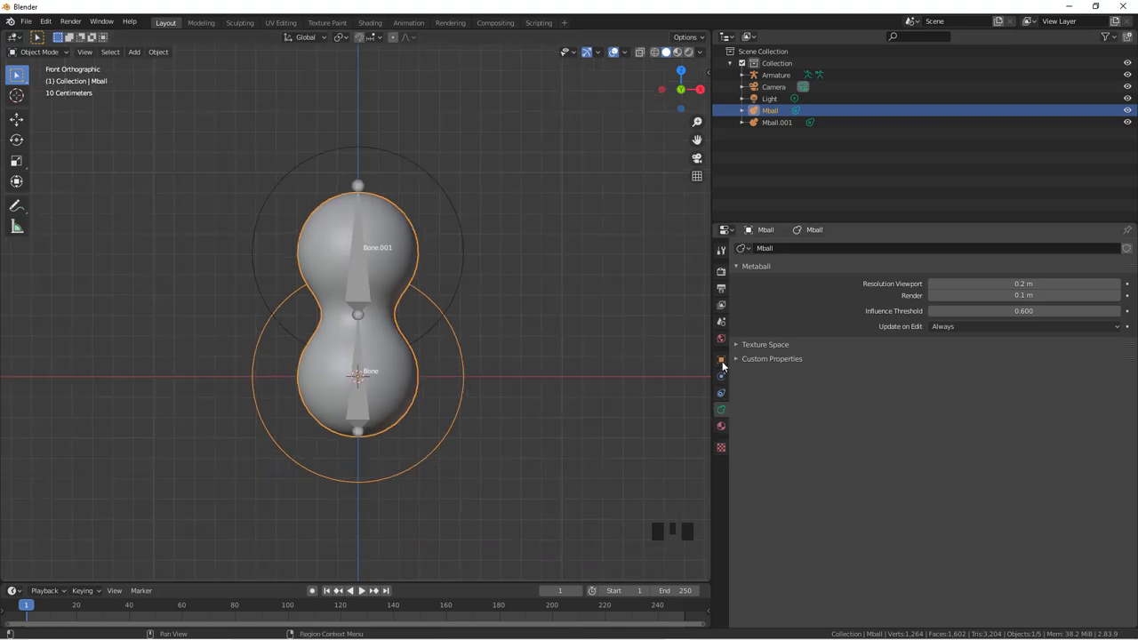
{"action": "left_click", "coordinate": [725, 364]}
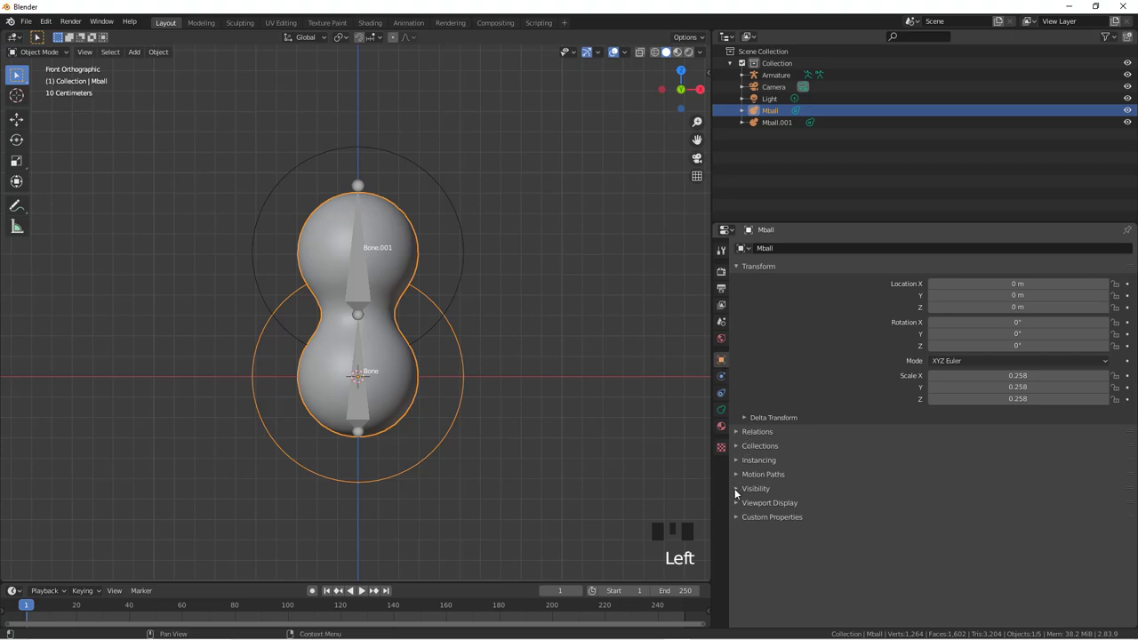
{"action": "left_click_drag", "start_coordinate": [736, 503], "coordinate": [757, 555]}
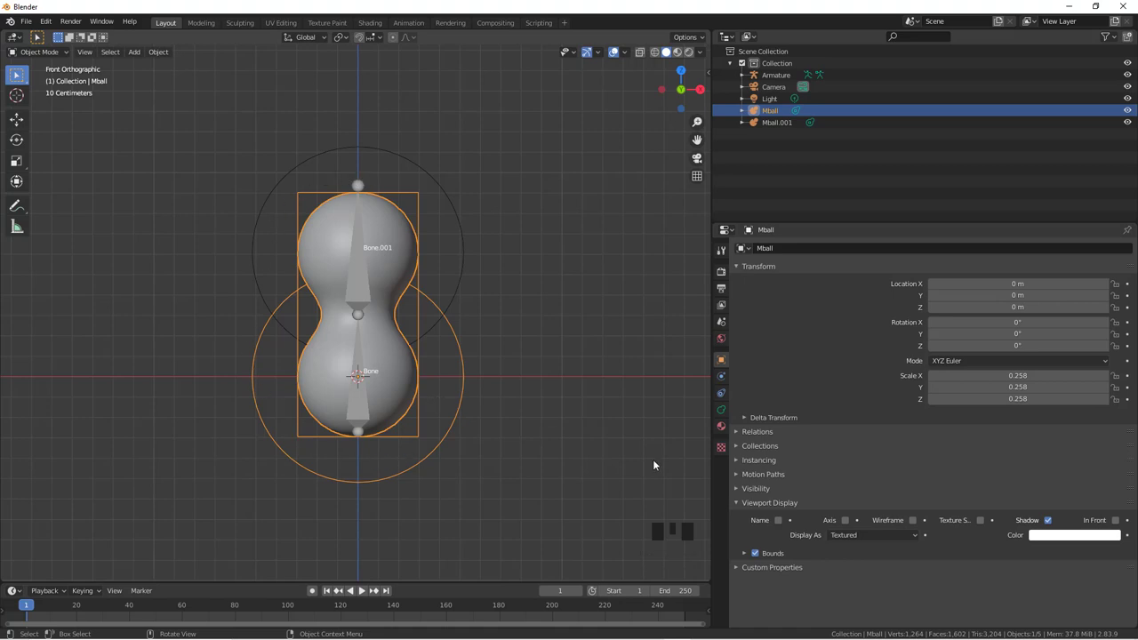
{"action": "left_click", "coordinate": [758, 558]}
{"action": "scroll", "scroll_direction": "up", "scroll_amount": 3}
{"action": "scroll", "scroll_direction": "down", "scroll_amount": 3}
{"action": "left_click", "coordinate": [367, 451]}
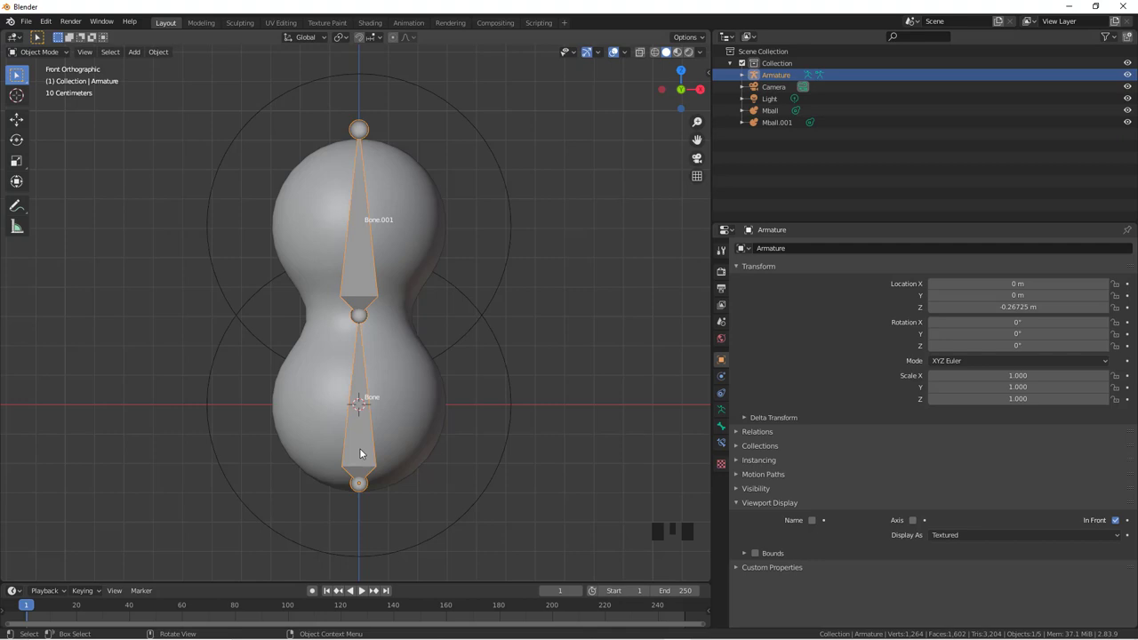
Step: Put the armature into Pose Mode and select the lower bone
{"action": "key", "text": "ctrl+Tab"}
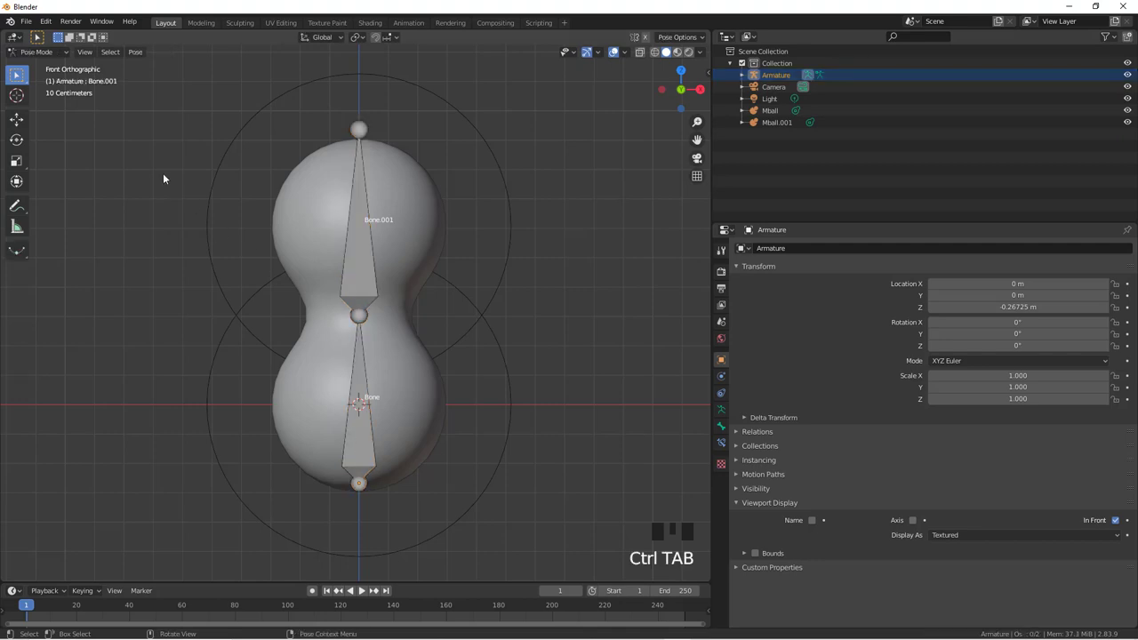
{"action": "left_click_drag", "start_coordinate": [49, 56], "coordinate": [48, 80]}
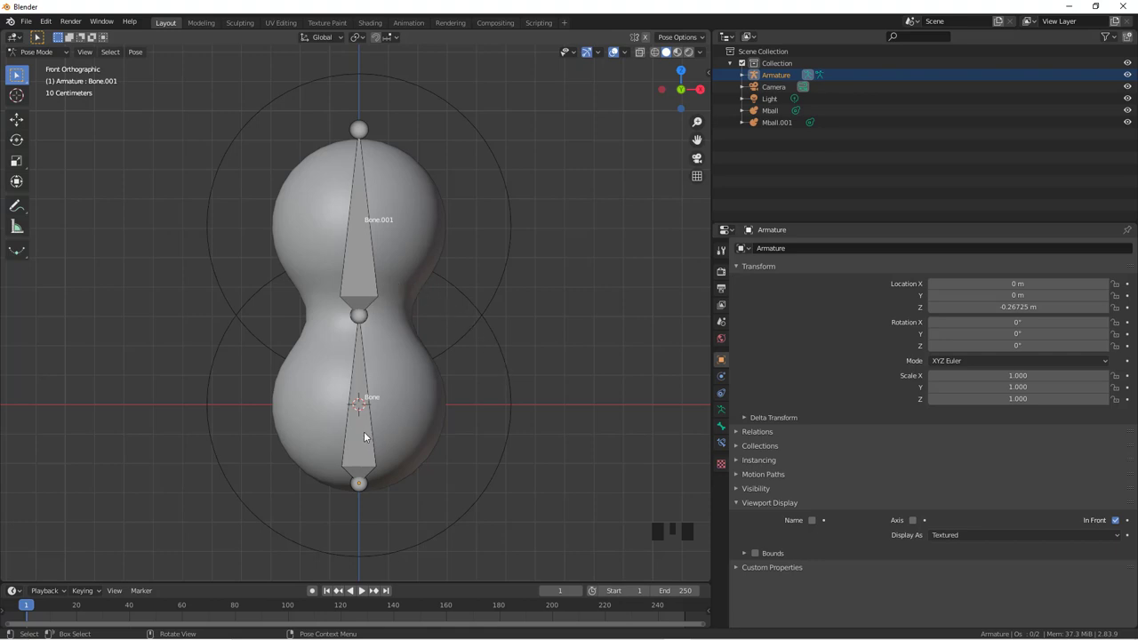
{"action": "left_click", "coordinate": [367, 437]}
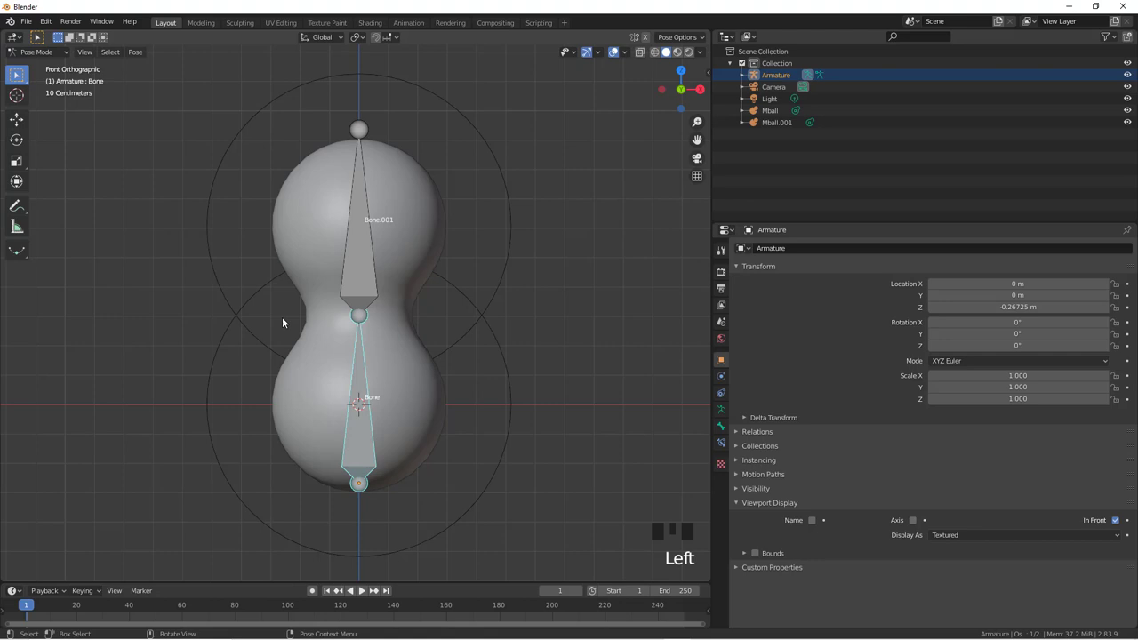
{"action": "scroll", "scroll_direction": "down", "scroll_amount": 3}
Step: Select Mball in the Outliner with the lower bone and parent it to that bone (Ctrl+P > Bone)
{"action": "left_click", "coordinate": [459, 339]}
{"action": "left_click", "coordinate": [463, 345]}
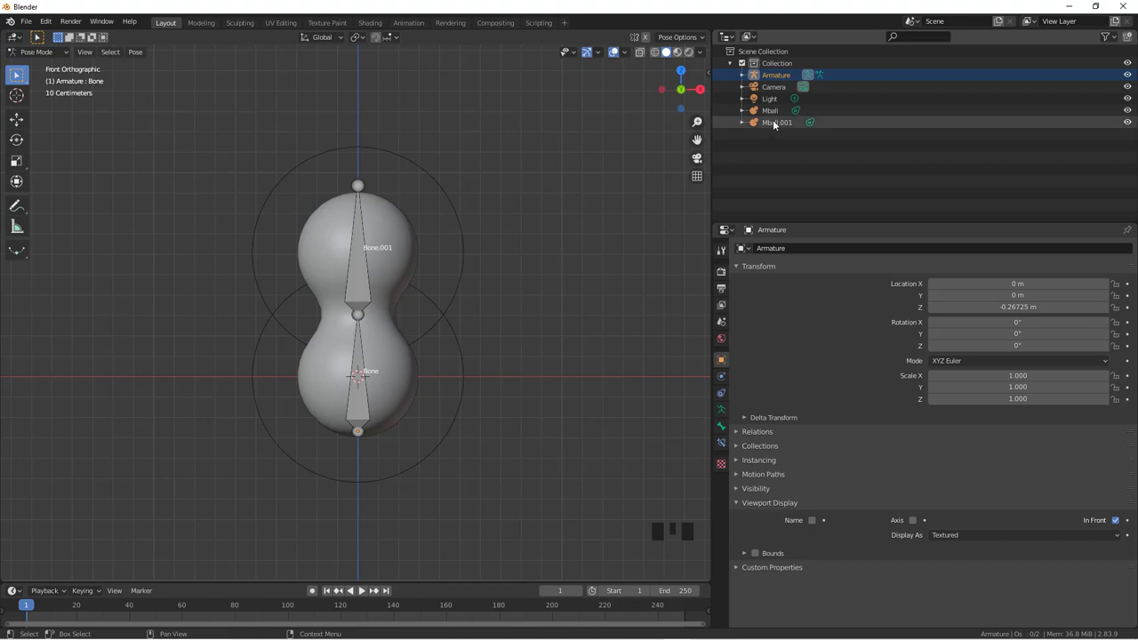
{"action": "left_click", "coordinate": [776, 113]}
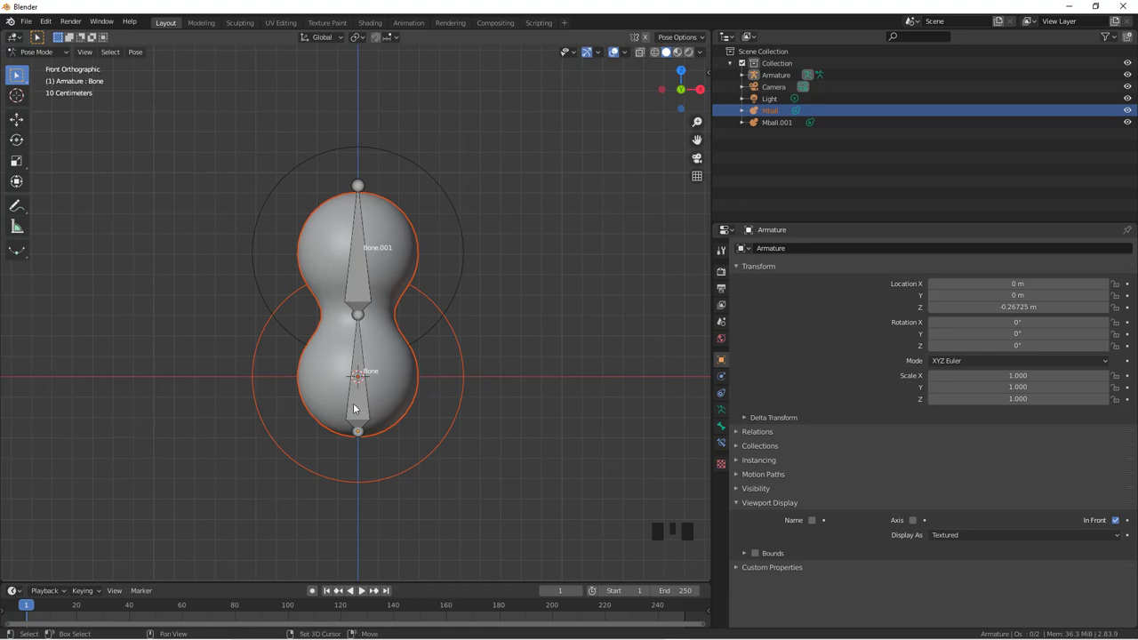
{"action": "left_click", "coordinate": [359, 408]}
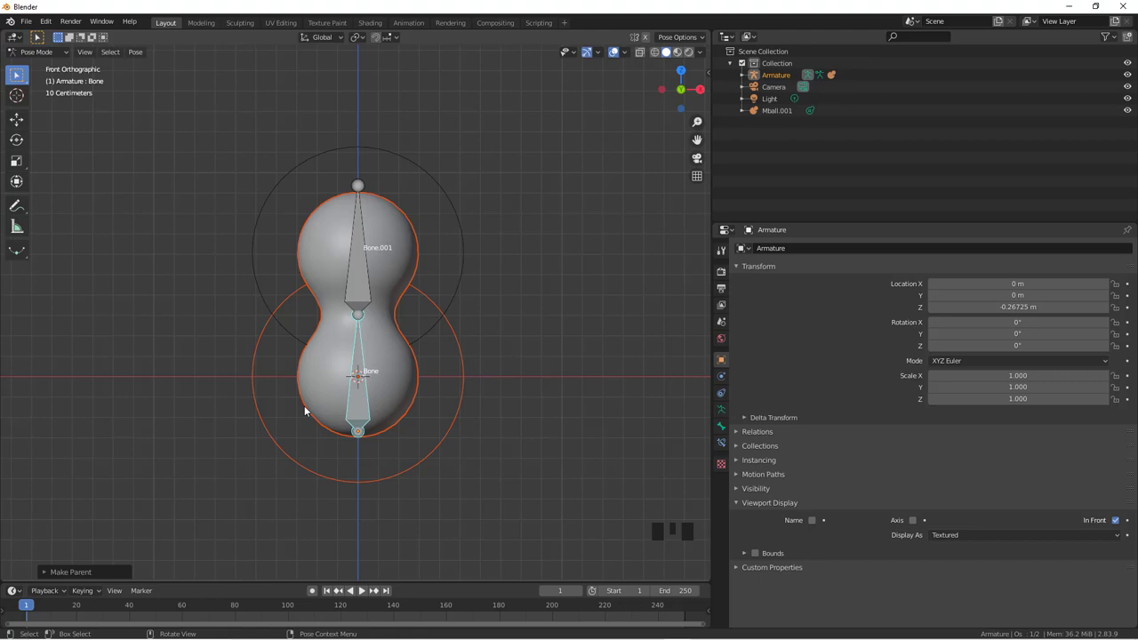
Step: Select Mball.001 with Bone.001 and parent it to that bone with Ctrl+P > Bone
{"action": "left_click", "coordinate": [491, 501]}
{"action": "left_click", "coordinate": [361, 400]}
{"action": "key", "text": "r"}
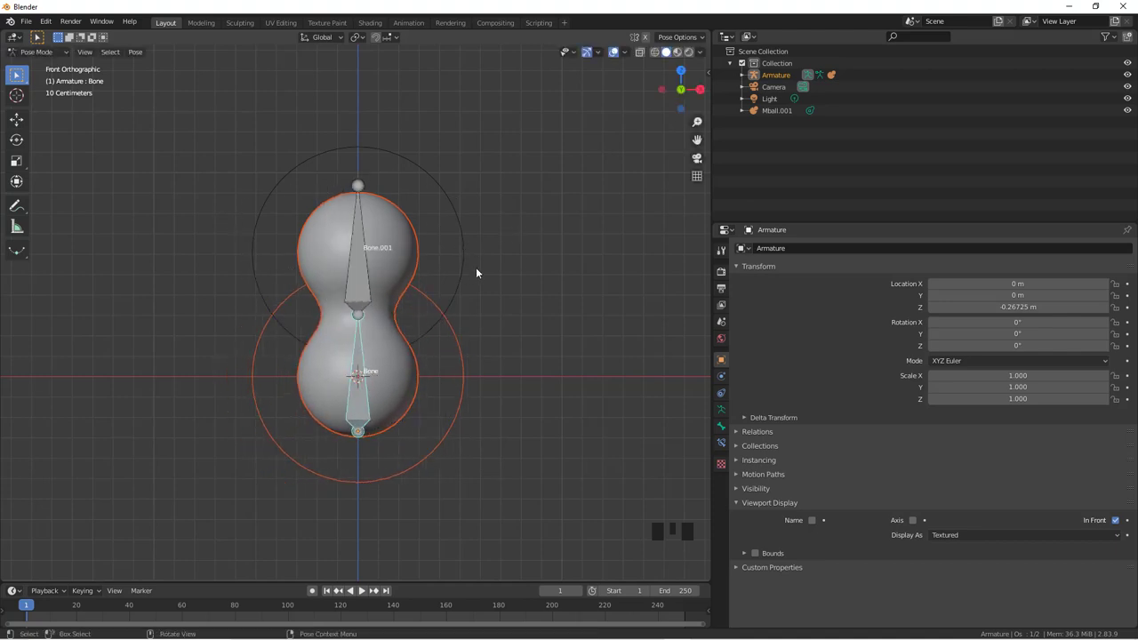
{"action": "key", "text": "a"}
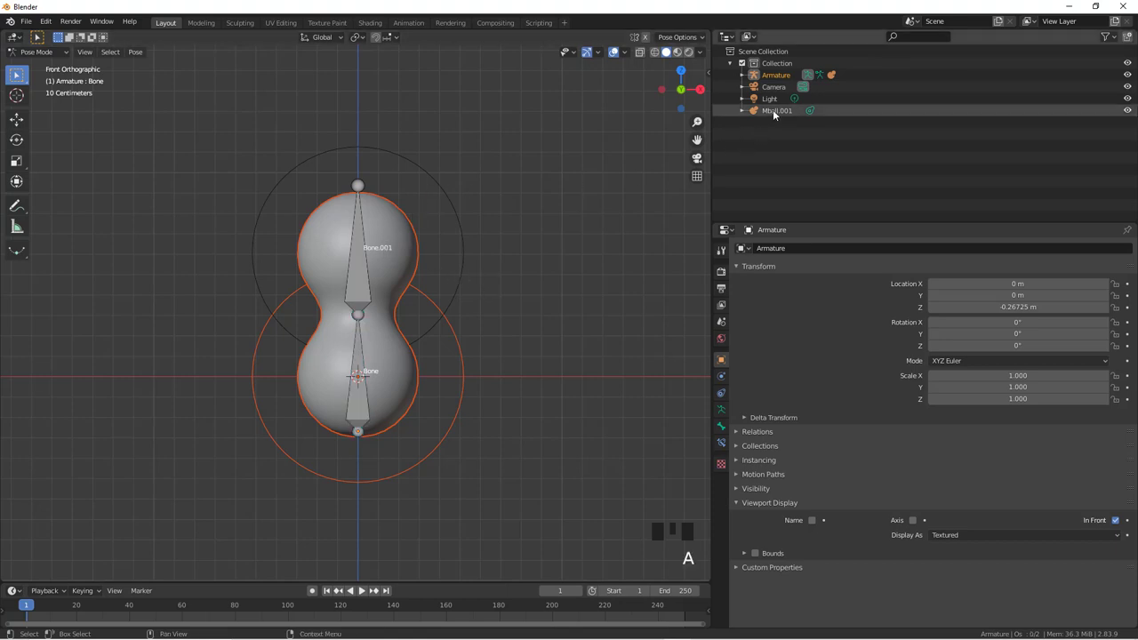
{"action": "left_click", "coordinate": [777, 114]}
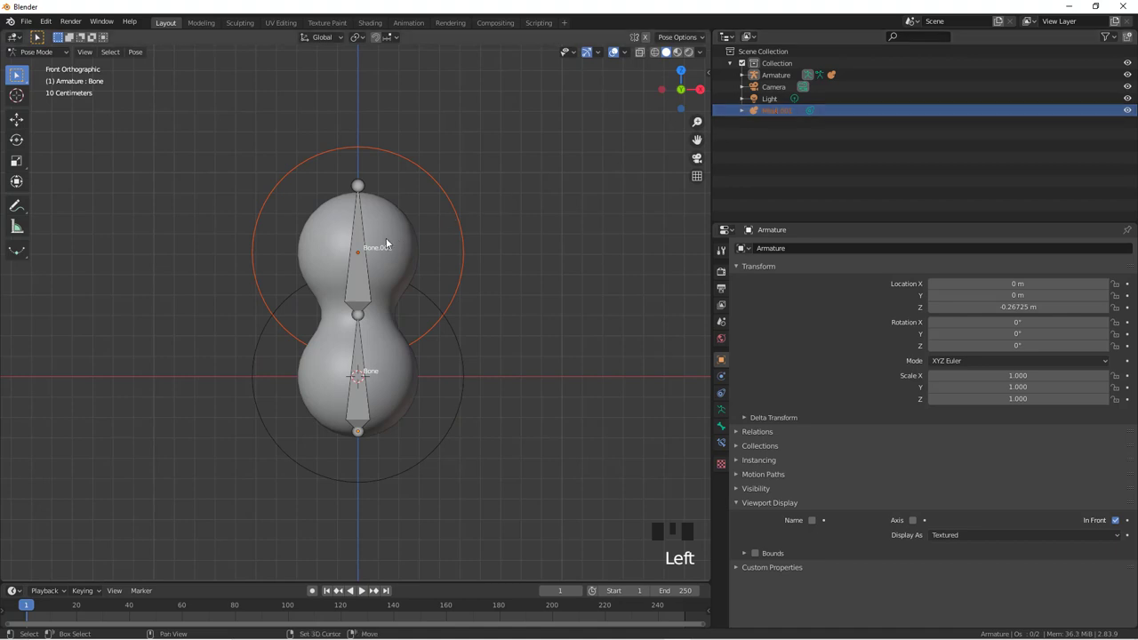
{"action": "left_click", "coordinate": [367, 234]}
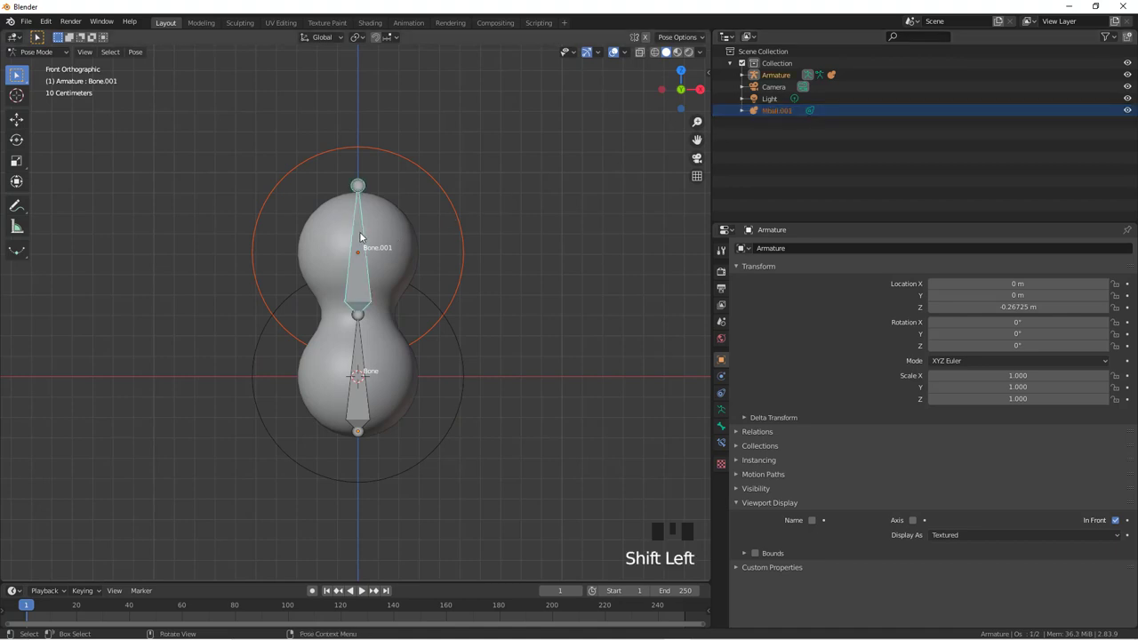
{"action": "key", "text": "ctrl+p"}
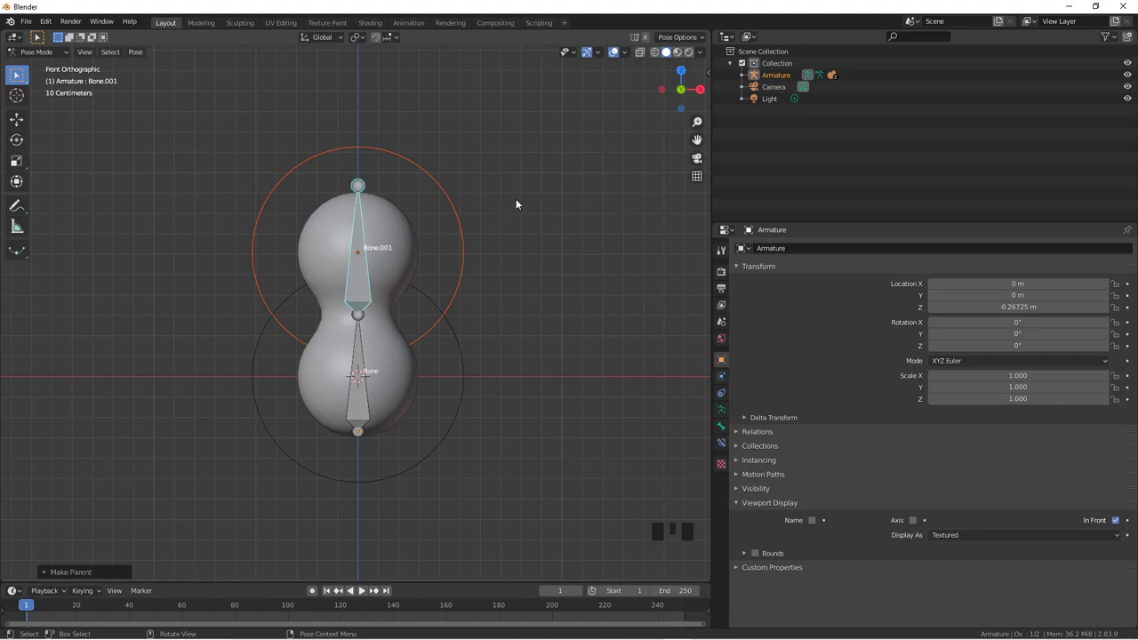
Step: Tilt Bone.001 to confirm the upper metaball follows, then undo the rotation back to rest
{"action": "key", "text": "r"}
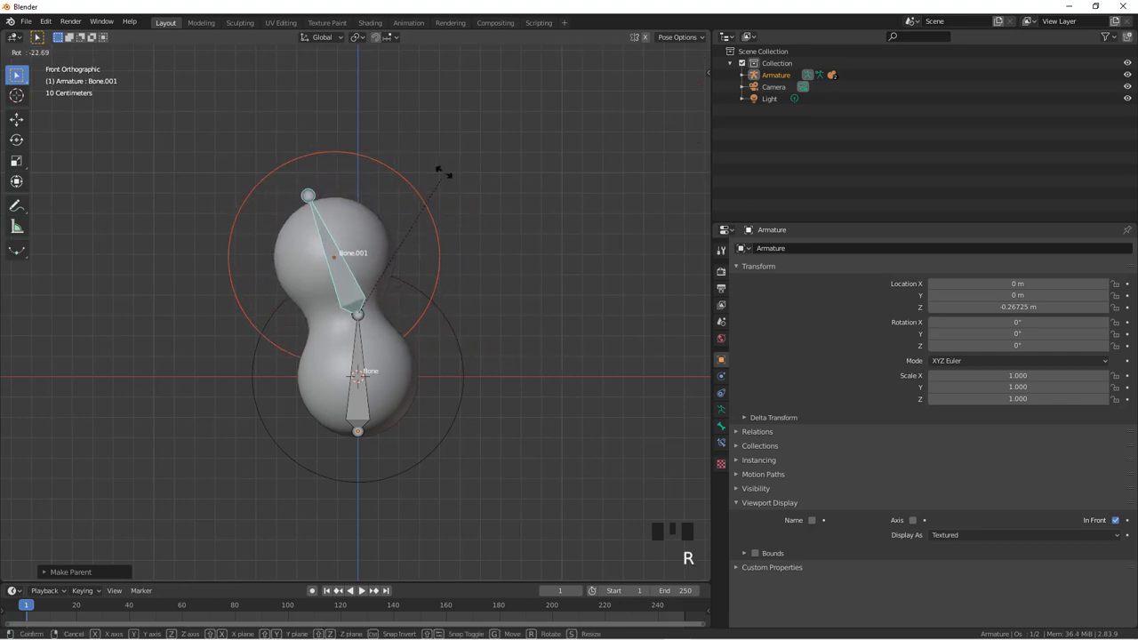
{"action": "left_click", "coordinate": [364, 408]}
{"action": "key", "text": "r"}
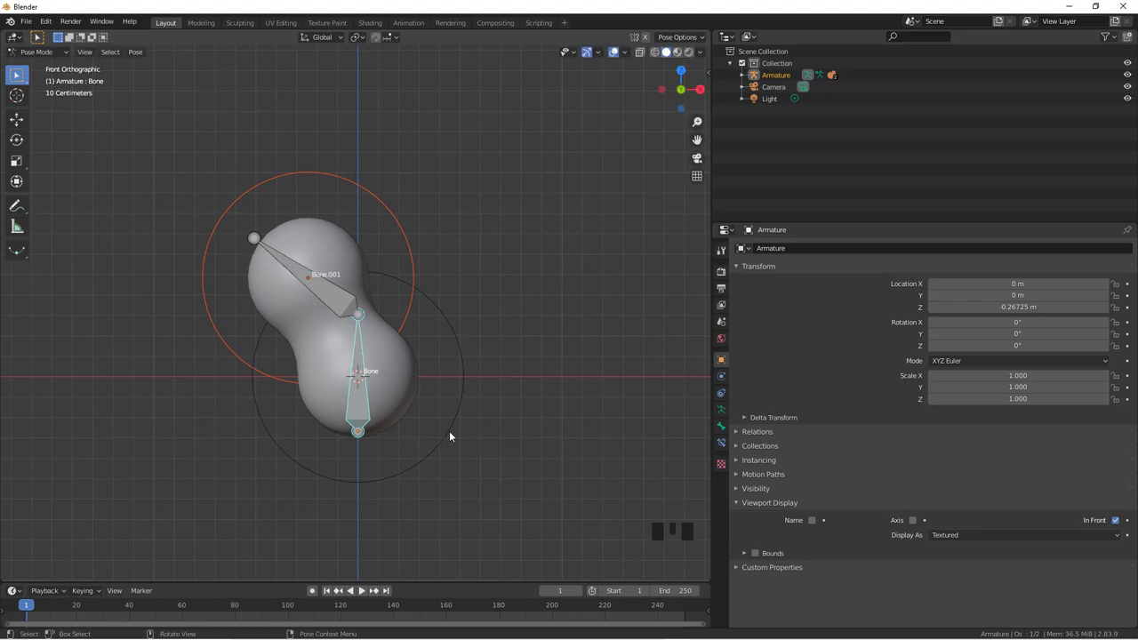
{"action": "key", "text": "Escape"}
{"action": "key", "text": "ctrl+z"}
{"action": "key", "text": "ctrl+z"}
{"action": "scroll", "scroll_direction": "down", "scroll_amount": 3}
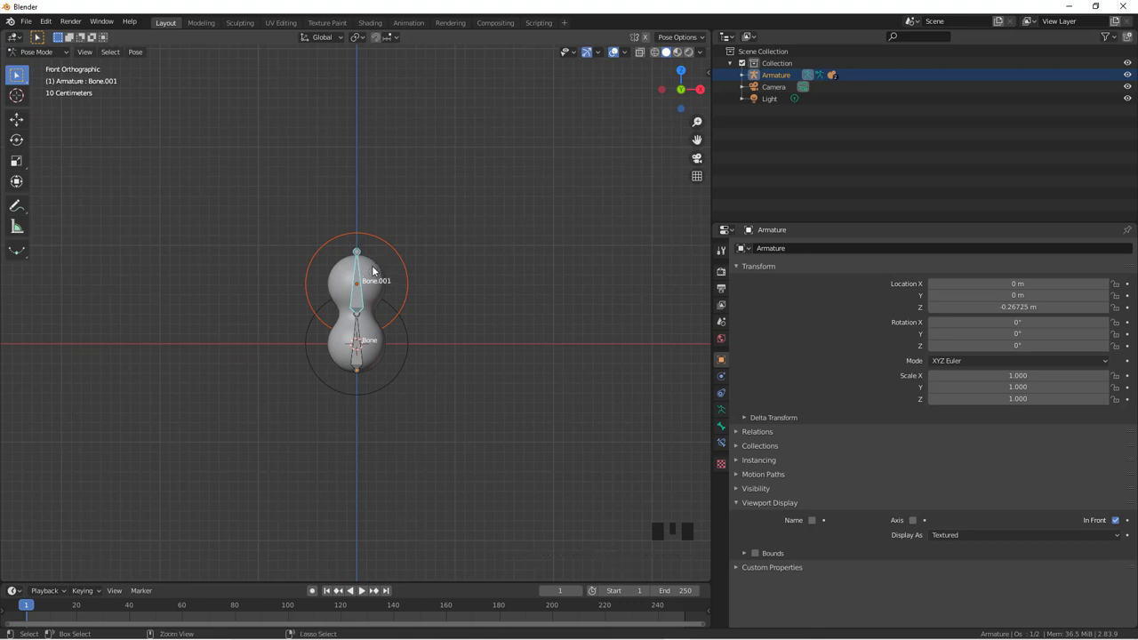
Step: Return to Object Mode and select the upper metaball segment
{"action": "key", "text": "ctrl+Tab"}
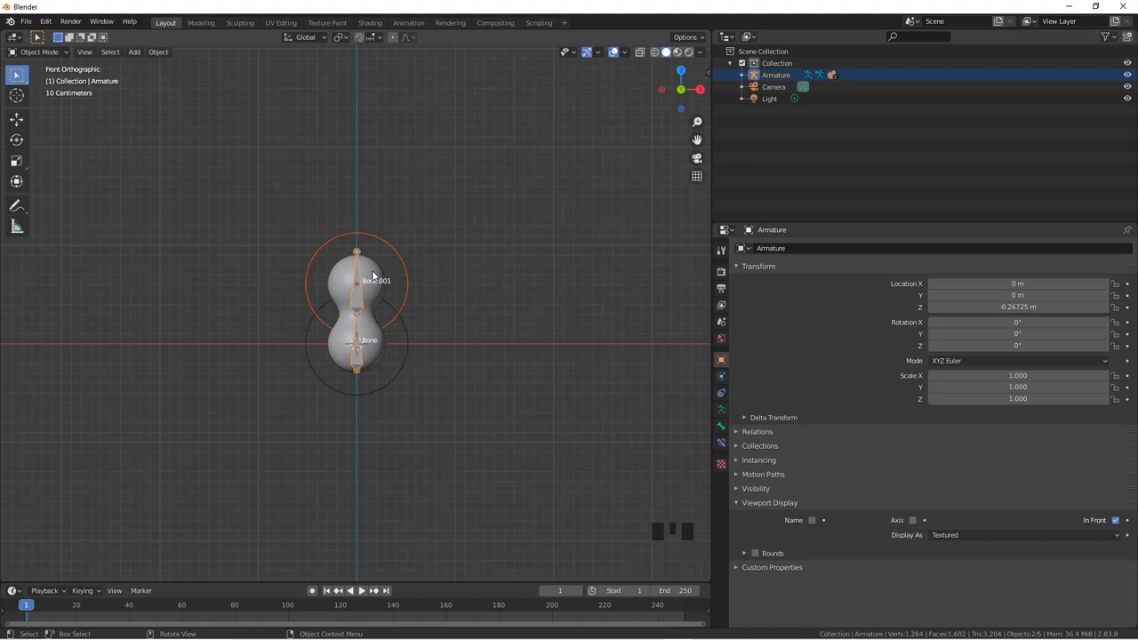
{"action": "key", "text": "Left"}
{"action": "left_click", "coordinate": [360, 297]}
{"action": "scroll", "scroll_direction": "up", "scroll_amount": 3}
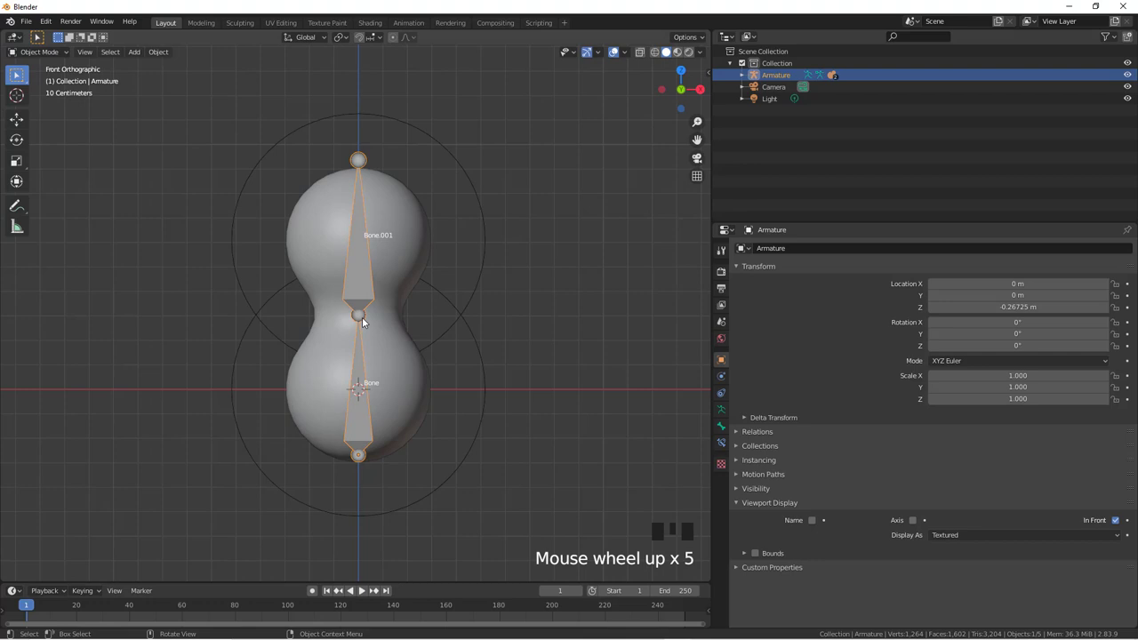
{"action": "key", "text": "ctrl+Tab"}
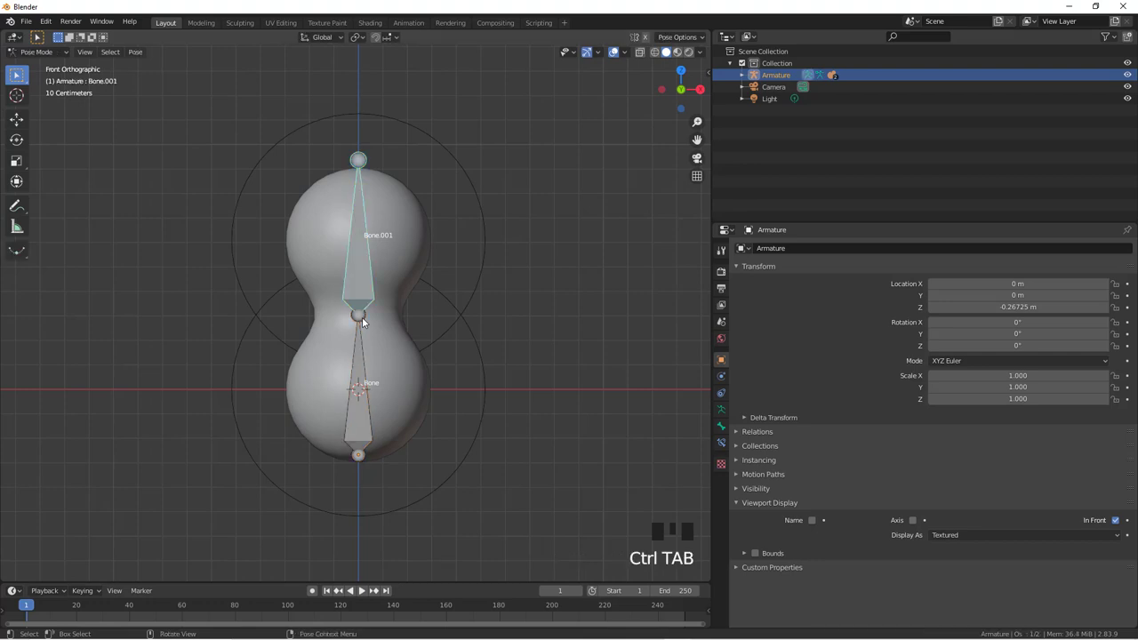
{"action": "scroll", "scroll_direction": "down", "scroll_amount": 3}
{"action": "scroll", "scroll_direction": "up", "scroll_amount": 3}
{"action": "scroll", "scroll_direction": "down", "scroll_amount": 3}
{"action": "left_click", "coordinate": [433, 316]}
{"action": "left_click", "coordinate": [392, 245]}
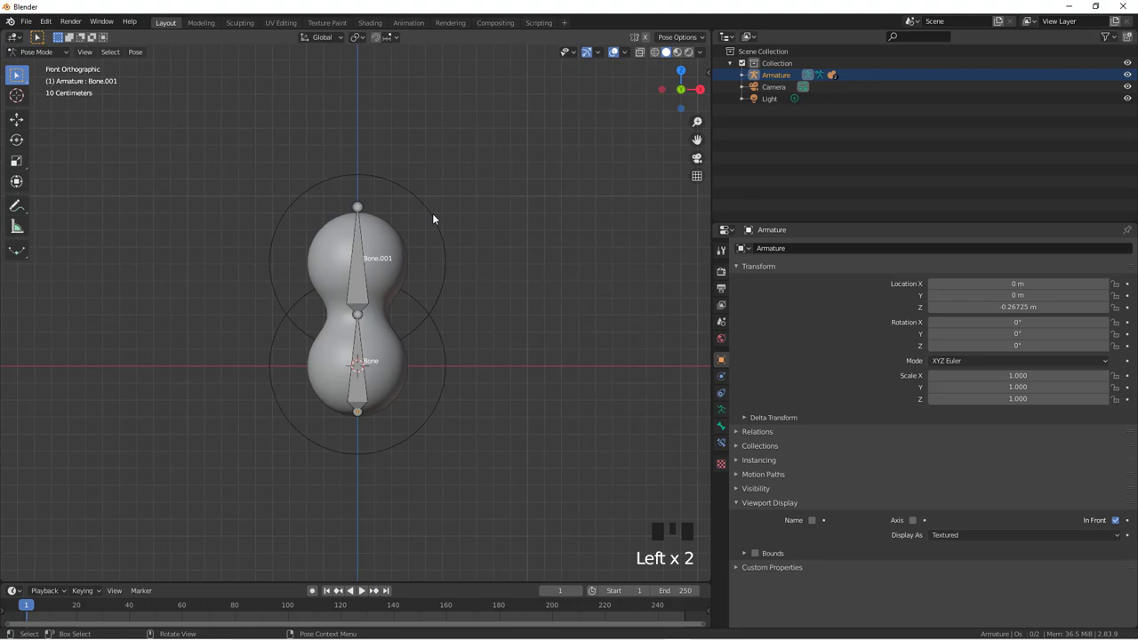
{"action": "key", "text": "ctrl+Tab"}
Step: Duplicate the upper metaball twice upward, stacking Mball.002 and Mball.003 for a four-segment body
{"action": "left_click", "coordinate": [436, 217]}
{"action": "scroll", "scroll_direction": "down", "scroll_amount": 3}
{"action": "key", "text": "shift+d"}
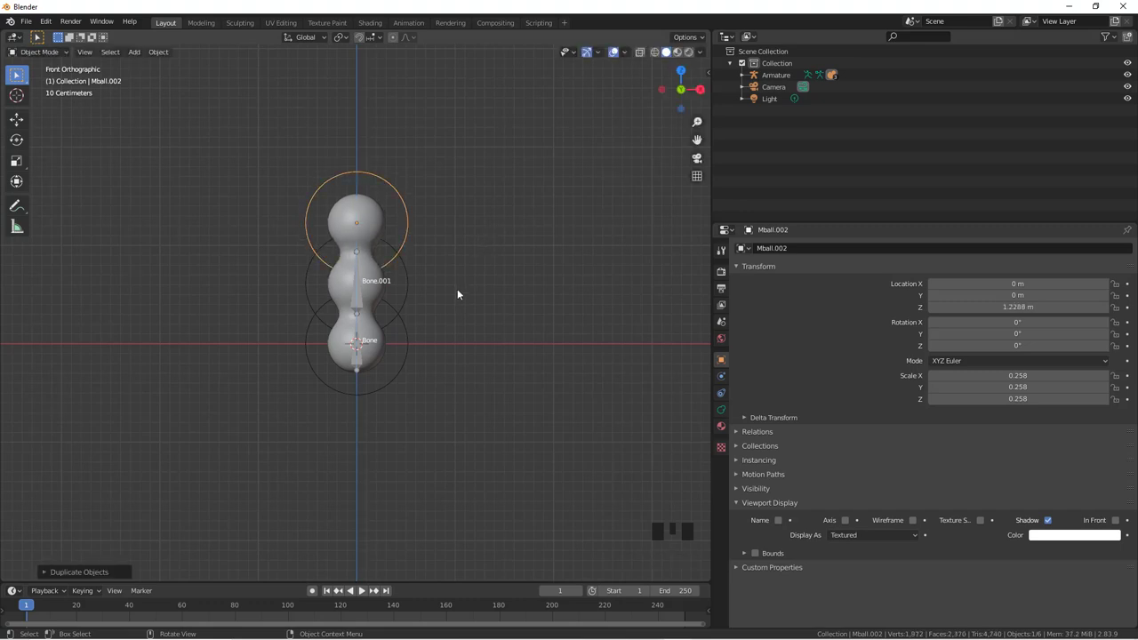
{"action": "key", "text": "shift+d"}
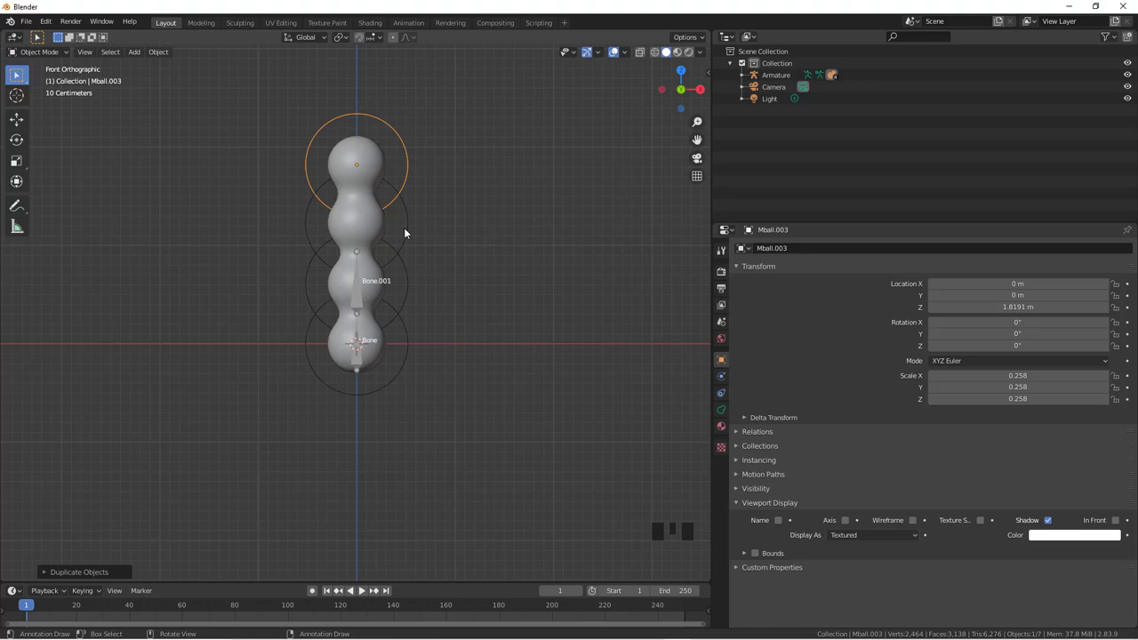
Step: Expand the Armature's children in the Outliner and make the Armature active
{"action": "left_click", "coordinate": [409, 231]}
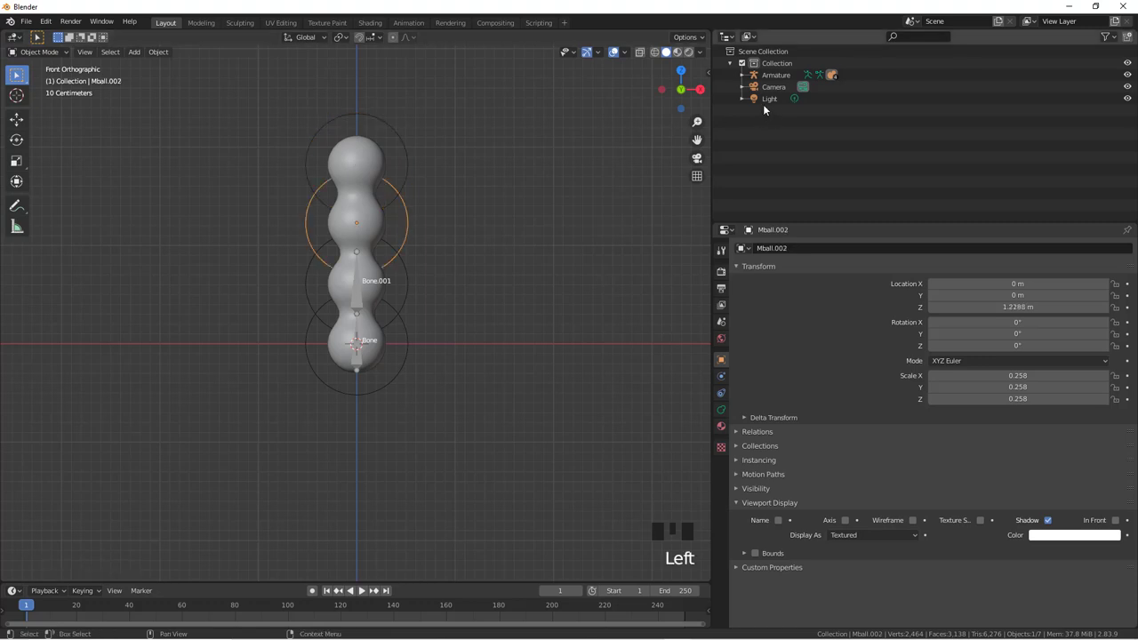
{"action": "left_click", "coordinate": [743, 78]}
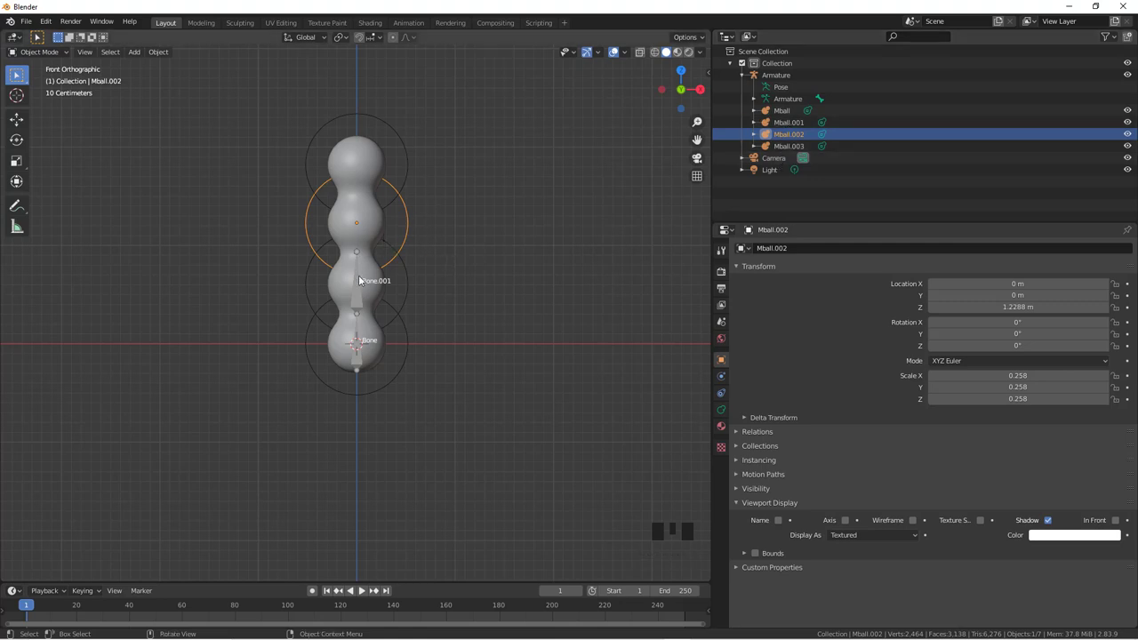
{"action": "left_click", "coordinate": [362, 290]}
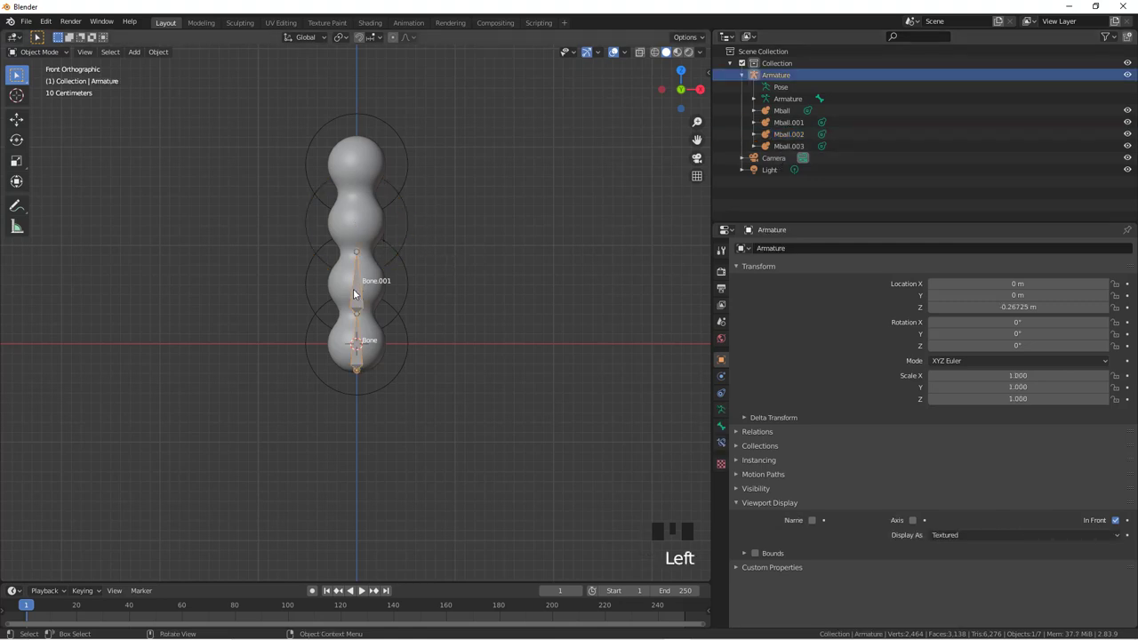
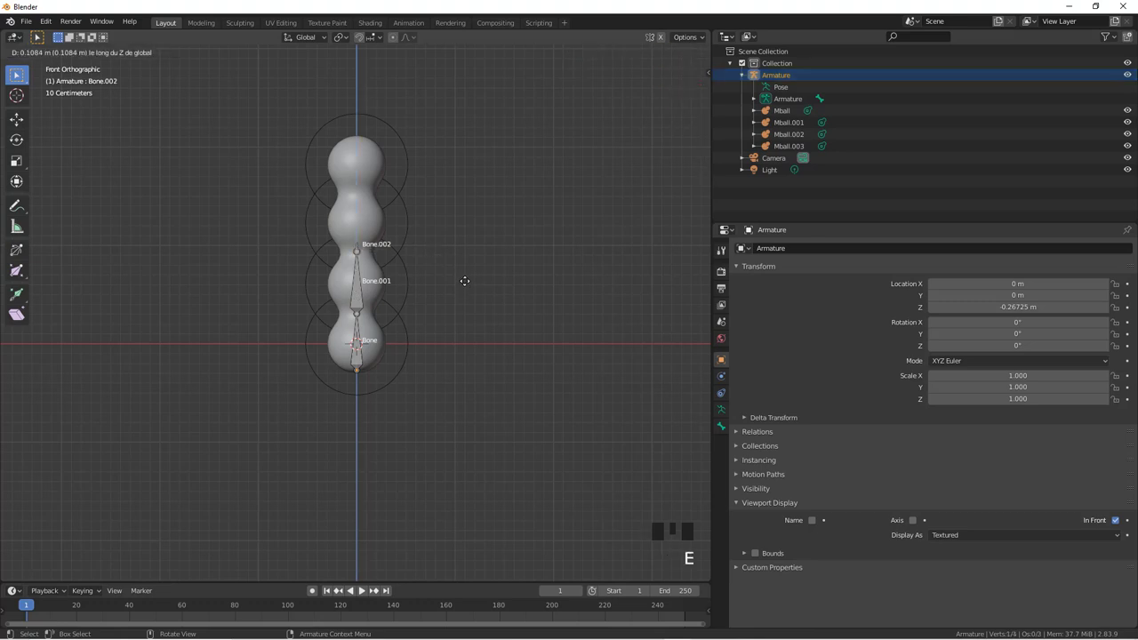
Step: Extrude Bone.002 and Bone.003 up through the top segments, then enter Pose Mode
{"action": "key", "text": "e"}
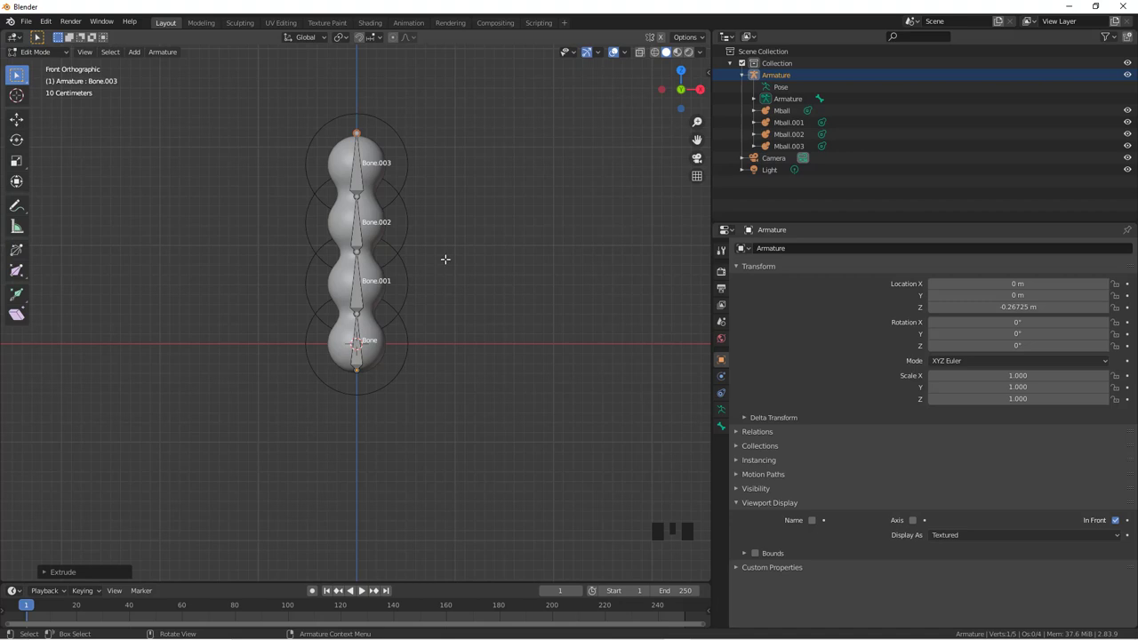
{"action": "key", "text": "ctrl+Tab"}
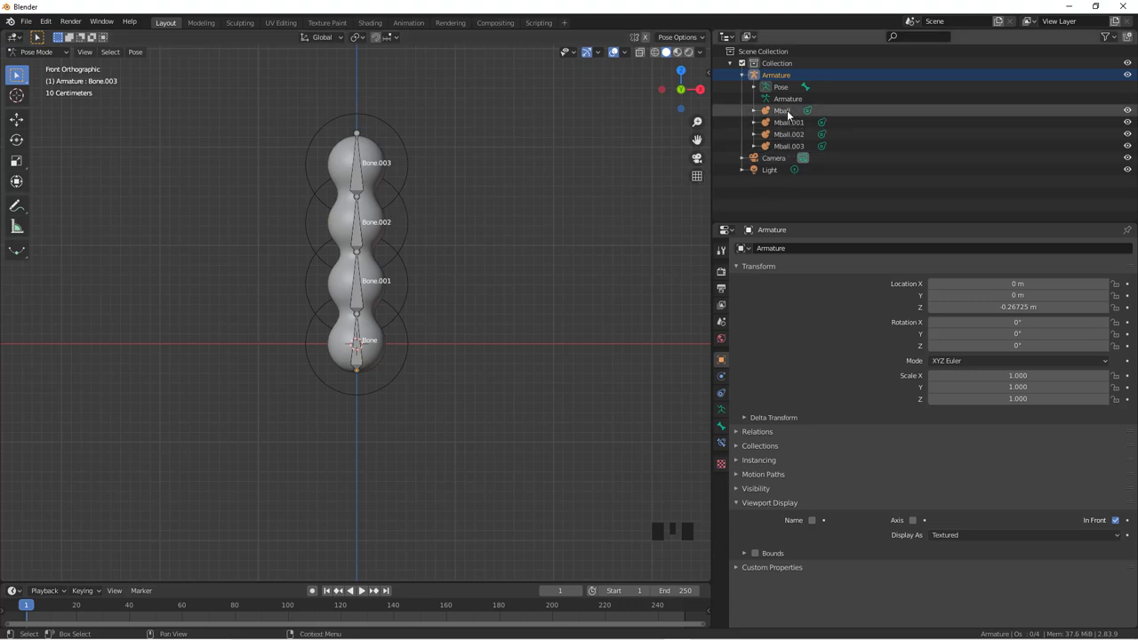
Step: Parent the third metaball Mball.002 to Bone.002
{"action": "left_click", "coordinate": [795, 138]}
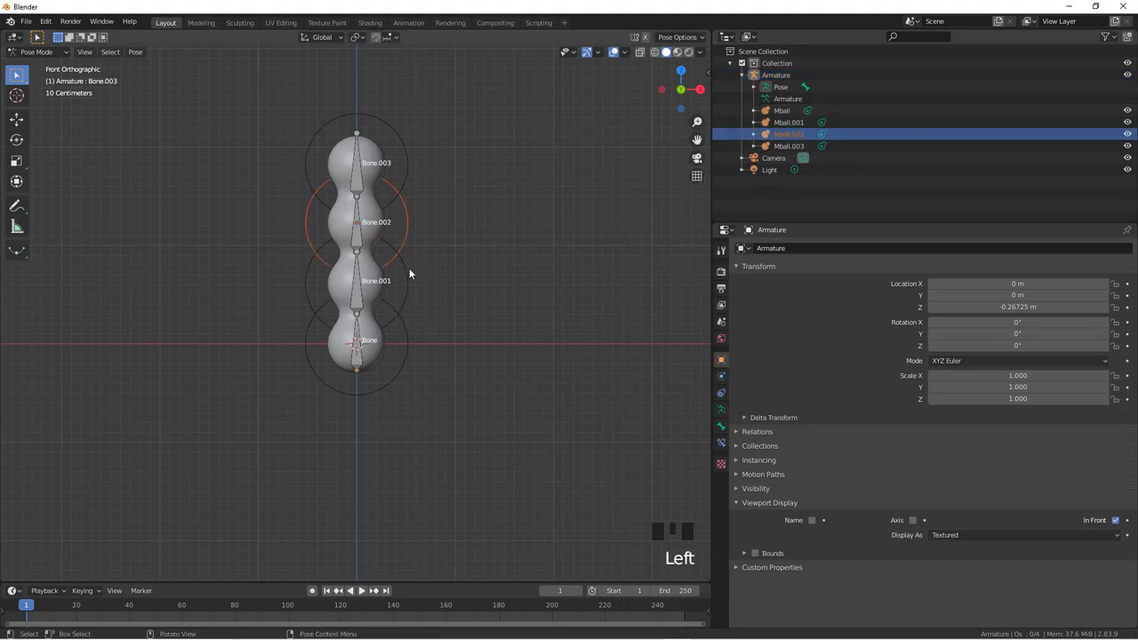
{"action": "left_click", "coordinate": [361, 239]}
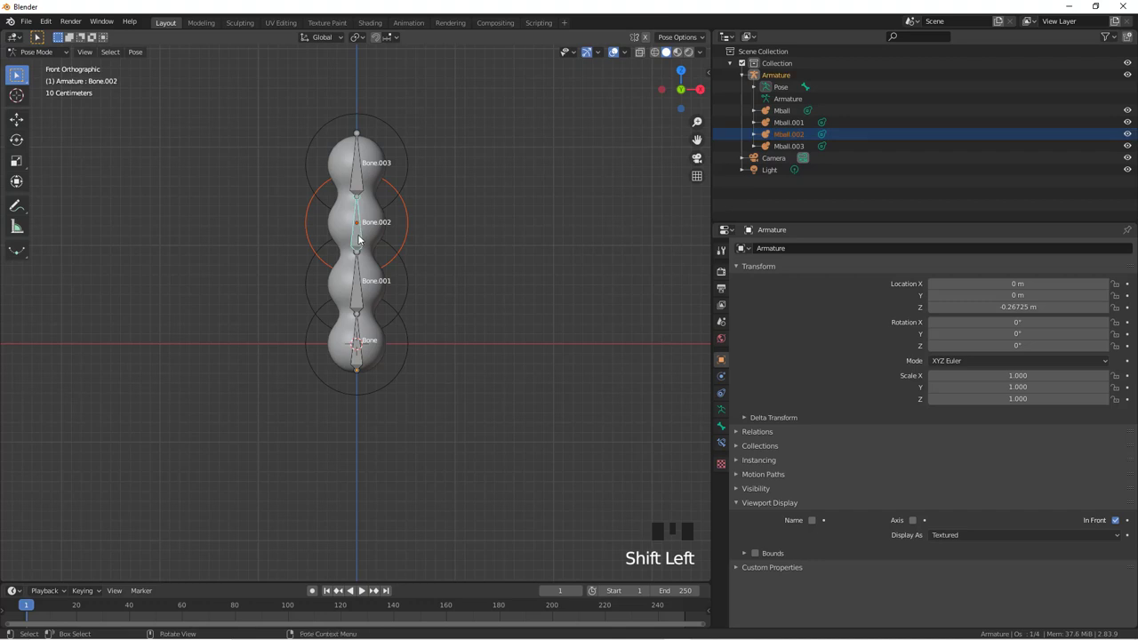
{"action": "key", "text": "ctrl+p"}
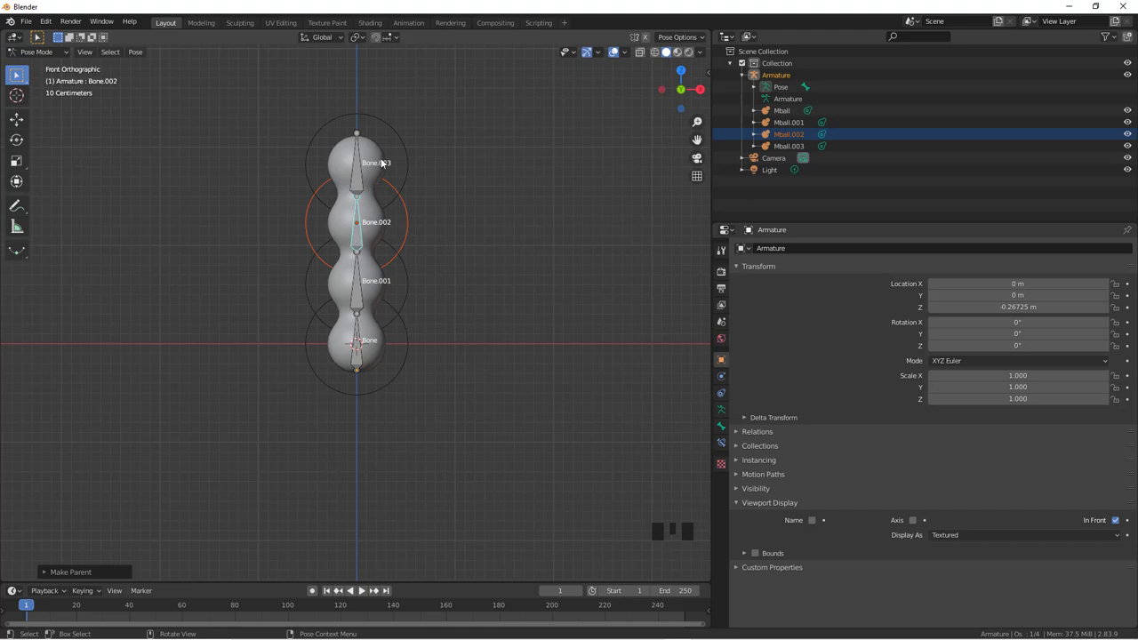
Step: Parent the top metaball Mball.003 to Bone.003
{"action": "left_click", "coordinate": [788, 146]}
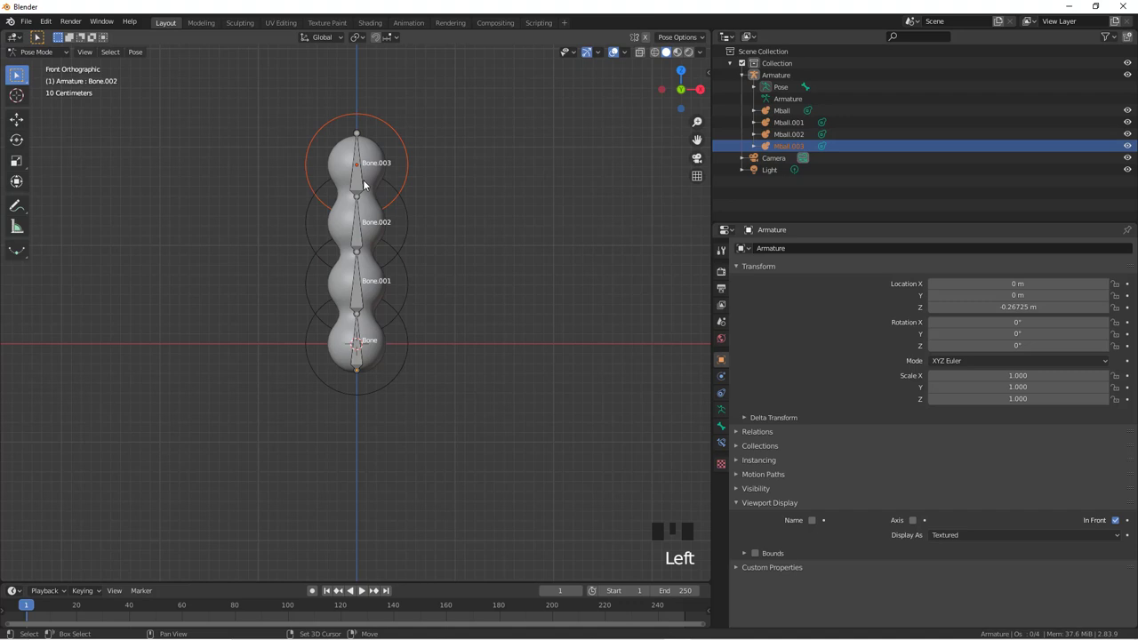
{"action": "left_click", "coordinate": [361, 186]}
{"action": "key", "text": "ctrl+p"}
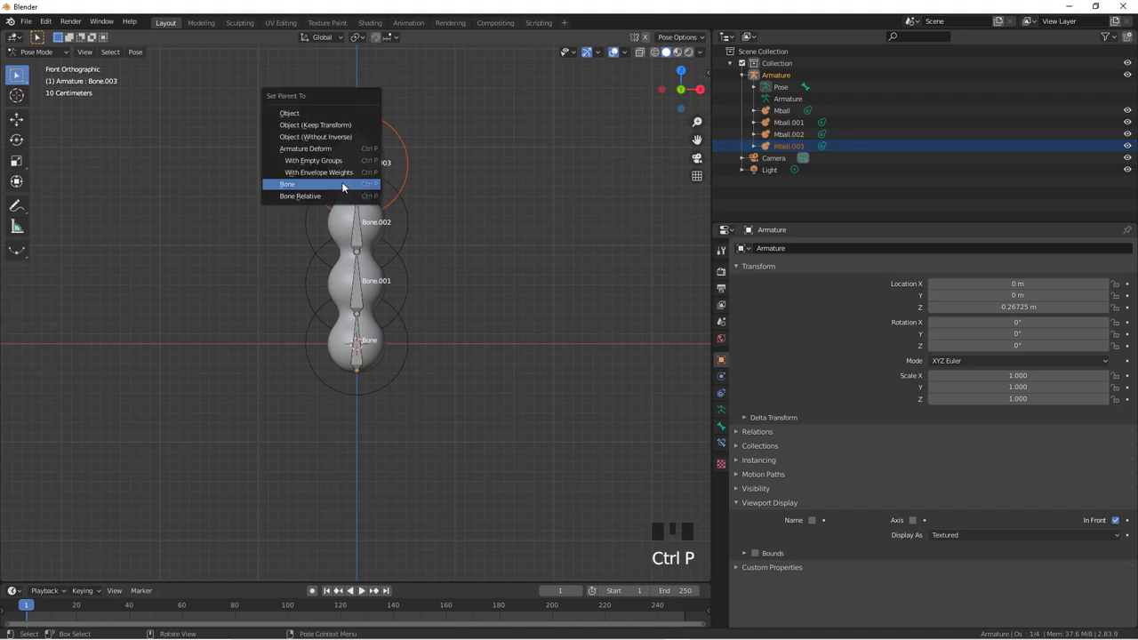
{"action": "left_click", "coordinate": [364, 357]}
Step: Test-rotate the upper bones to check the segments follow, leaving them at rest
{"action": "key", "text": "r"}
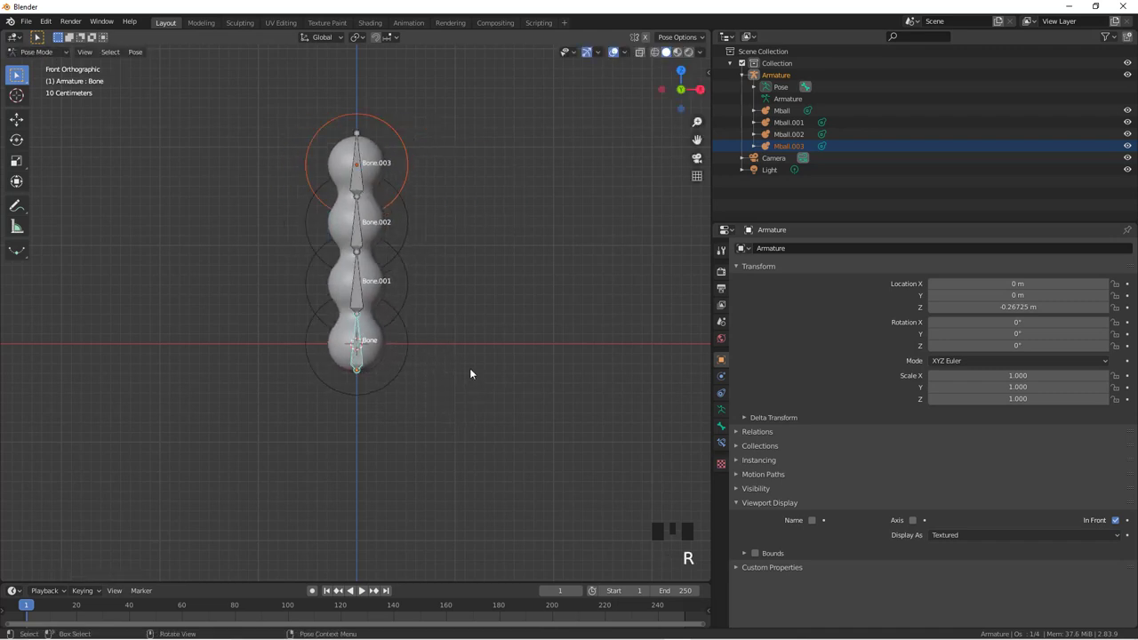
{"action": "left_click", "coordinate": [360, 238]}
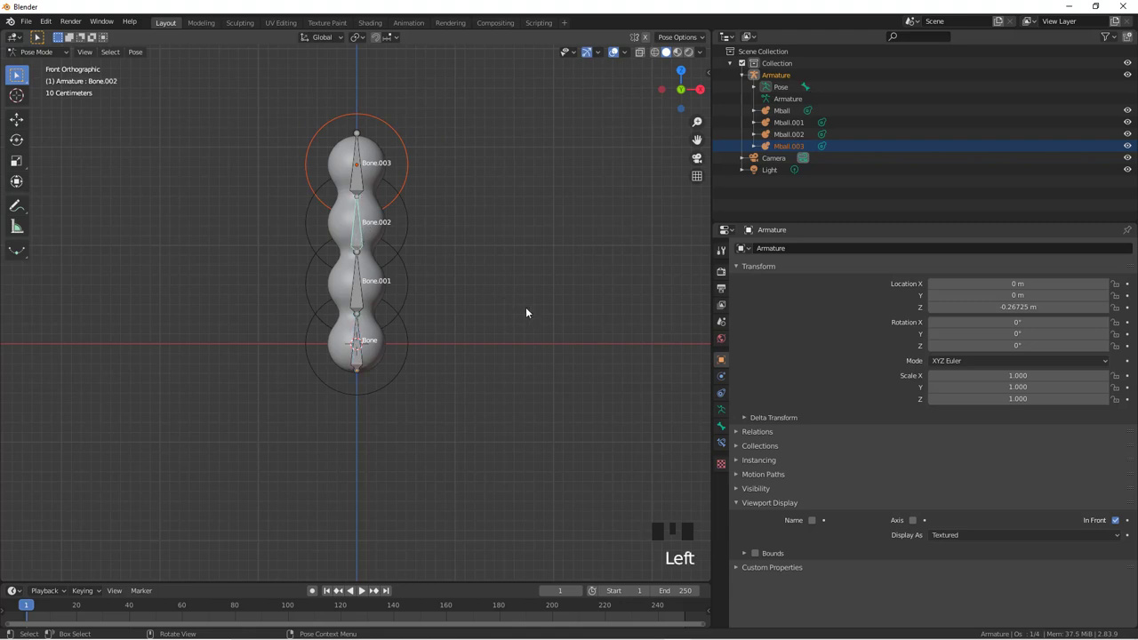
{"action": "key", "text": "r"}
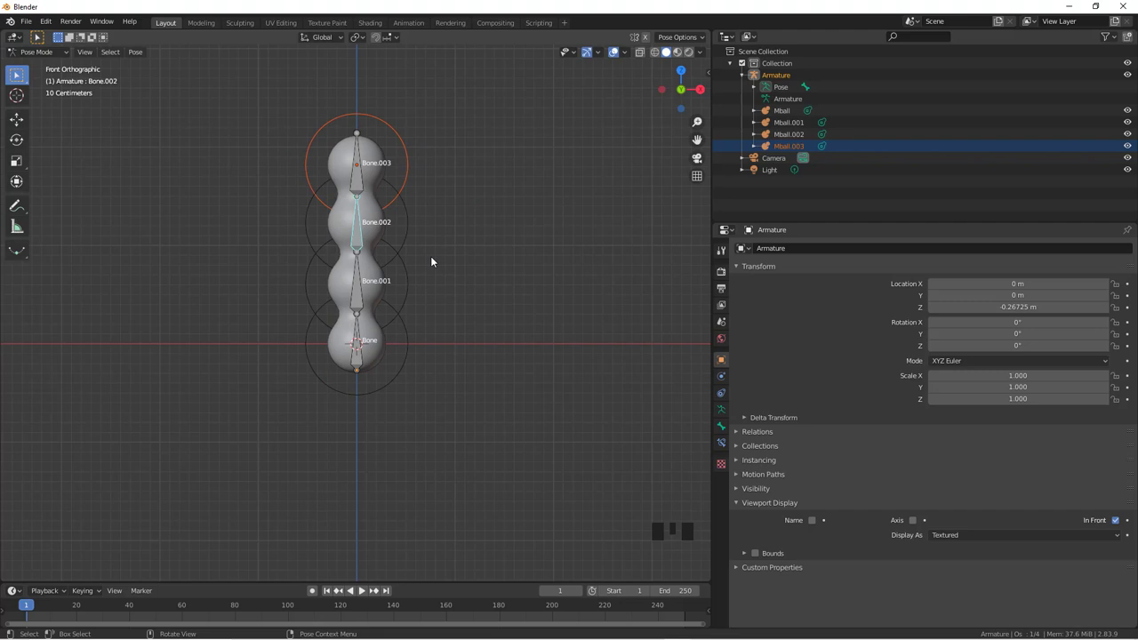
Step: Add a new metaball Ball (Mball.004) and scale it down
{"action": "scroll", "scroll_direction": "down", "scroll_amount": 3}
{"action": "scroll", "scroll_direction": "up", "scroll_amount": 3}
{"action": "left_click_drag", "start_coordinate": [431, 230], "coordinate": [447, 213]}
{"action": "scroll", "scroll_direction": "up", "scroll_amount": 3}
{"action": "scroll", "scroll_direction": "down", "scroll_amount": 3}
{"action": "scroll", "scroll_direction": "down", "scroll_amount": 3}
{"action": "key", "text": "shift+a"}
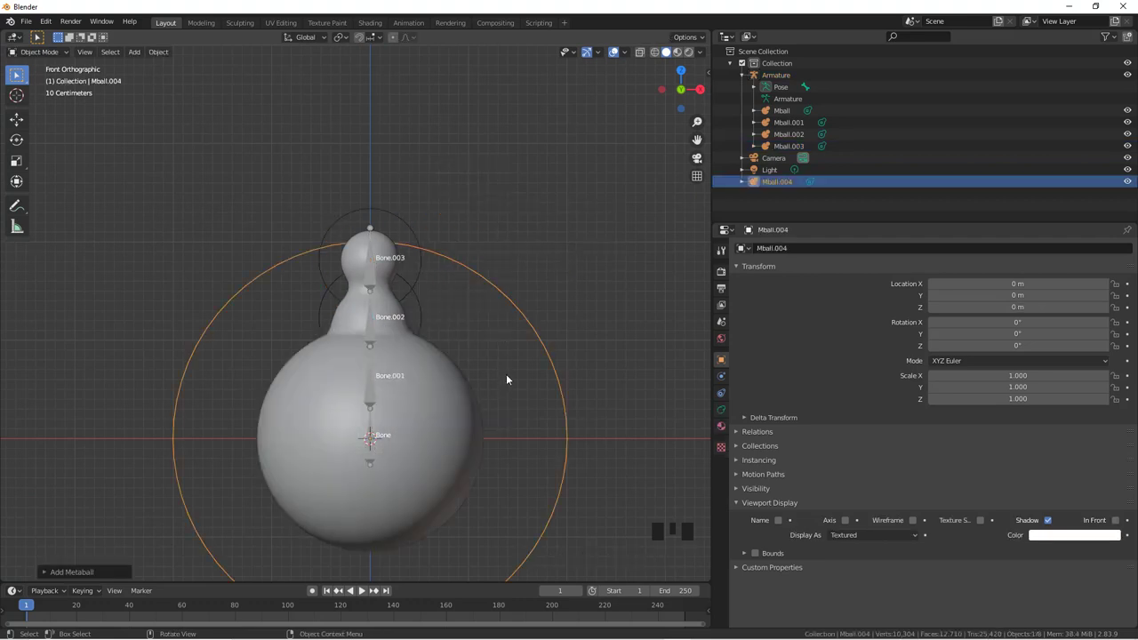
{"action": "key", "text": "s"}
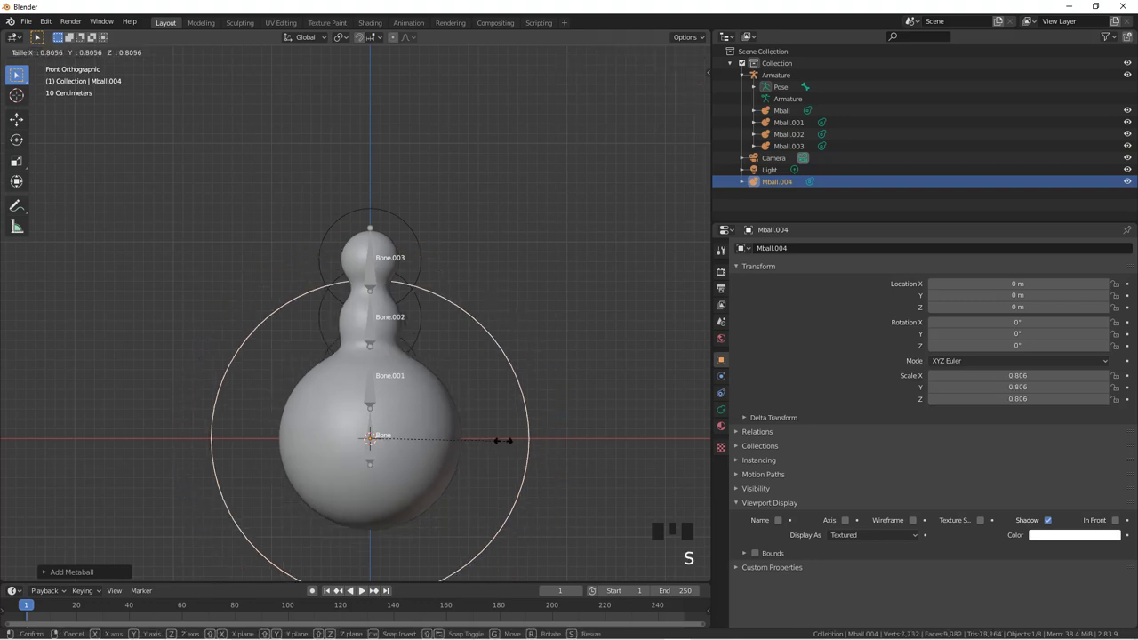
Step: Move the sphere up to the right of the caterpillar's head and shrink it to a tiny ball
{"action": "key", "text": "g"}
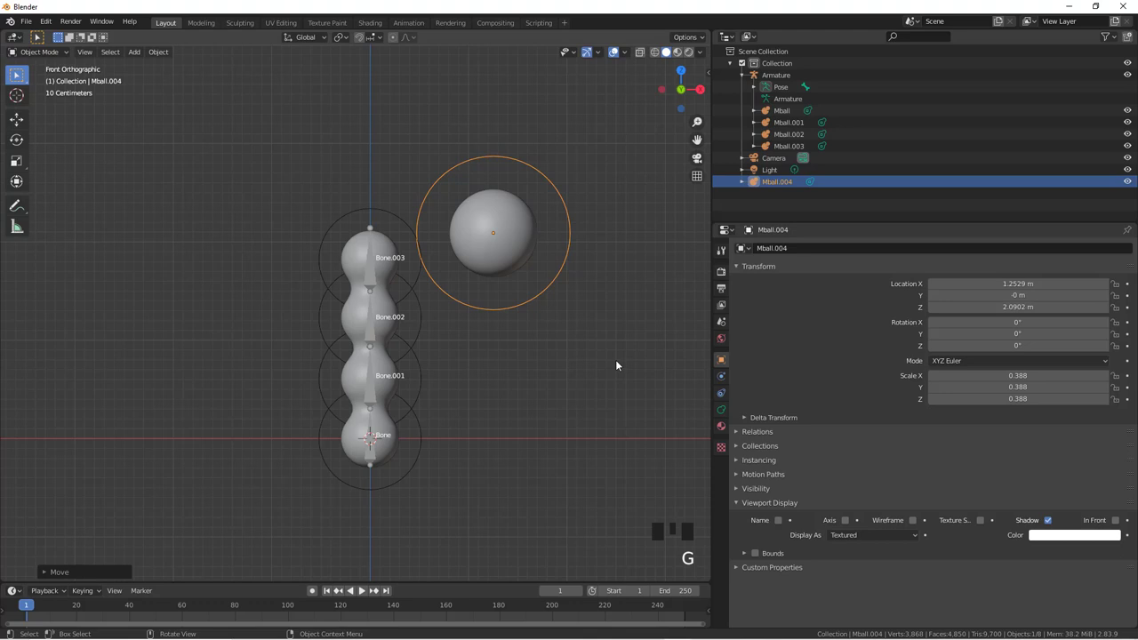
{"action": "key", "text": "s"}
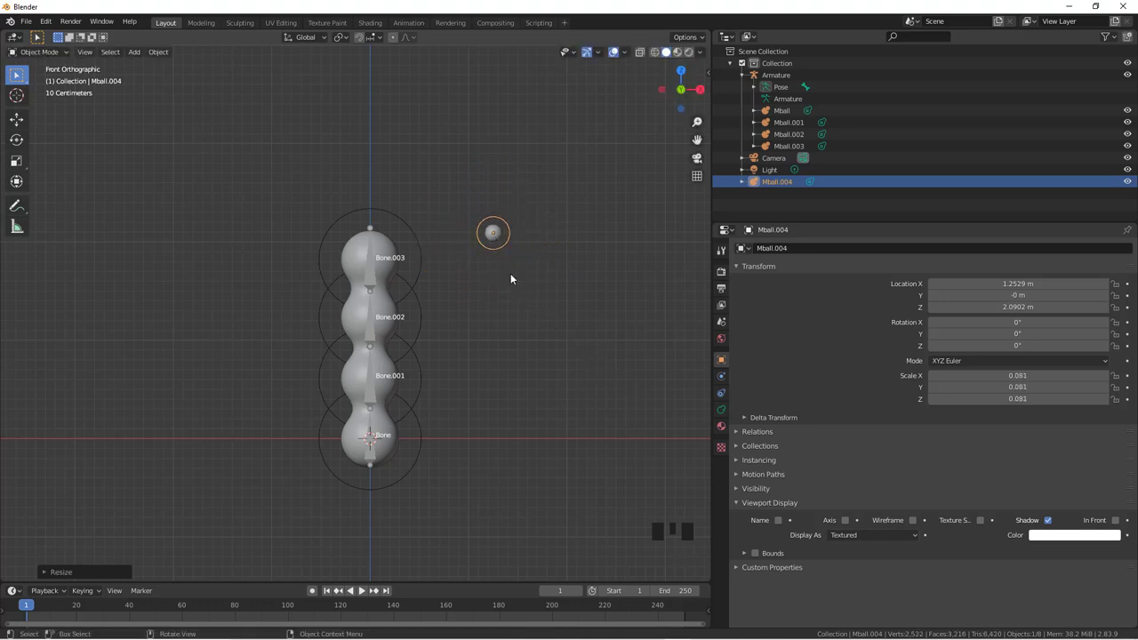
{"action": "scroll", "scroll_direction": "up", "scroll_amount": 3}
{"action": "left_click_drag", "start_coordinate": [511, 321], "coordinate": [578, 247]}
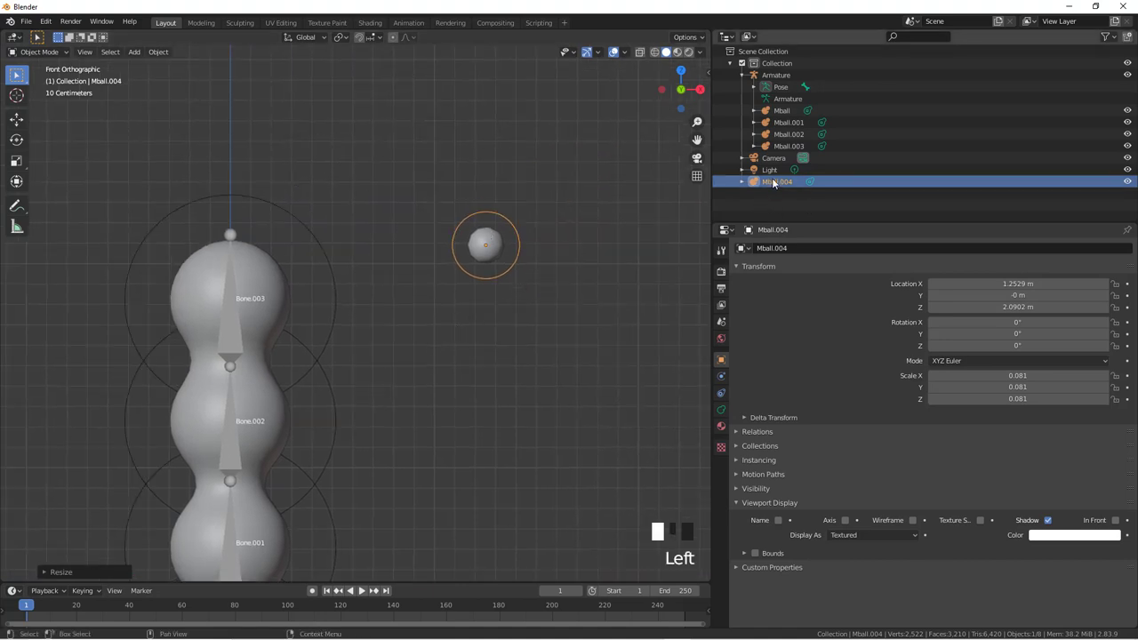
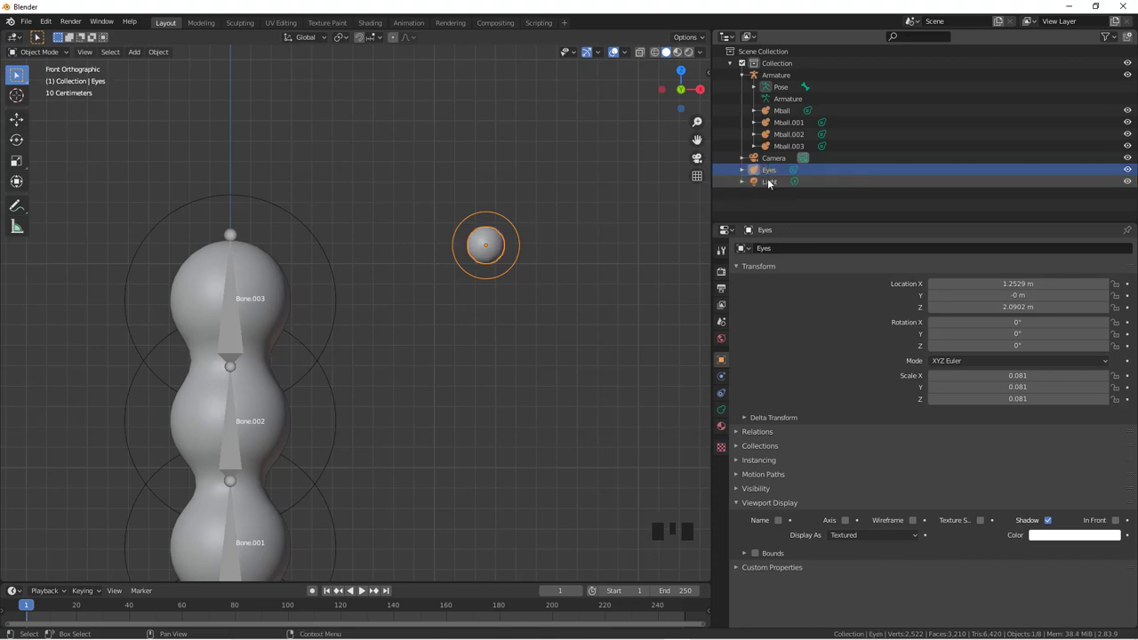
Step: Move the Eyes ball onto the front of the head via side view, then duplicate it as Eyes.001
{"action": "key", "text": "g"}
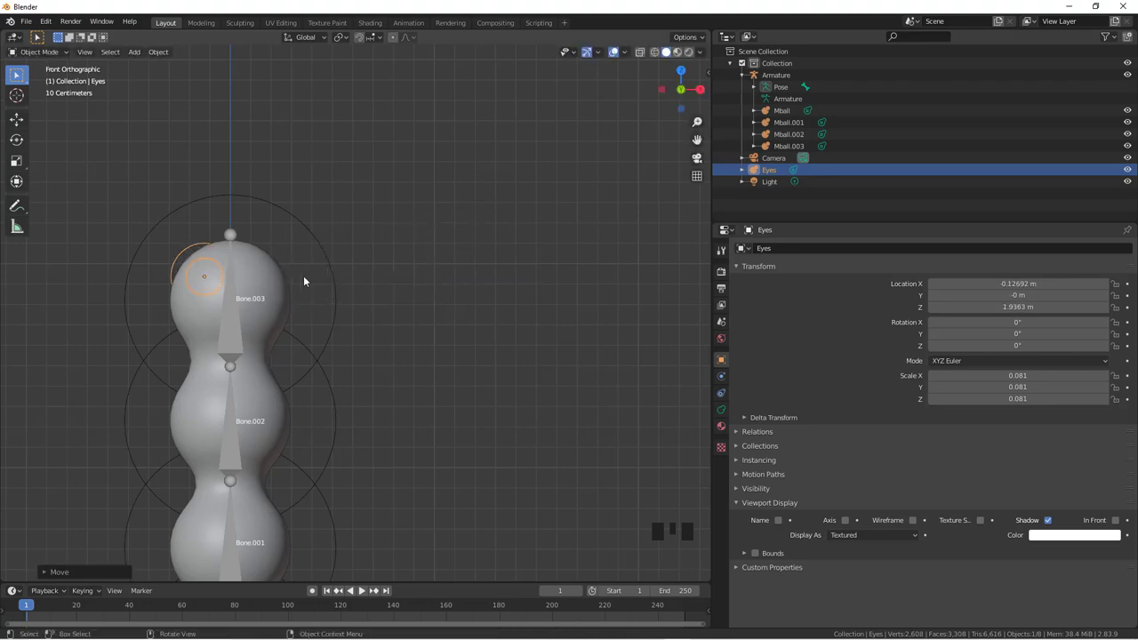
{"action": "key", "text": "KP_3"}
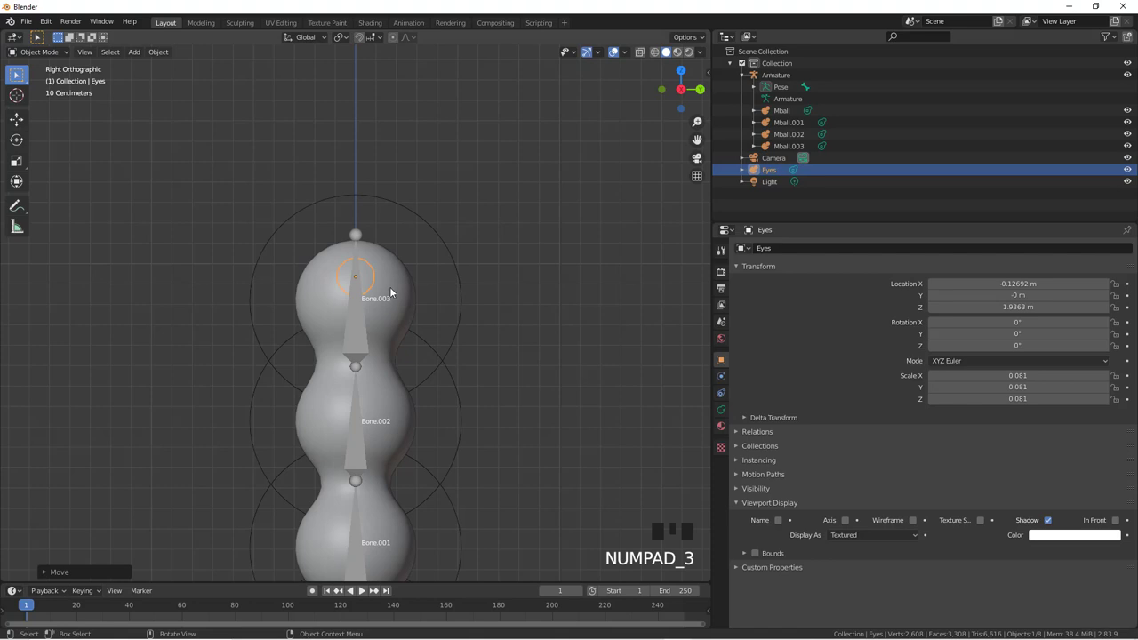
{"action": "key", "text": "g"}
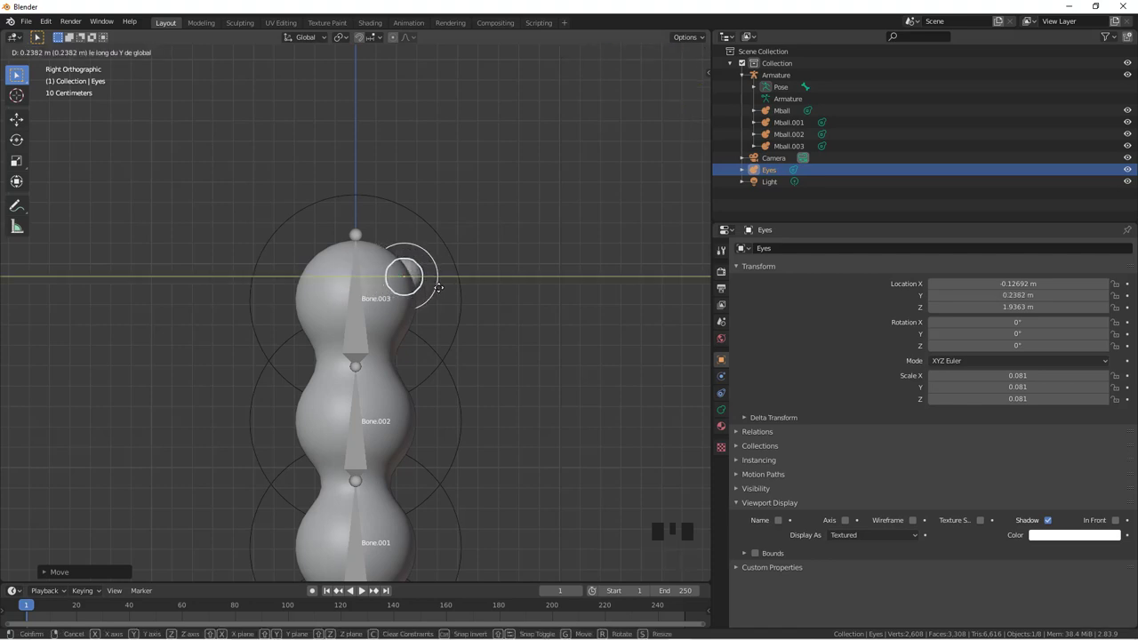
{"action": "key", "text": "KP_1"}
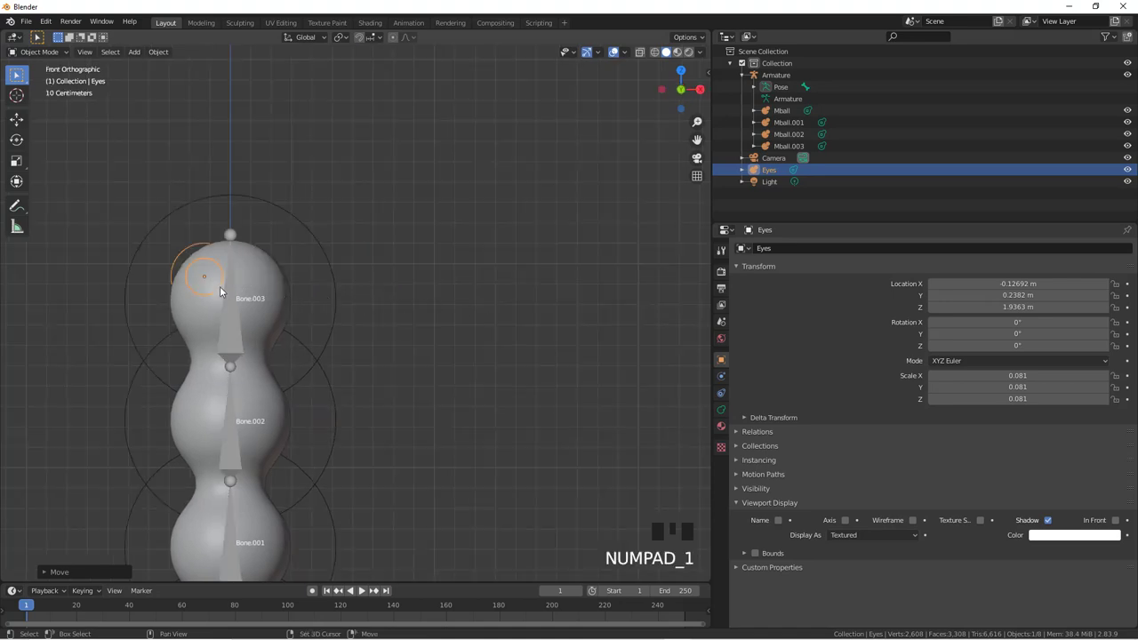
{"action": "key", "text": "shift+d"}
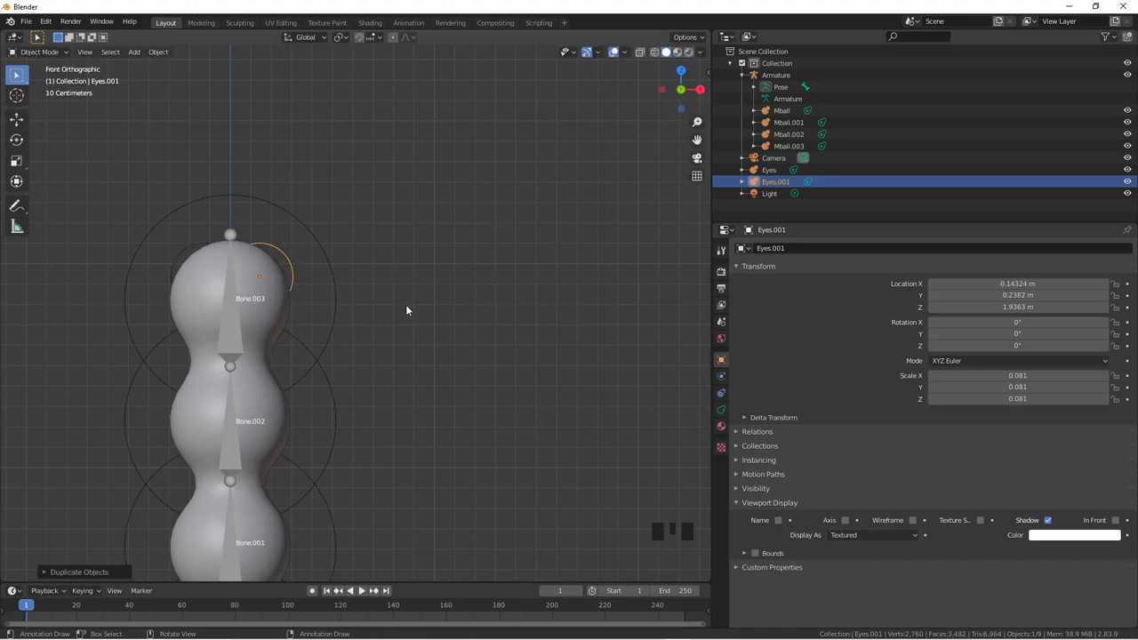
Step: From top view move both eyes forward onto the face side by side, checking from the front
{"action": "key", "text": "KP_7"}
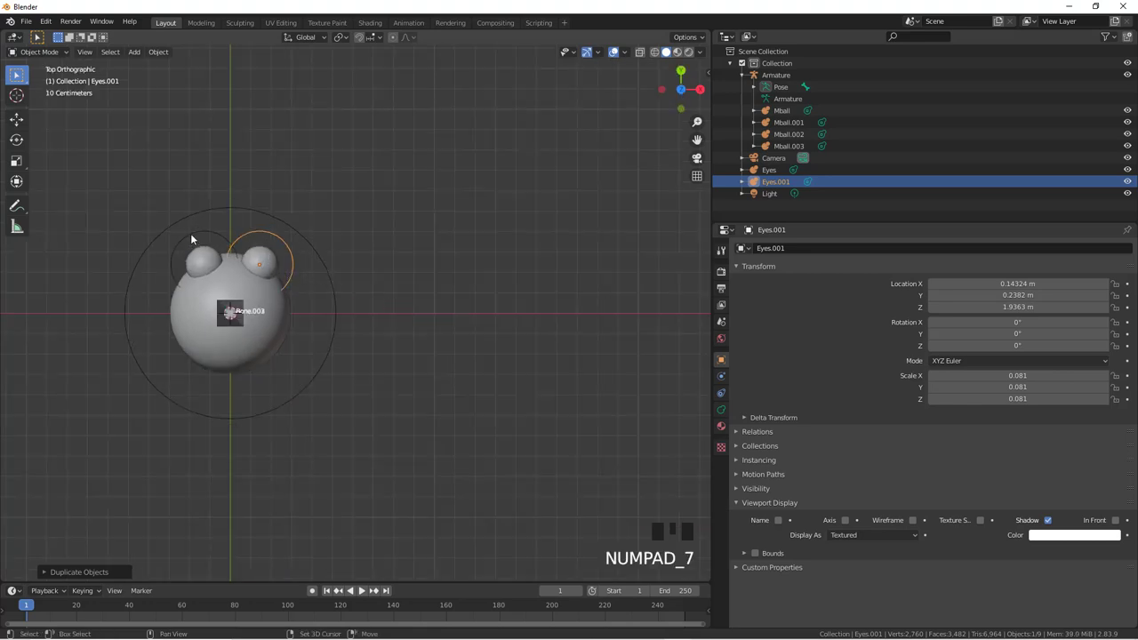
{"action": "left_click", "coordinate": [195, 236]}
{"action": "key", "text": "g"}
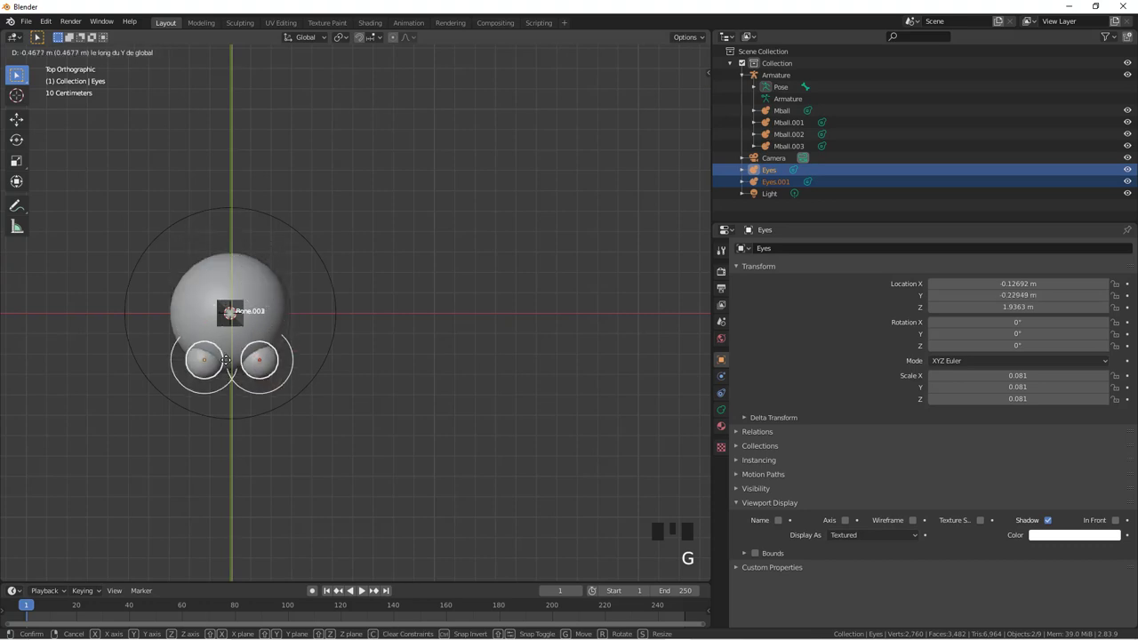
{"action": "left_click_drag", "start_coordinate": [354, 407], "coordinate": [344, 293]}
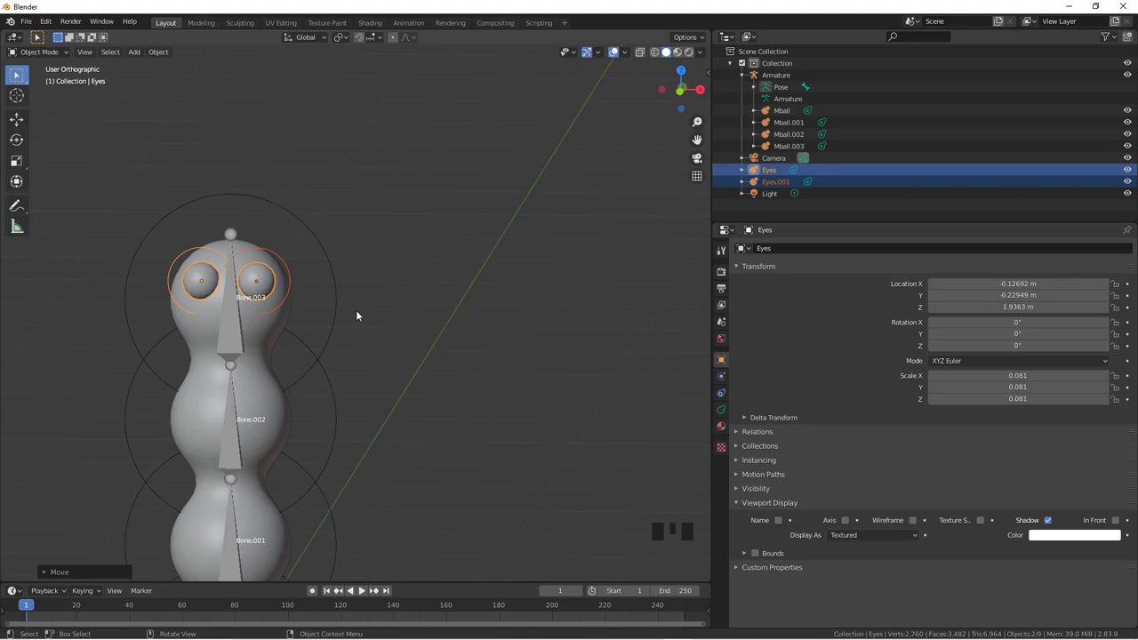
{"action": "key", "text": "KP_1"}
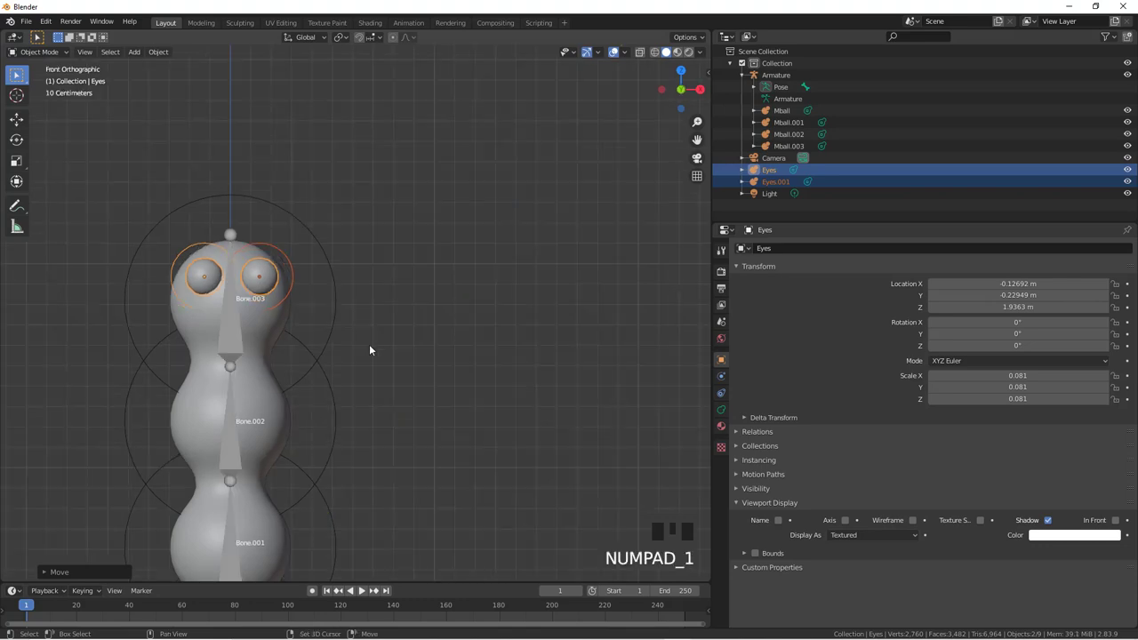
{"action": "key", "text": "shift+a"}
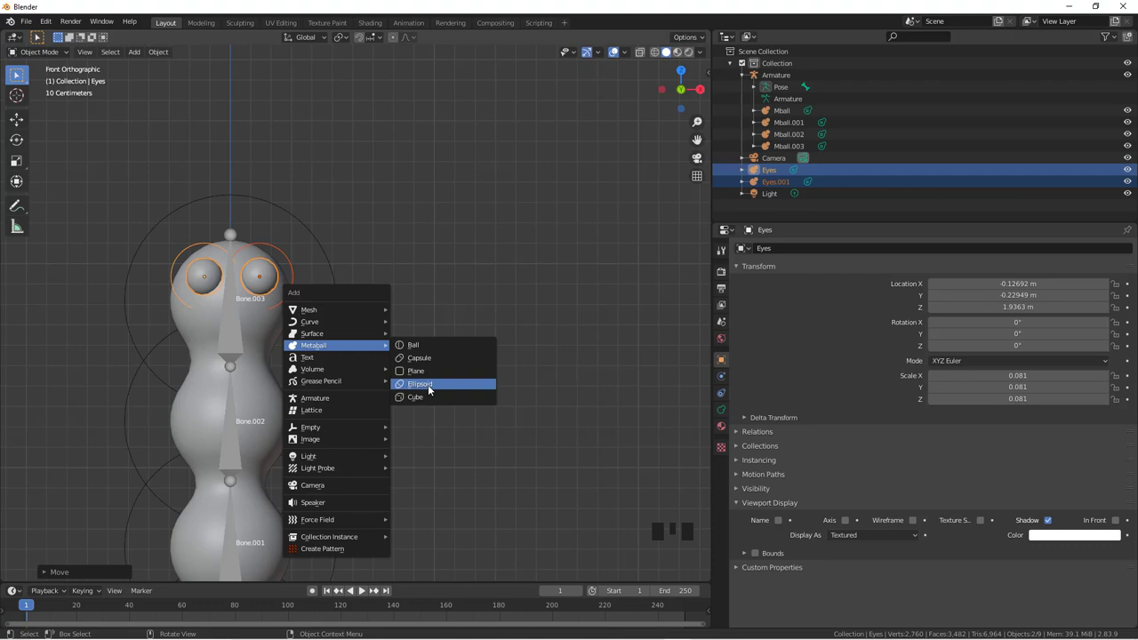
Step: Add an Ellipsoid metaball, shrink it and move it beside the caterpillar's head
{"action": "scroll", "scroll_direction": "down", "scroll_amount": 3}
{"action": "key", "text": "s"}
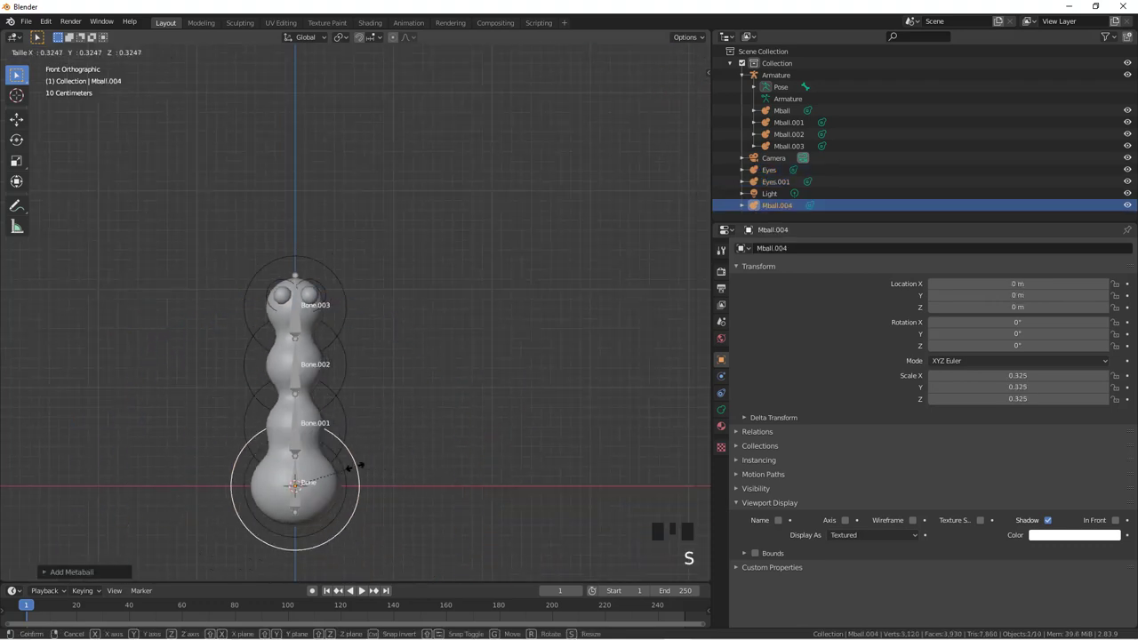
{"action": "key", "text": "g"}
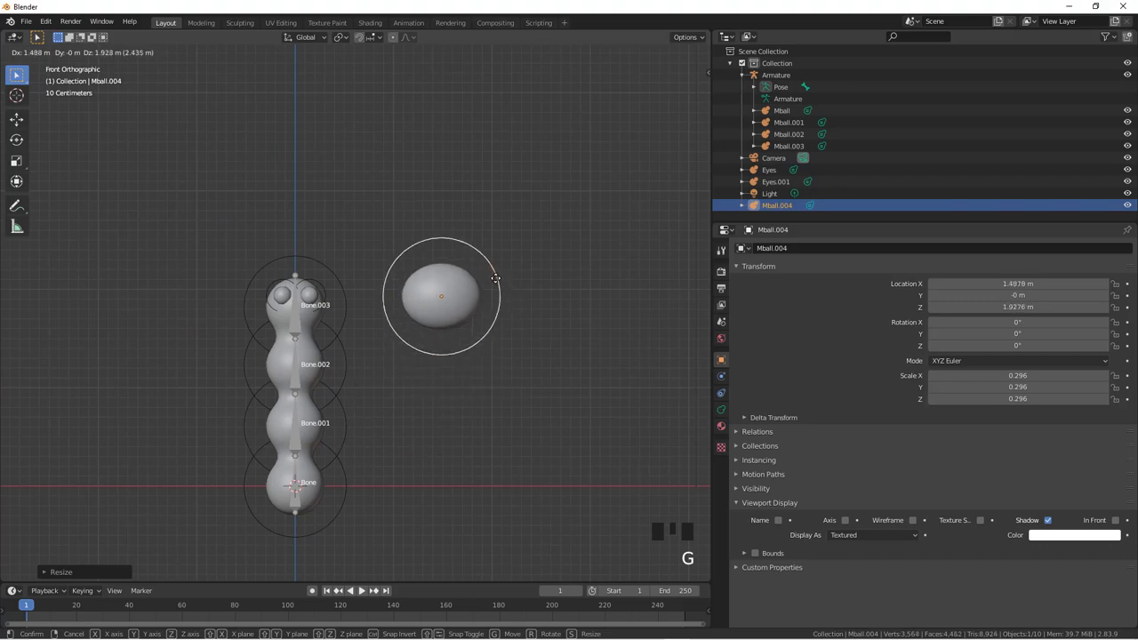
{"action": "scroll", "scroll_direction": "up", "scroll_amount": 3}
{"action": "left_click_drag", "start_coordinate": [559, 372], "coordinate": [473, 408]}
Step: Scale the ellipsoid along X and Z into a thin, narrow flat oval
{"action": "key", "text": "s"}
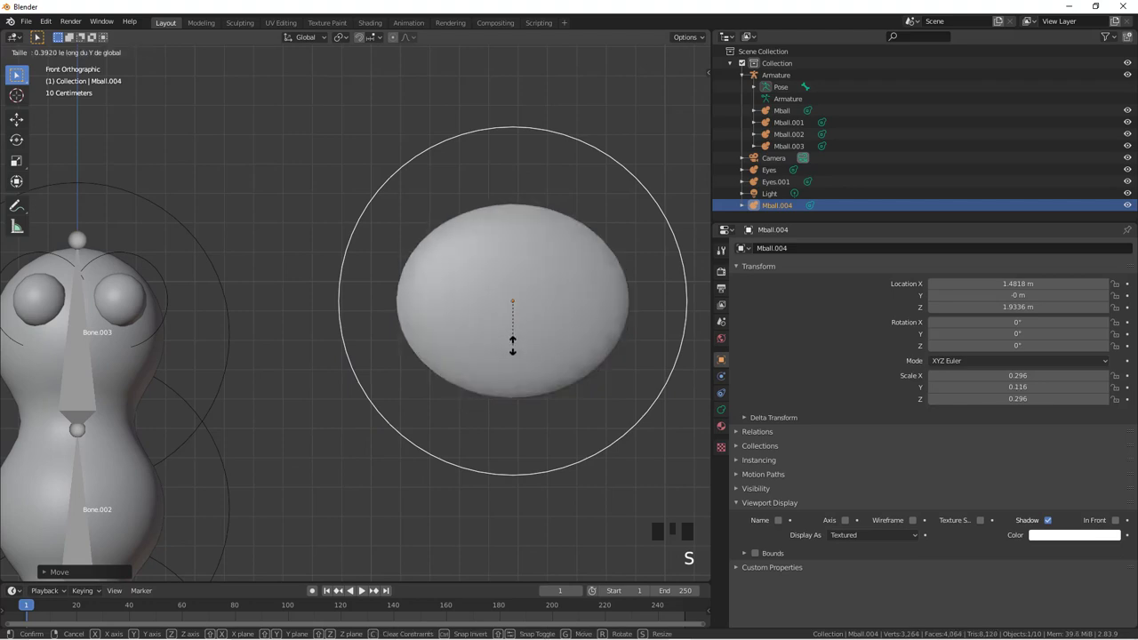
{"action": "scroll", "scroll_direction": "down", "scroll_amount": 3}
{"action": "scroll", "scroll_direction": "up", "scroll_amount": 3}
{"action": "key", "text": "s"}
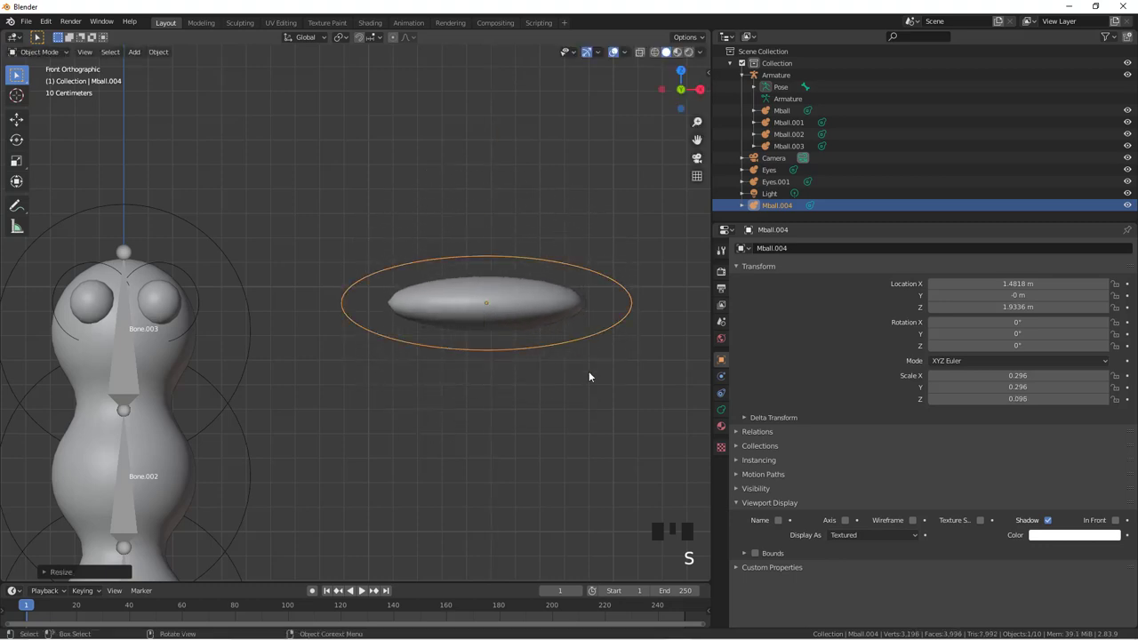
{"action": "key", "text": "s"}
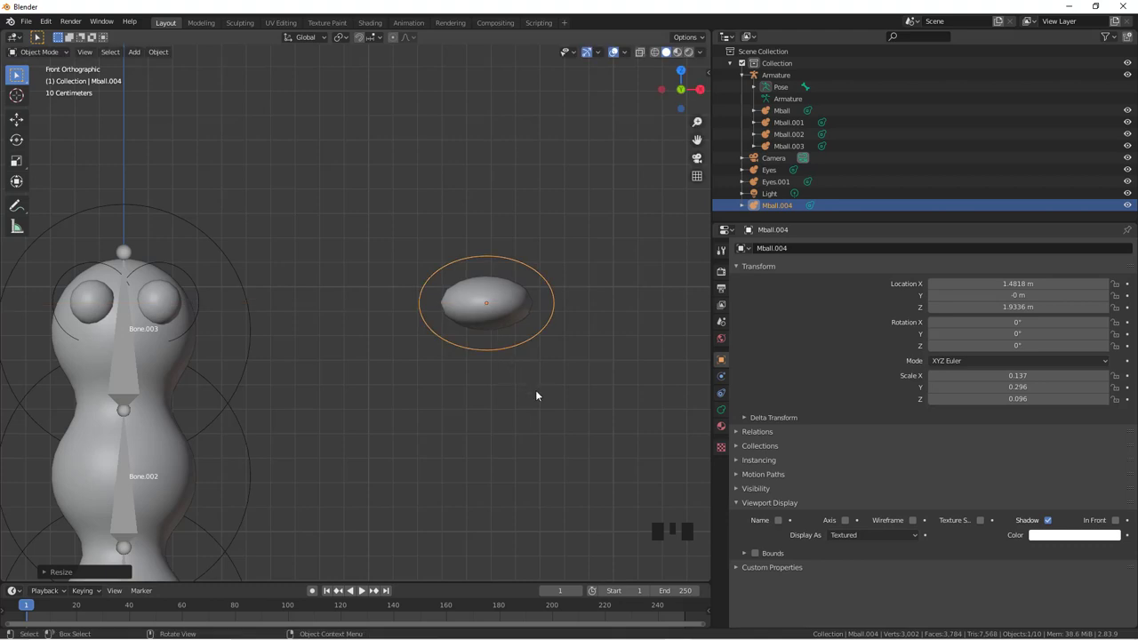
{"action": "key", "text": "s"}
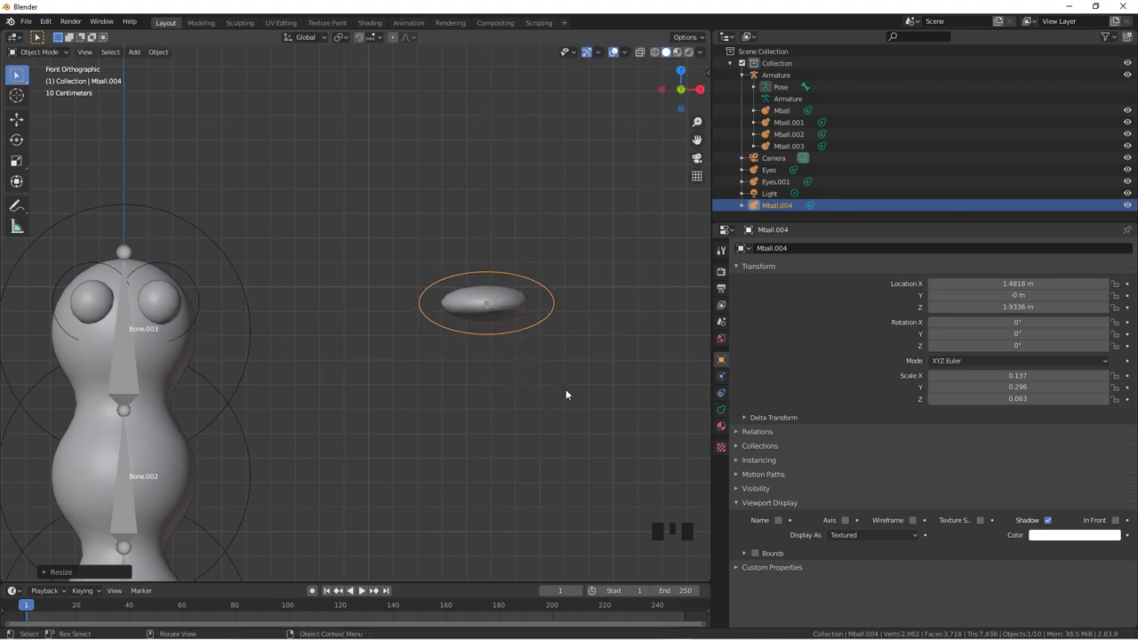
Step: Set the ellipsoid's metaball element to negative so it subtracts from the body
{"action": "left_click", "coordinate": [730, 410]}
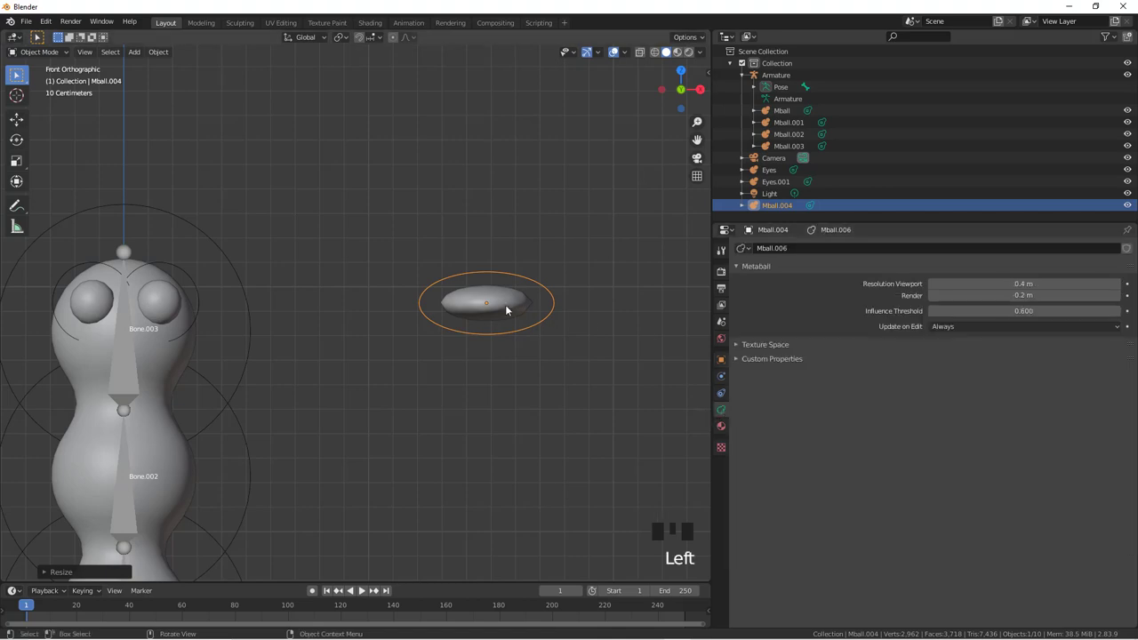
{"action": "key", "text": "Tab"}
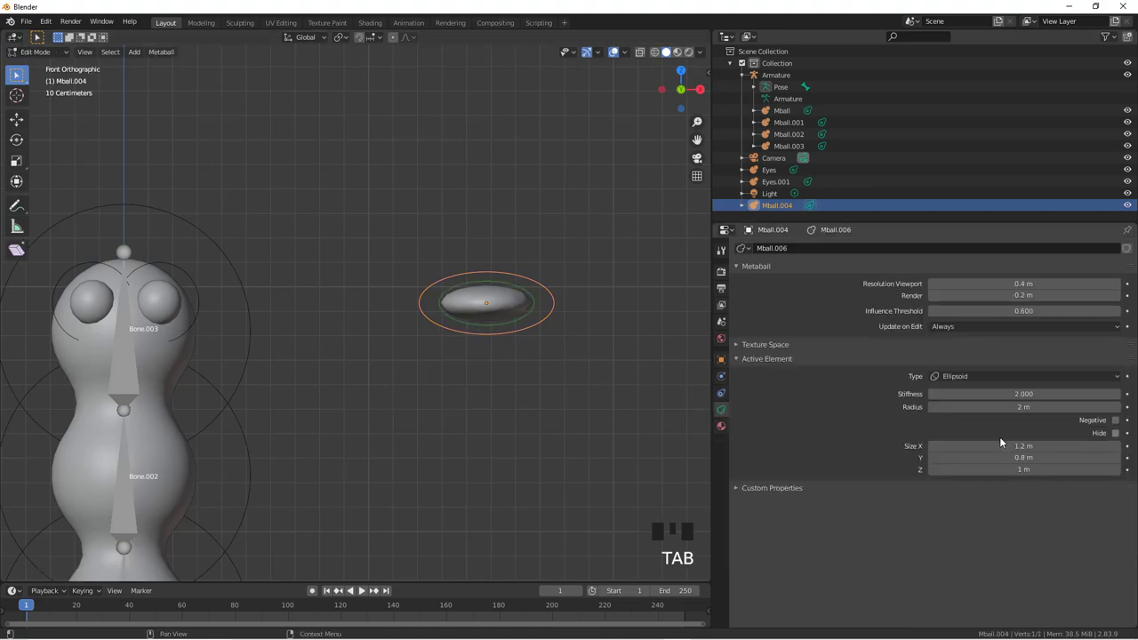
{"action": "left_click", "coordinate": [1120, 423]}
{"action": "scroll", "scroll_direction": "down", "scroll_amount": 3}
Step: From top view move the flat oval over the body and rotate it about global Z
{"action": "key", "text": "KP_7"}
{"action": "key", "text": "g"}
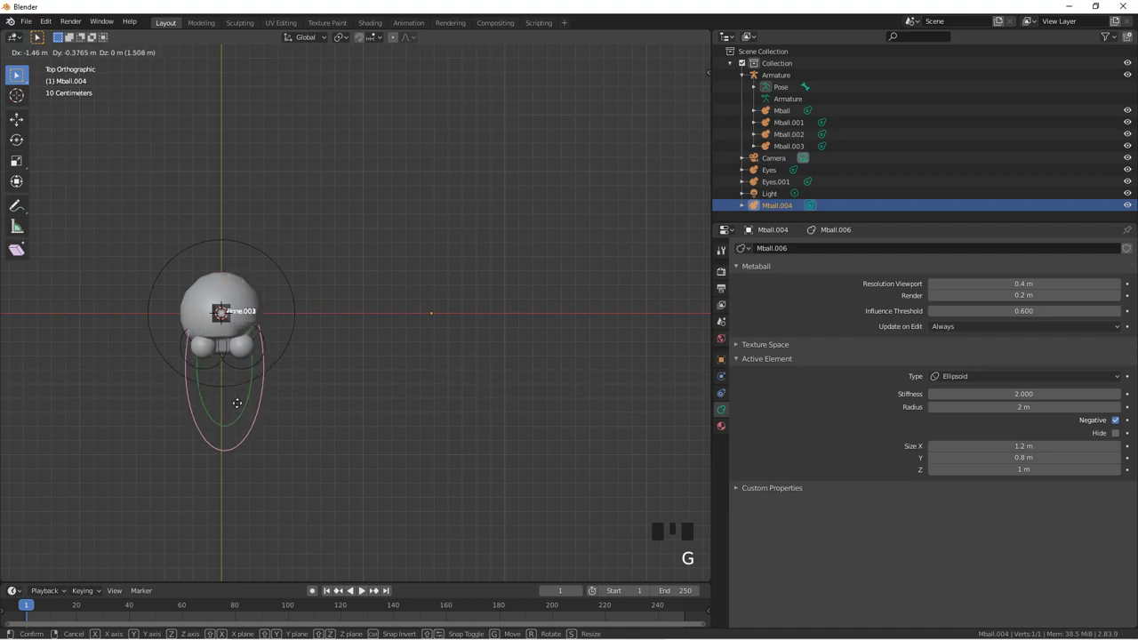
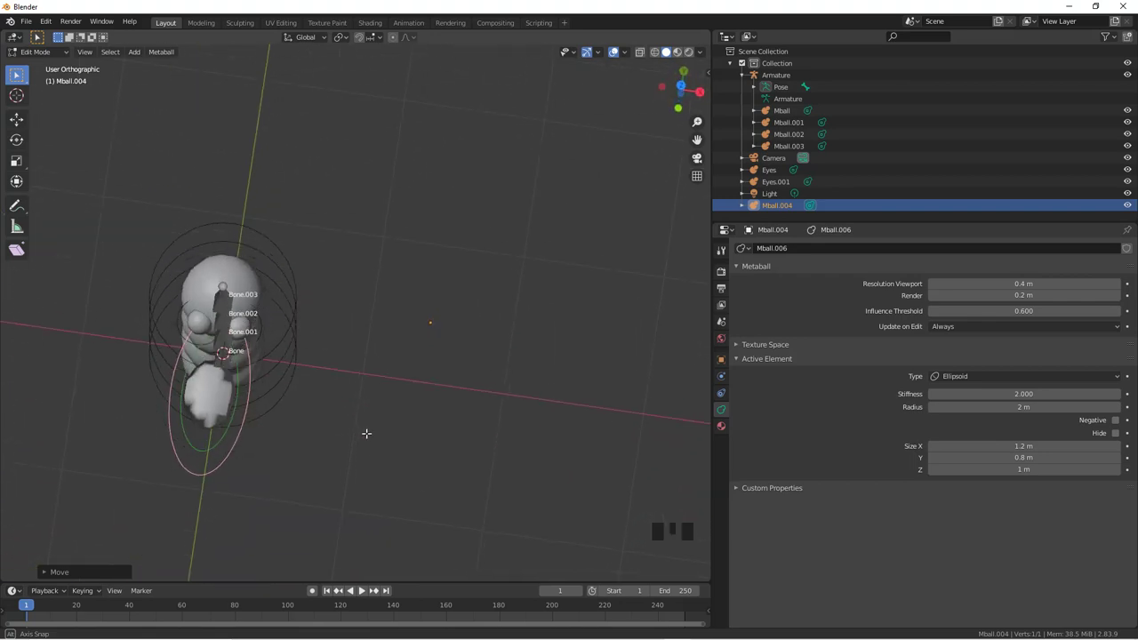
{"action": "key", "text": "KP_7"}
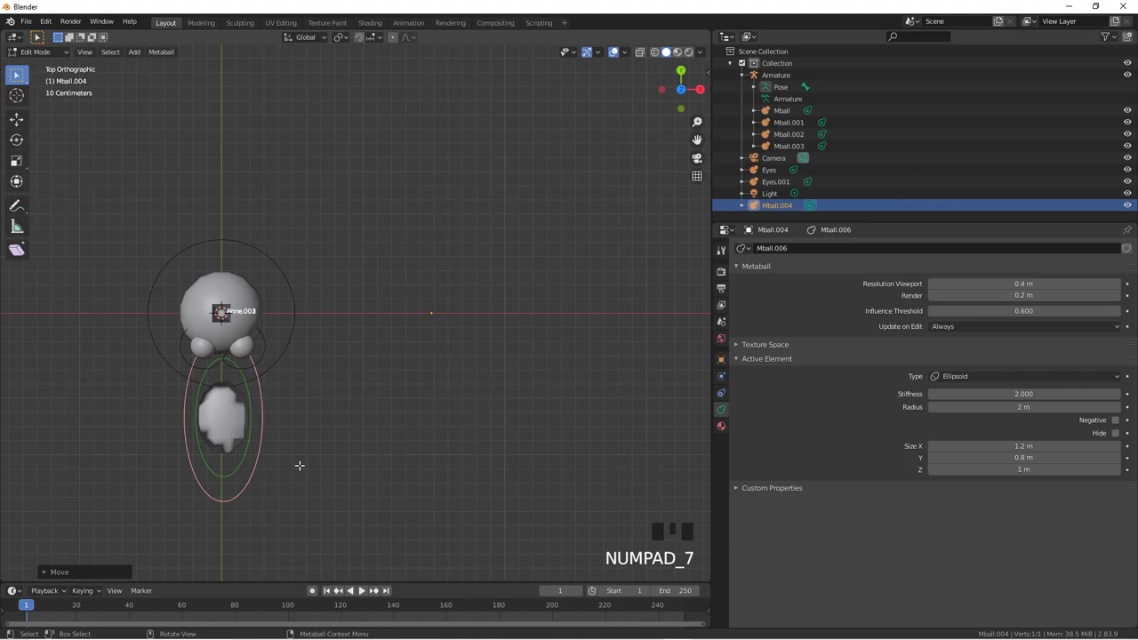
{"action": "key", "text": "r"}
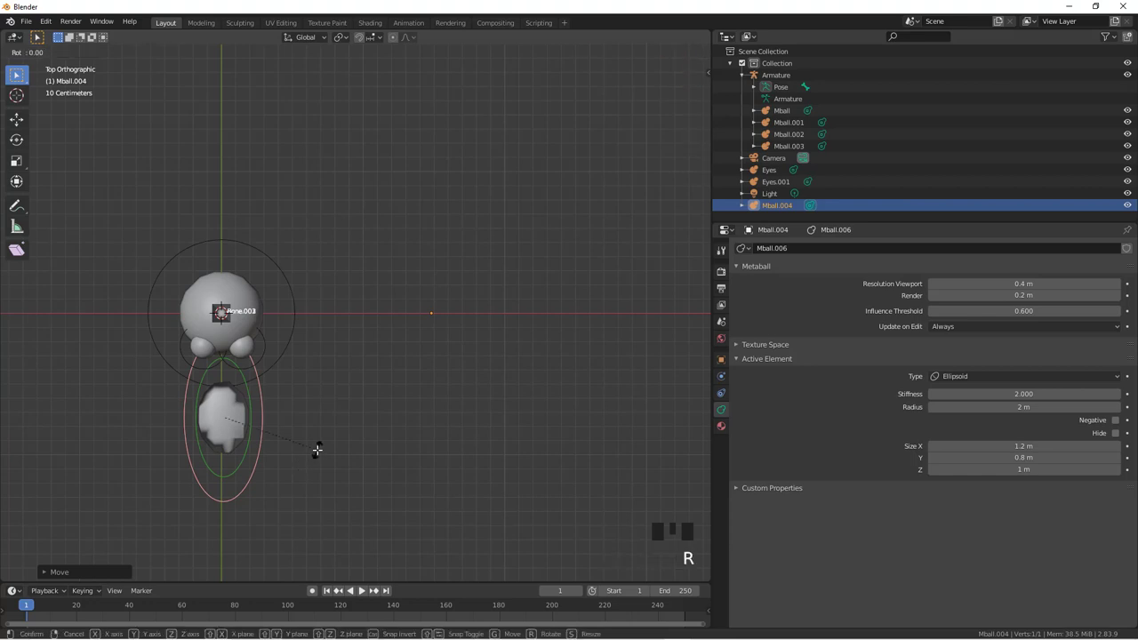
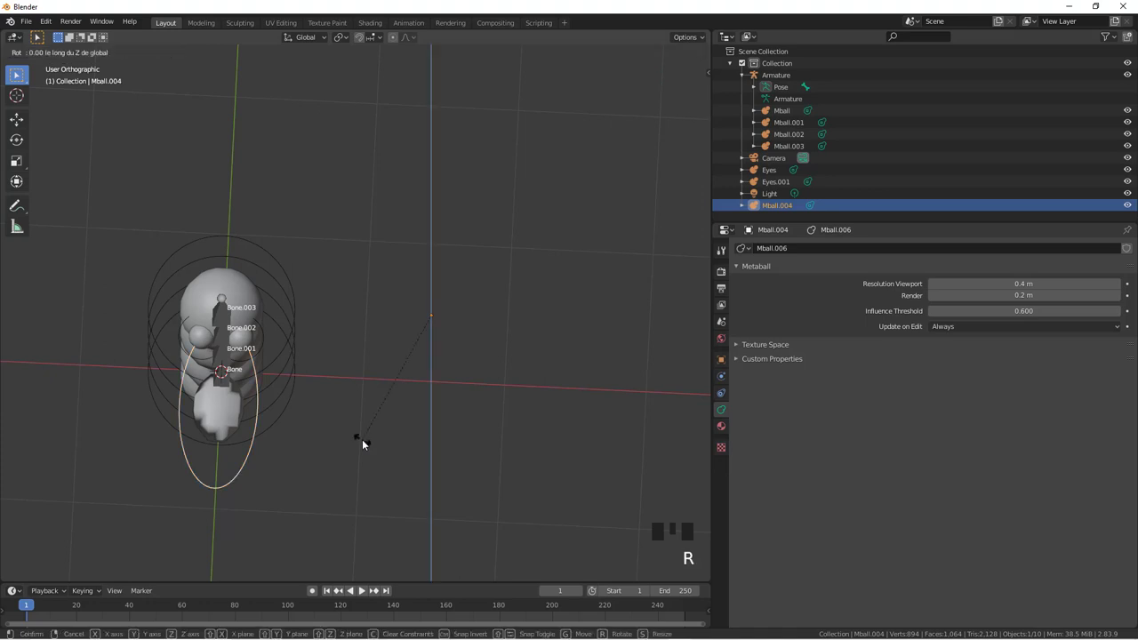
Step: Move the flat oval onto the body, then from side view raise it to the face below the eyes
{"action": "scroll", "scroll_direction": "down", "scroll_amount": 3}
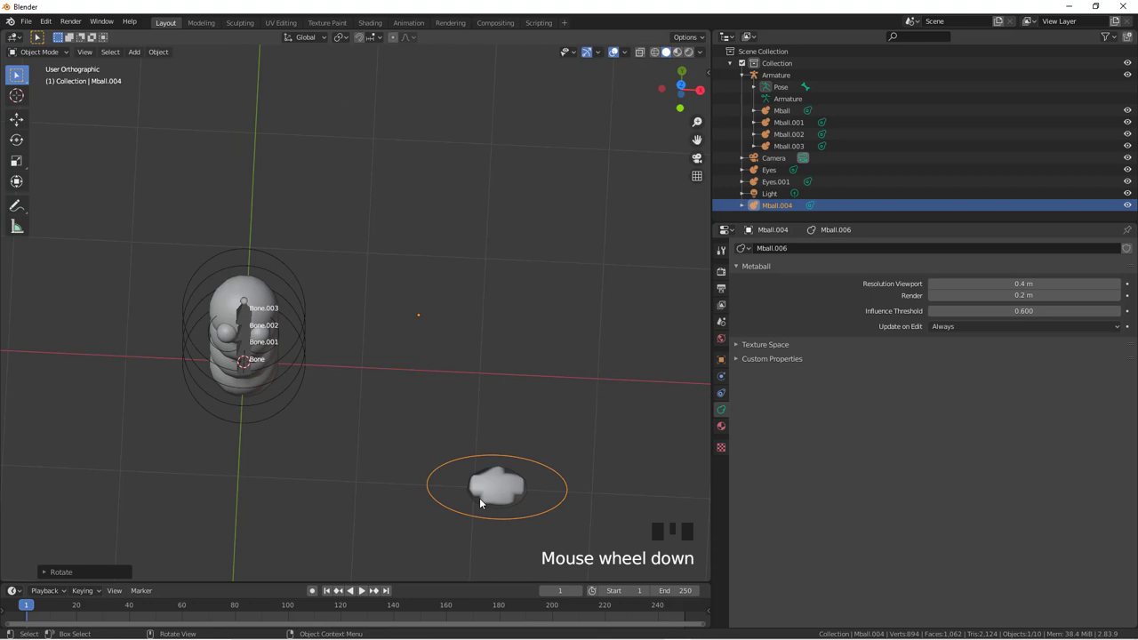
{"action": "key", "text": "g"}
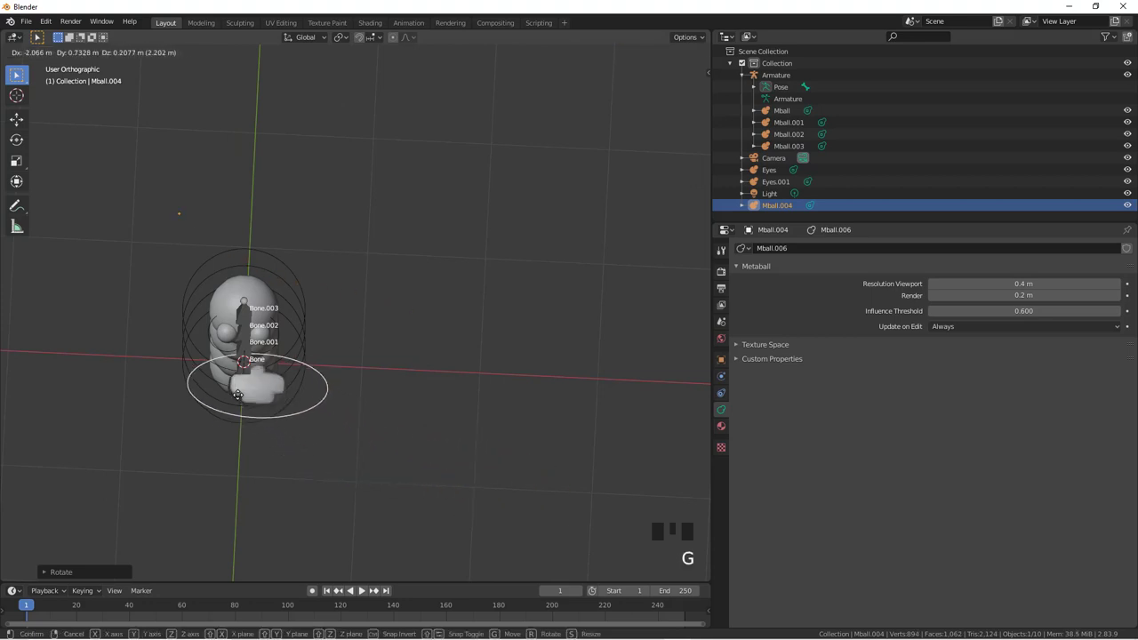
{"action": "left_click_drag", "start_coordinate": [410, 453], "coordinate": [475, 365]}
{"action": "key", "text": "KP_3"}
{"action": "key", "text": "g"}
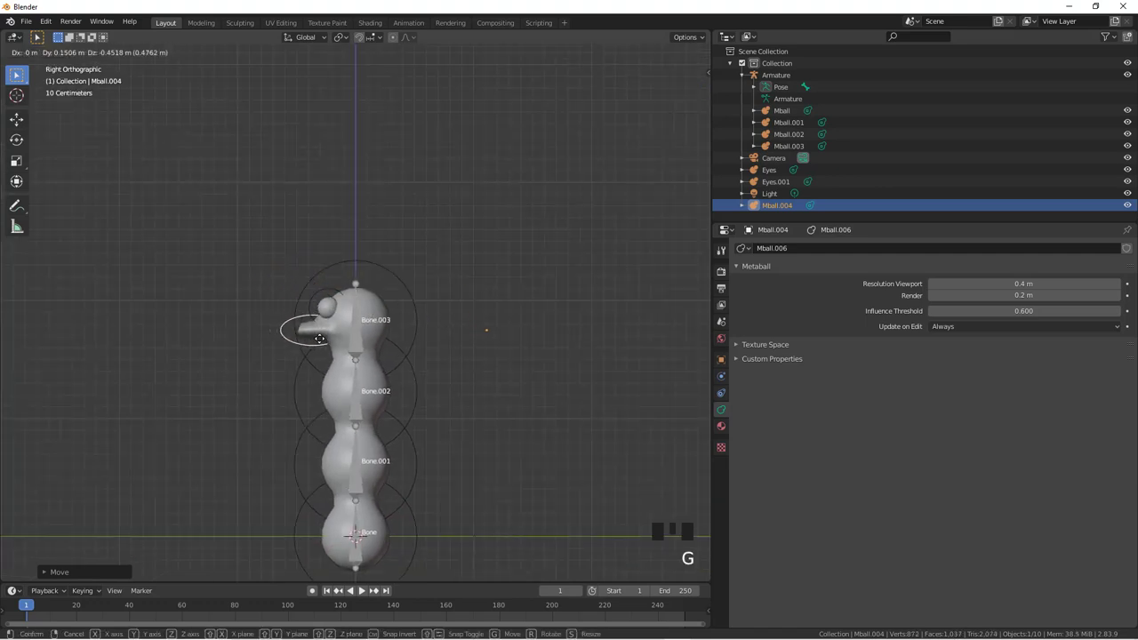
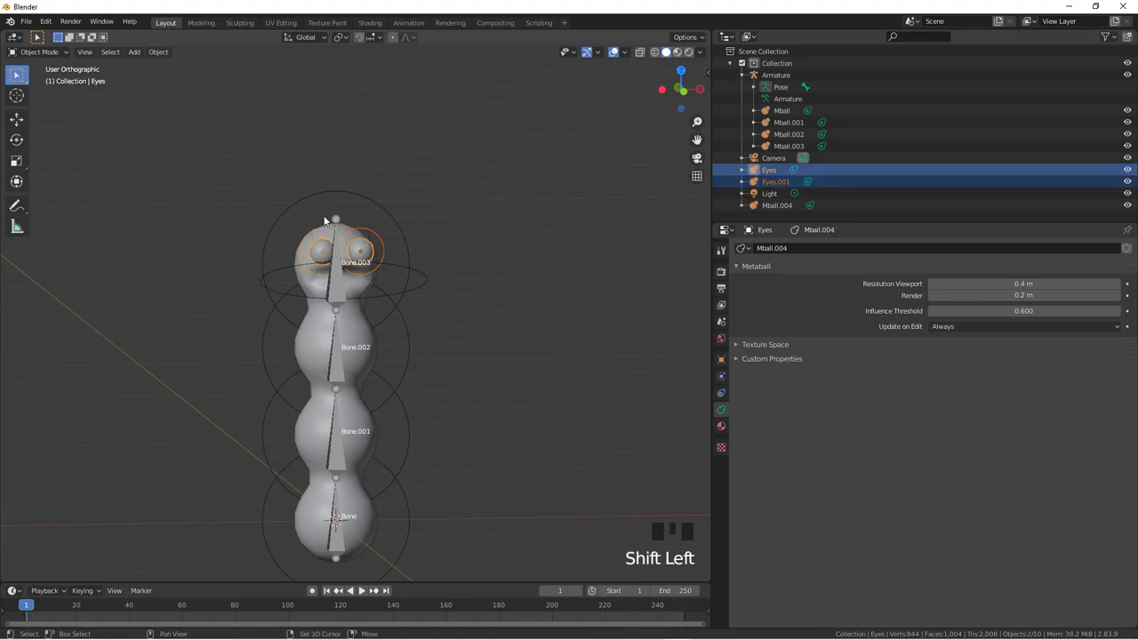
Step: Show the eyes' transform properties and orbit around the head to inspect them
{"action": "left_click", "coordinate": [724, 359]}
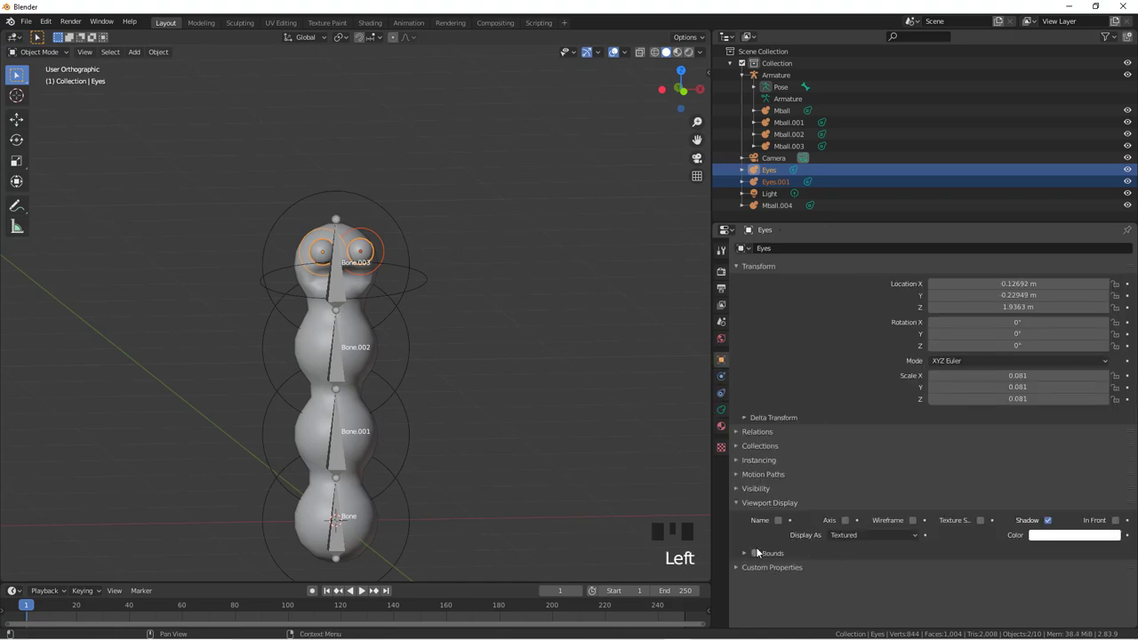
{"action": "left_click", "coordinate": [758, 555]}
{"action": "left_click_drag", "start_coordinate": [365, 270], "coordinate": [428, 296]}
{"action": "scroll", "scroll_direction": "up", "scroll_amount": 3}
{"action": "scroll", "scroll_direction": "down", "scroll_amount": 3}
{"action": "left_click_drag", "start_coordinate": [469, 325], "coordinate": [423, 287]}
{"action": "scroll", "scroll_direction": "down", "scroll_amount": 3}
{"action": "left_click_drag", "start_coordinate": [429, 346], "coordinate": [760, 554]}
Step: Parent both eyes to the head segment Mball.003 as Object, then select the armature
{"action": "left_click", "coordinate": [758, 555]}
{"action": "scroll", "scroll_direction": "up", "scroll_amount": 3}
{"action": "scroll", "scroll_direction": "down", "scroll_amount": 3}
{"action": "left_click", "coordinate": [513, 74]}
{"action": "scroll", "scroll_direction": "down", "scroll_amount": 3}
{"action": "key", "text": "ctrl+p"}
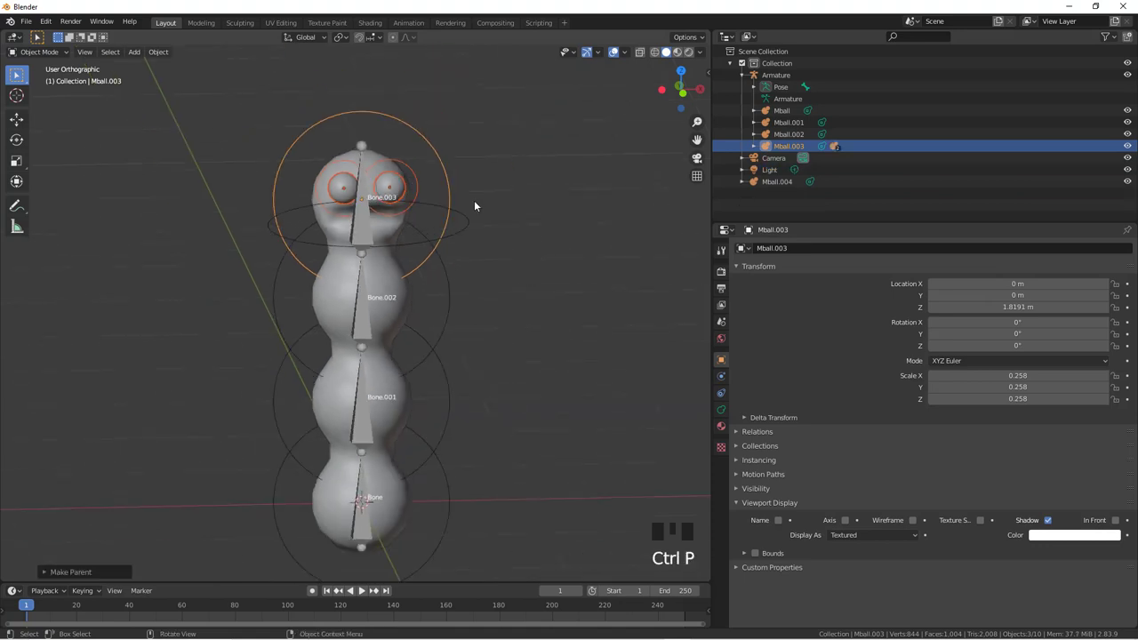
{"action": "scroll", "scroll_direction": "down", "scroll_amount": 3}
{"action": "left_click", "coordinate": [364, 444]}
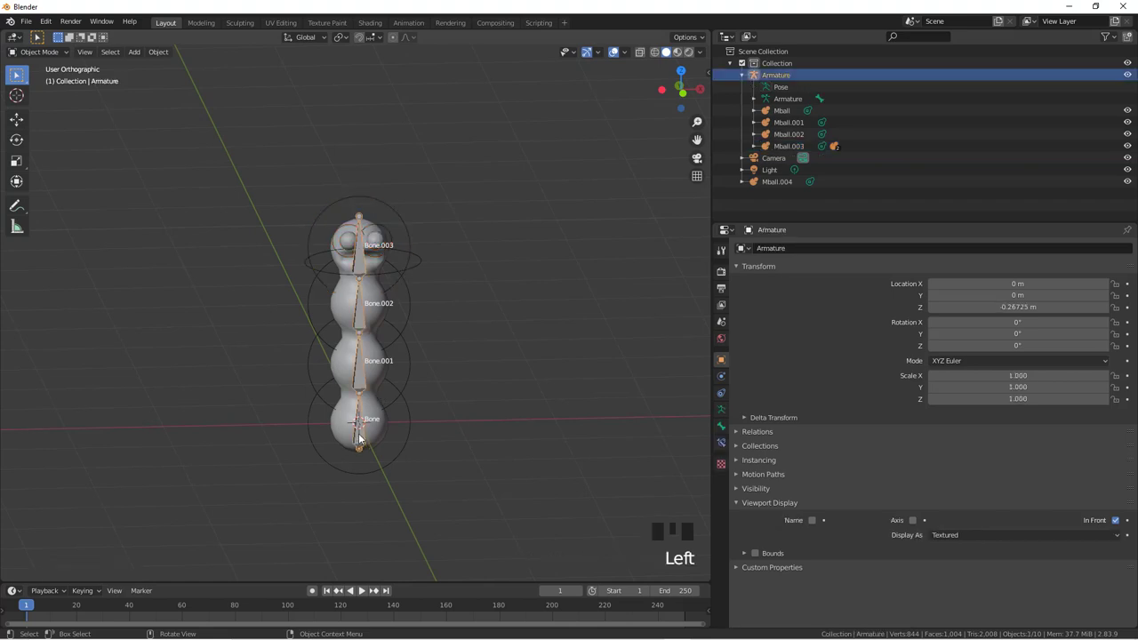
{"action": "key", "text": "ctrl+Tab"}
{"action": "left_click", "coordinate": [368, 428]}
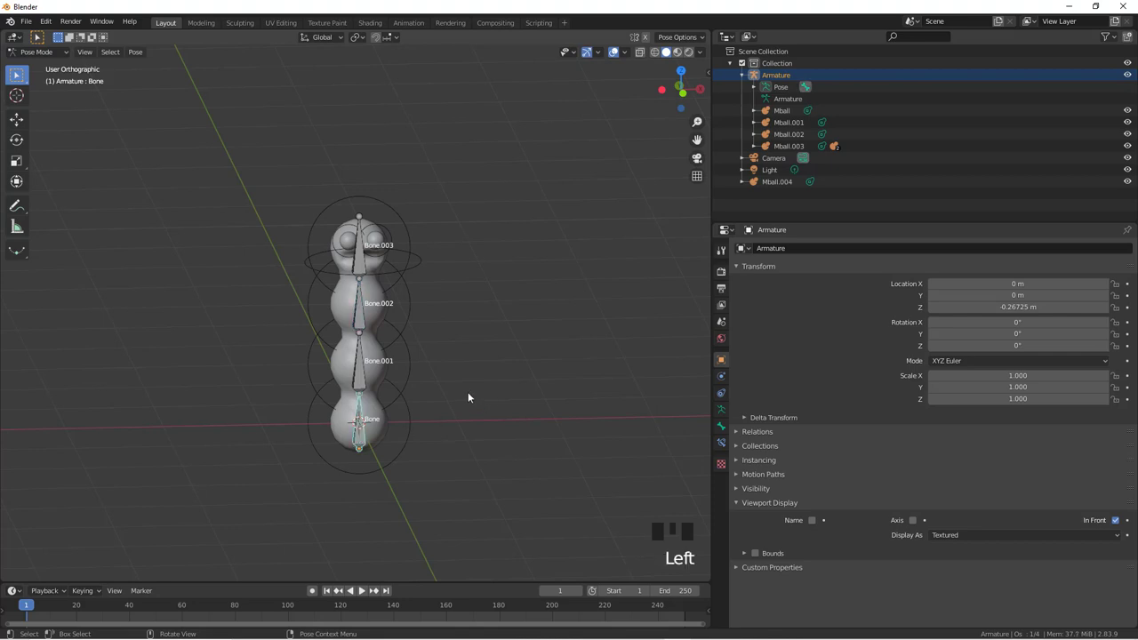
{"action": "key", "text": "r"}
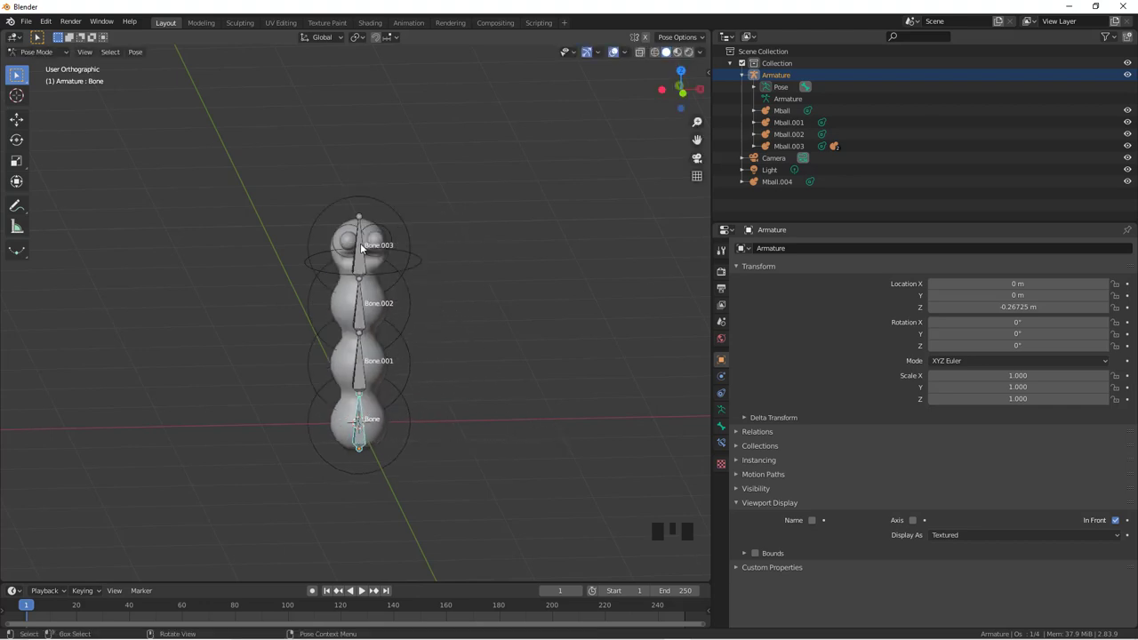
{"action": "scroll", "scroll_direction": "up", "scroll_amount": 3}
{"action": "scroll", "scroll_direction": "down", "scroll_amount": 3}
{"action": "left_click_drag", "start_coordinate": [326, 235], "coordinate": [382, 255]}
{"action": "key", "text": "ctrl+Tab"}
{"action": "left_click_drag", "start_coordinate": [378, 242], "coordinate": [438, 227]}
{"action": "scroll", "scroll_direction": "up", "scroll_amount": 3}
{"action": "left_click", "coordinate": [439, 189]}
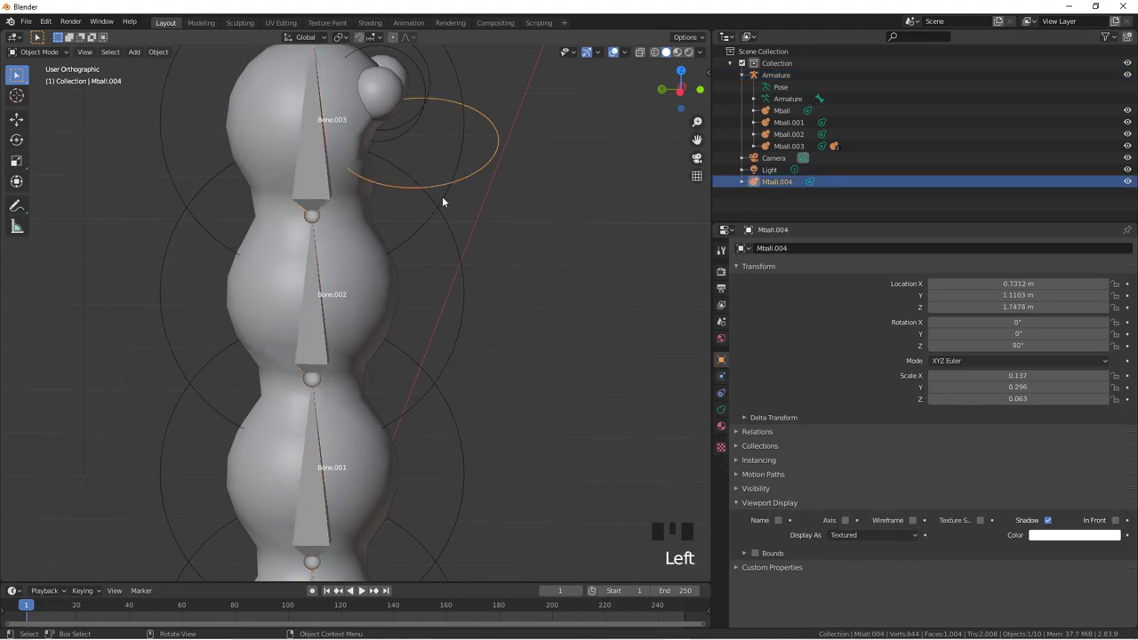
Step: Parent the flat oval Mball.004 to the head segment Mball.003 as Object, then select the armature
{"action": "left_click", "coordinate": [445, 201]}
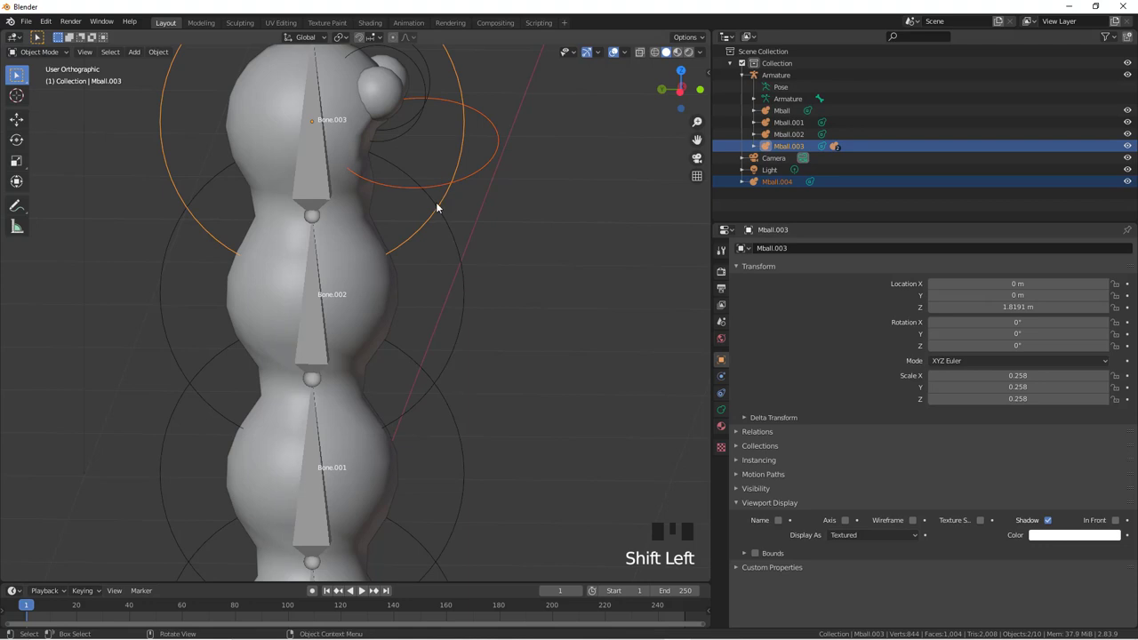
{"action": "key", "text": "ctrl+p"}
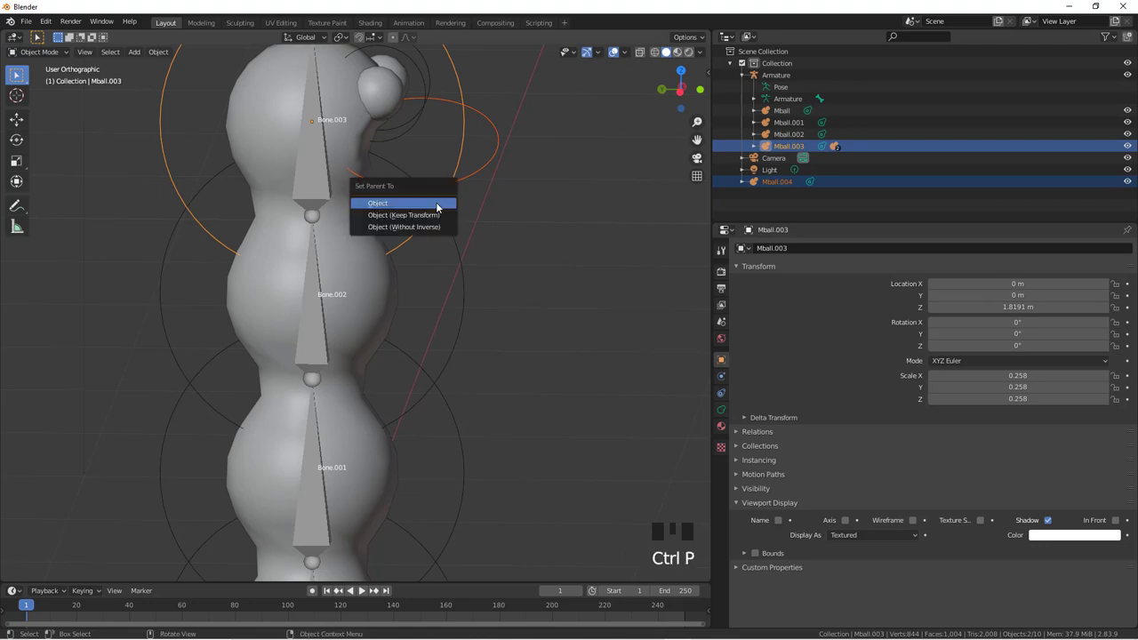
{"action": "left_click_drag", "start_coordinate": [531, 264], "coordinate": [434, 272]}
{"action": "scroll", "scroll_direction": "down", "scroll_amount": 3}
{"action": "left_click", "coordinate": [364, 504]}
Step: In Pose Mode test-bend the bottom bone and orbit to check the attached pieces, undoing to rest
{"action": "key", "text": "ctrl+Tab"}
{"action": "key", "text": "ctrl+Tab"}
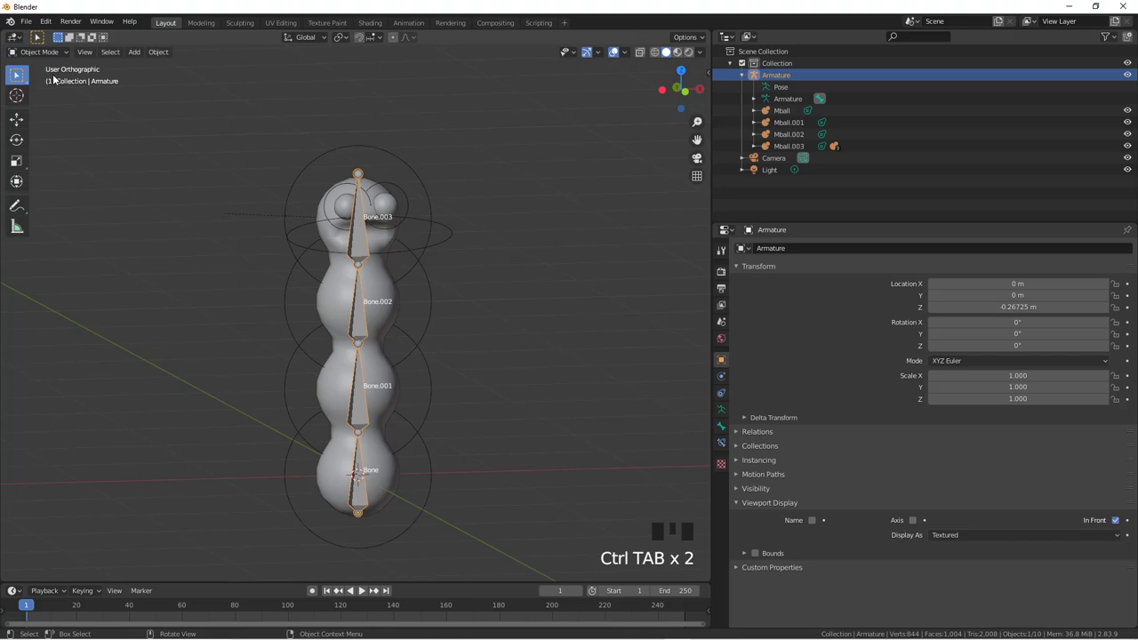
{"action": "left_click_drag", "start_coordinate": [53, 53], "coordinate": [416, 471]}
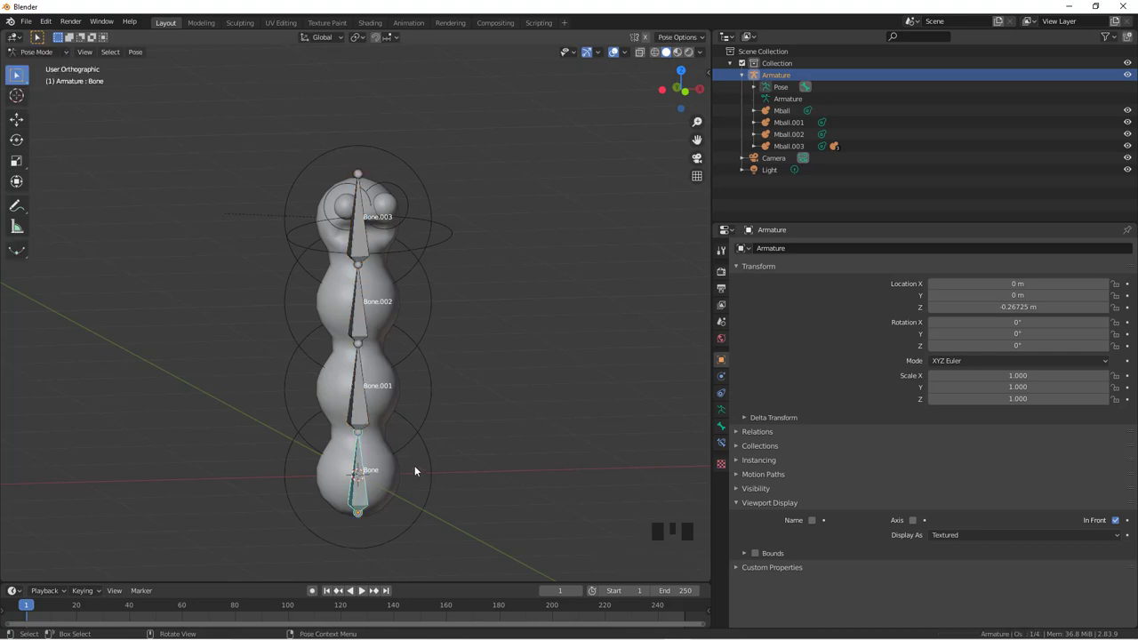
{"action": "key", "text": "r"}
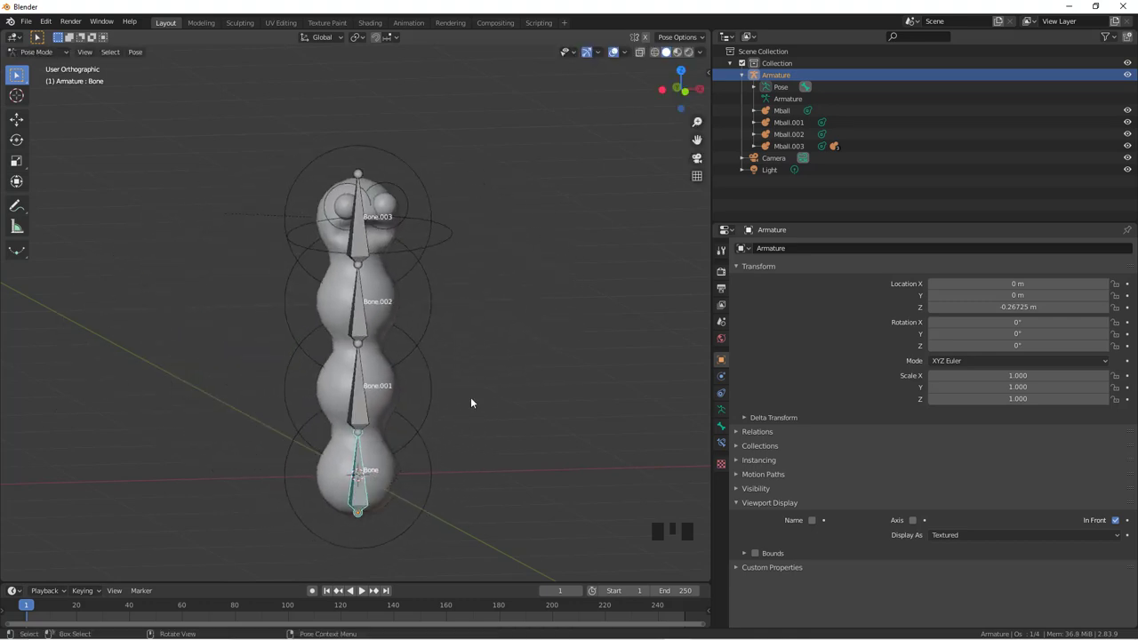
{"action": "scroll", "scroll_direction": "down", "scroll_amount": 3}
{"action": "scroll", "scroll_direction": "up", "scroll_amount": 3}
{"action": "left_click_drag", "start_coordinate": [456, 293], "coordinate": [477, 311]}
{"action": "scroll", "scroll_direction": "down", "scroll_amount": 3}
{"action": "left_click_drag", "start_coordinate": [481, 310], "coordinate": [459, 341]}
{"action": "scroll", "scroll_direction": "up", "scroll_amount": 3}
{"action": "scroll", "scroll_direction": "down", "scroll_amount": 3}
{"action": "left_click", "coordinate": [434, 480]}
Step: Return to Object Mode and select the bottom body segment metaball Mball
{"action": "key", "text": "ctrl+Tab"}
{"action": "left_click", "coordinate": [427, 485]}
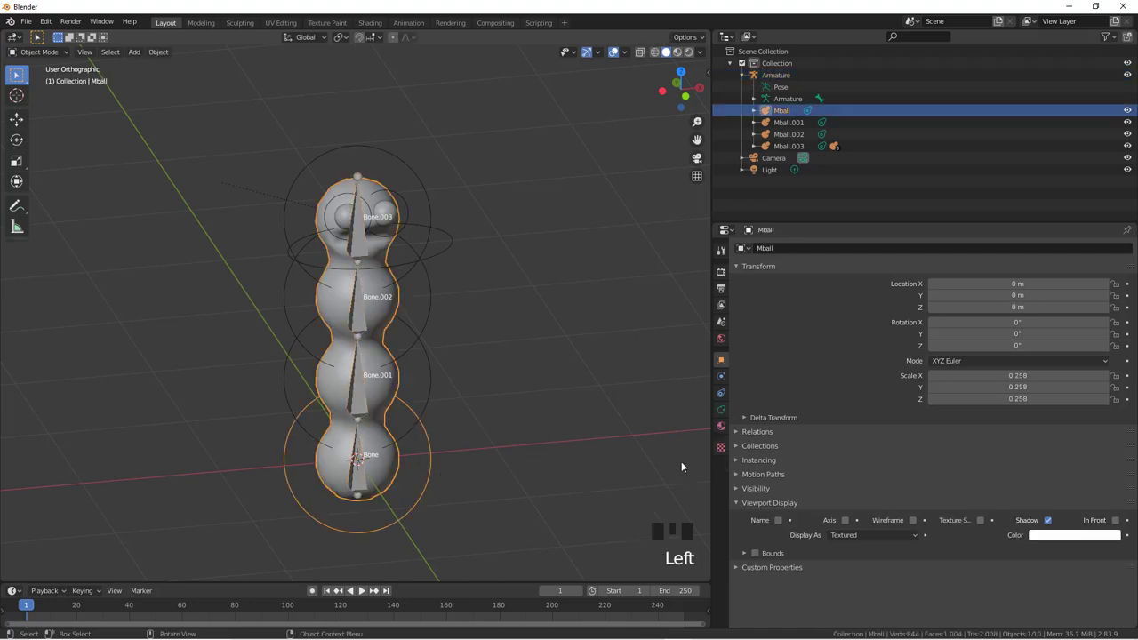
Step: From Front view, add a new material with a yellow Base Color and switch to Material Preview shading
{"action": "scroll", "scroll_direction": "down", "scroll_amount": 3}
{"action": "key", "text": "KP_1"}
{"action": "left_click", "coordinate": [725, 431]}
{"action": "left_click_drag", "start_coordinate": [884, 302], "coordinate": [984, 423]}
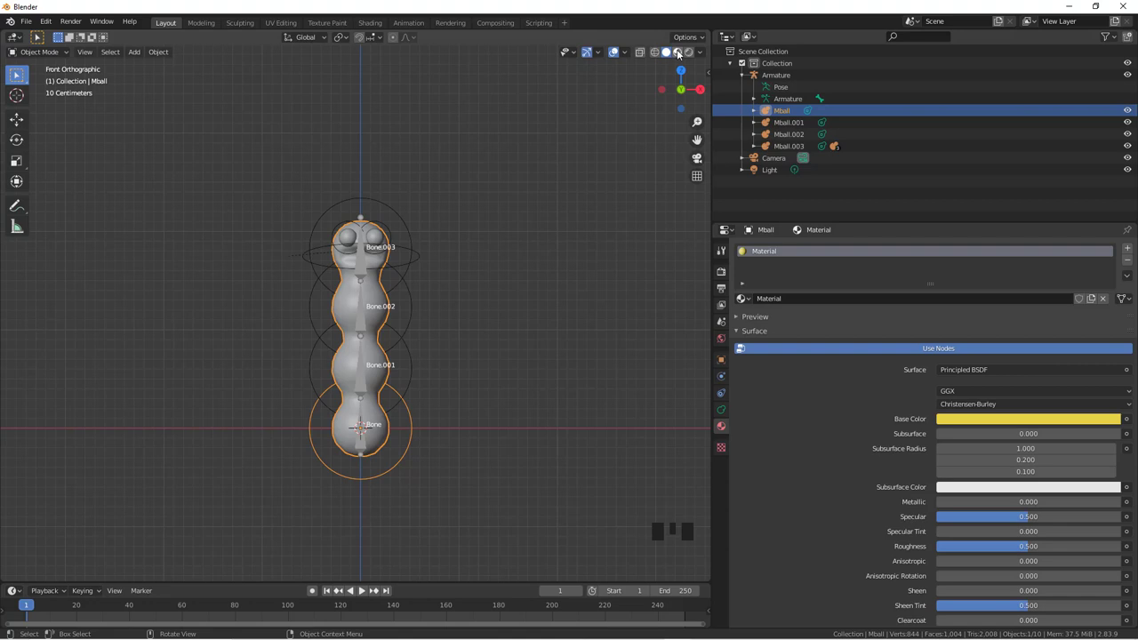
{"action": "left_click", "coordinate": [681, 54]}
{"action": "scroll", "scroll_direction": "up", "scroll_amount": 3}
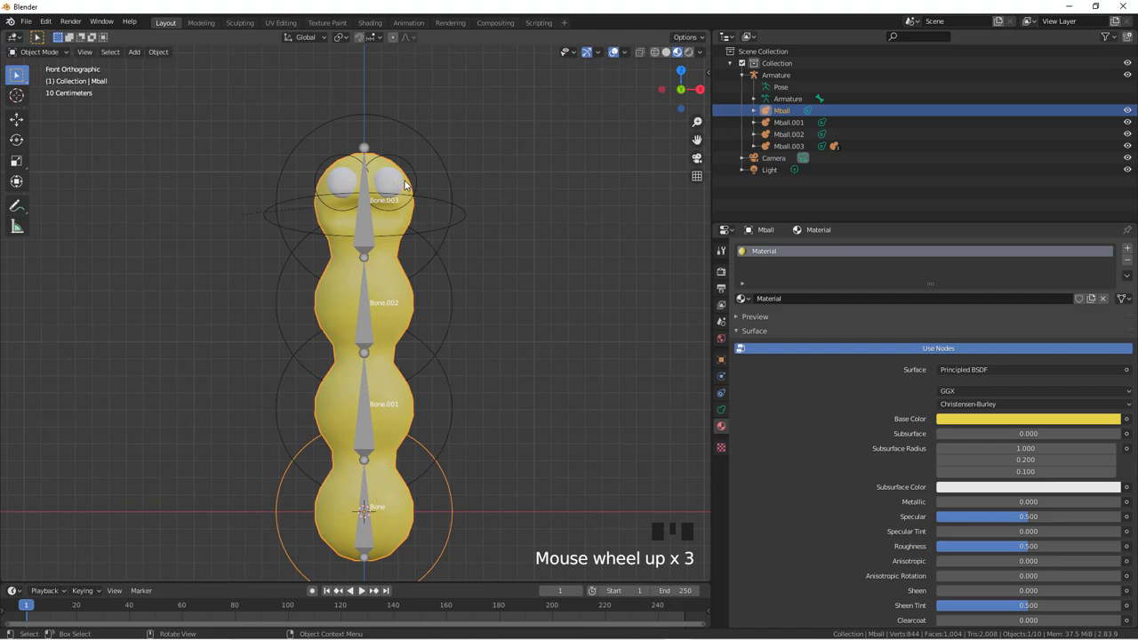
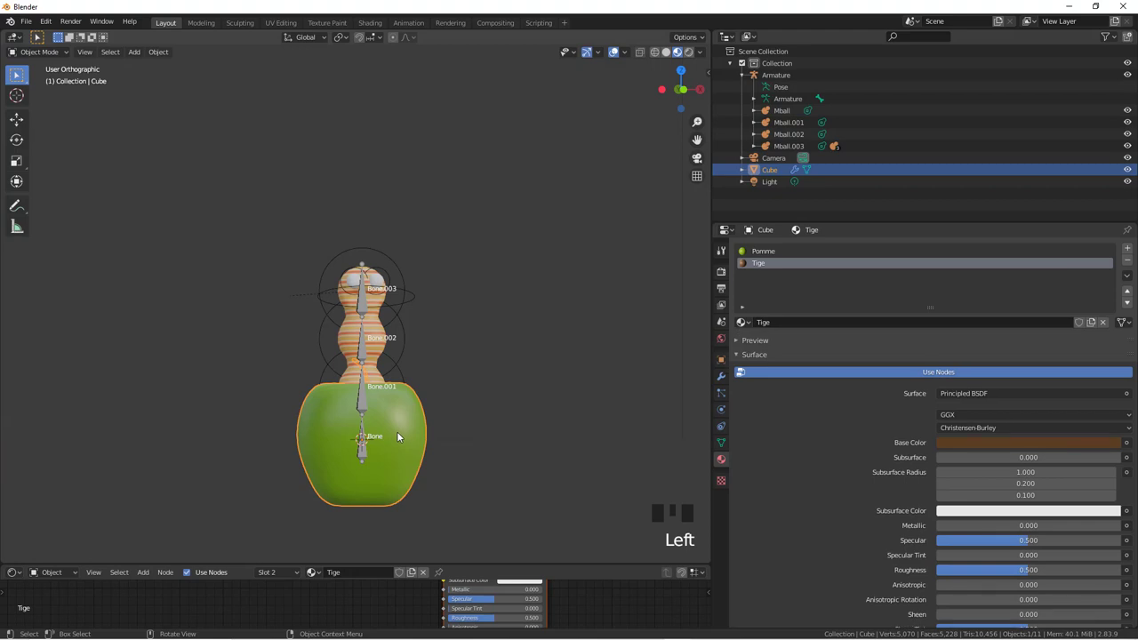
Step: From Front view, slide the apple 2.4 m right along X so it stands clear of the caterpillar
{"action": "key", "text": "KP_1"}
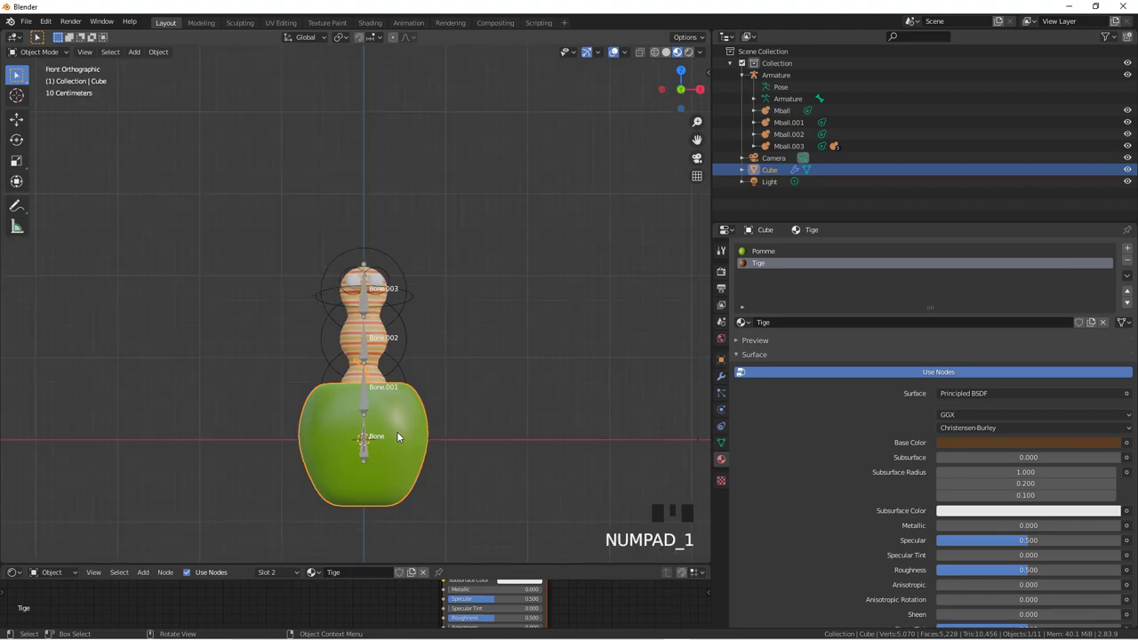
{"action": "key", "text": "g"}
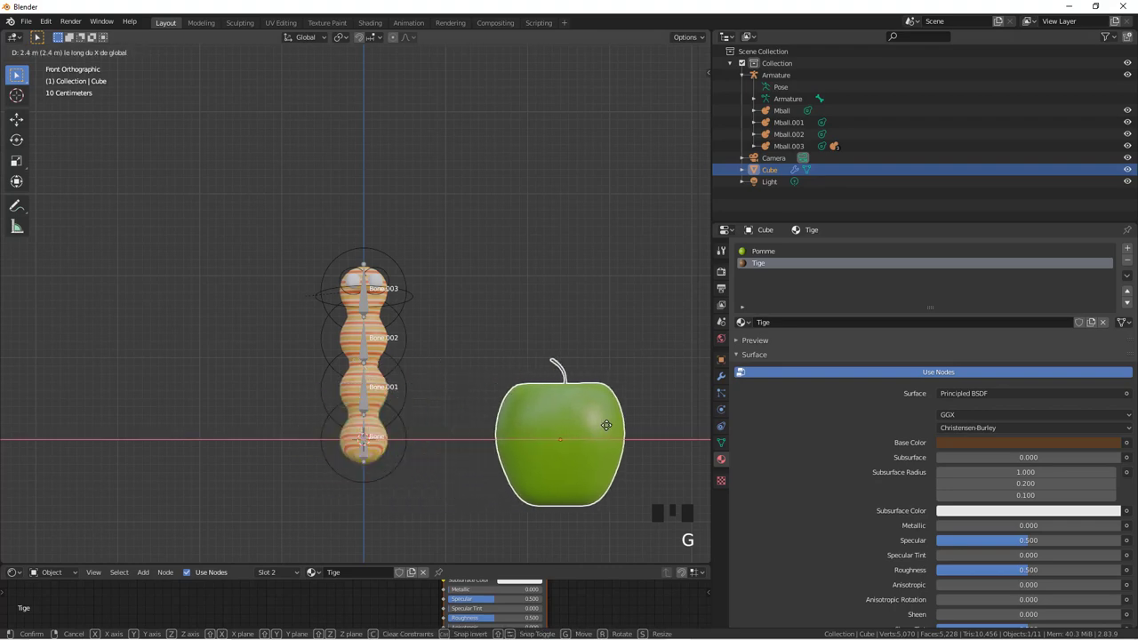
{"action": "left_click_drag", "start_coordinate": [454, 376], "coordinate": [468, 367]}
{"action": "scroll", "scroll_direction": "up", "scroll_amount": 3}
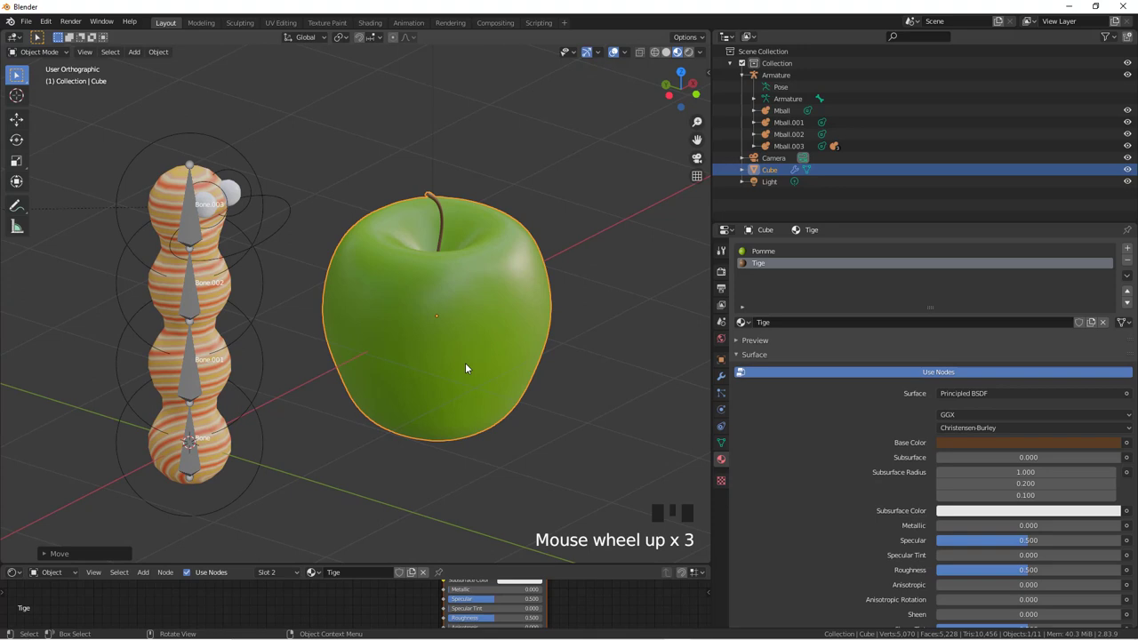
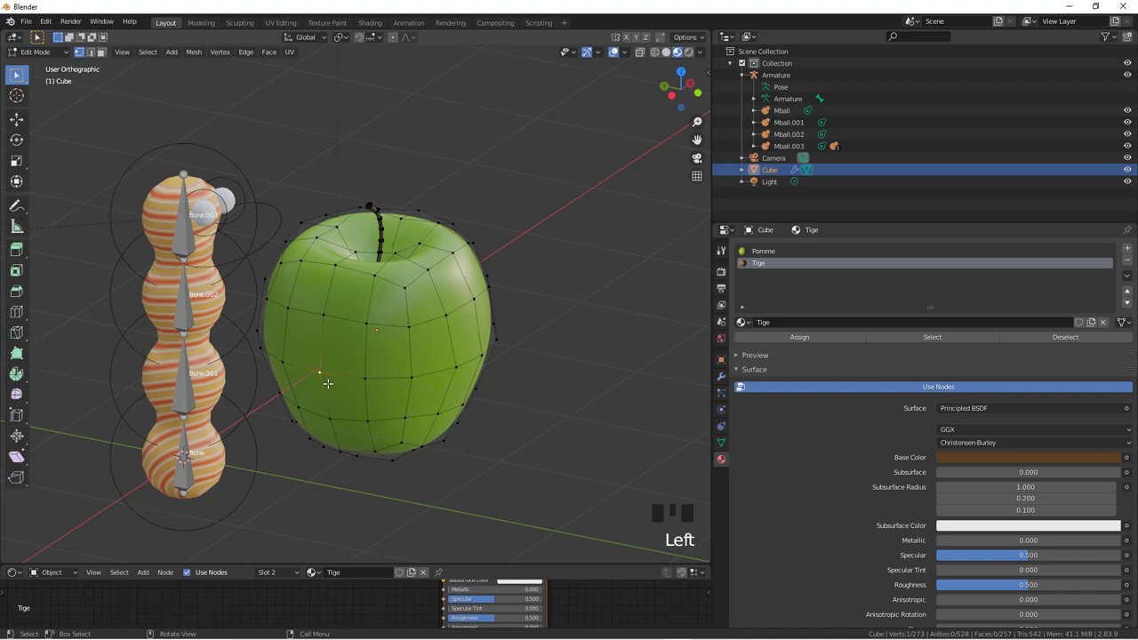
Step: Bevel the selected side vertex (Ctrl+Shift+B) into a small four-vertex diamond face
{"action": "key", "text": "ctrl+shift+b"}
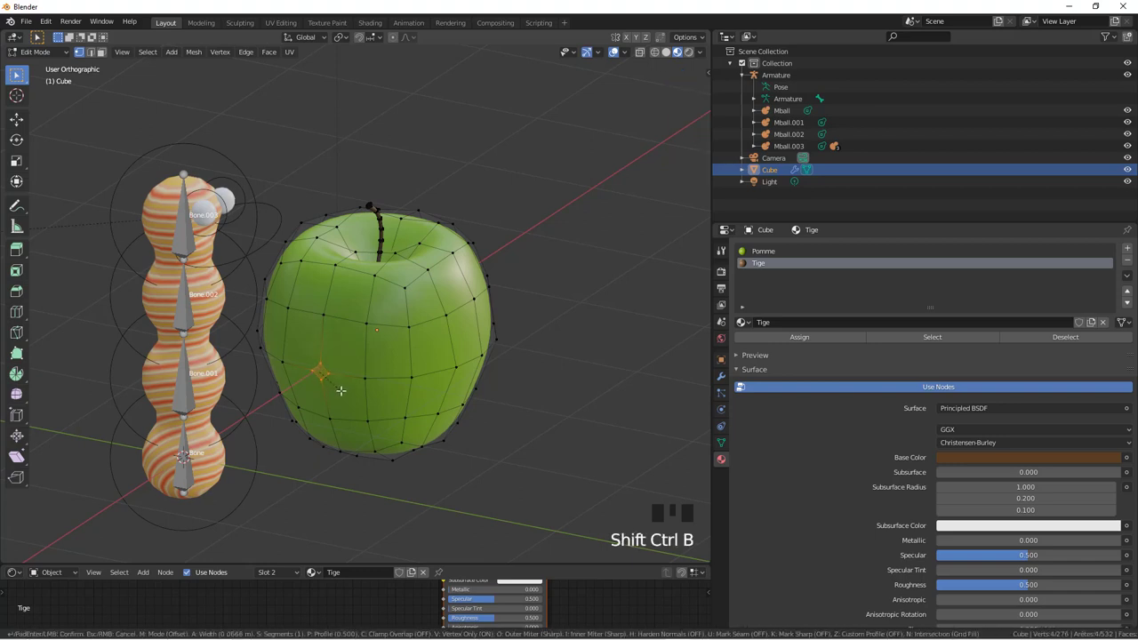